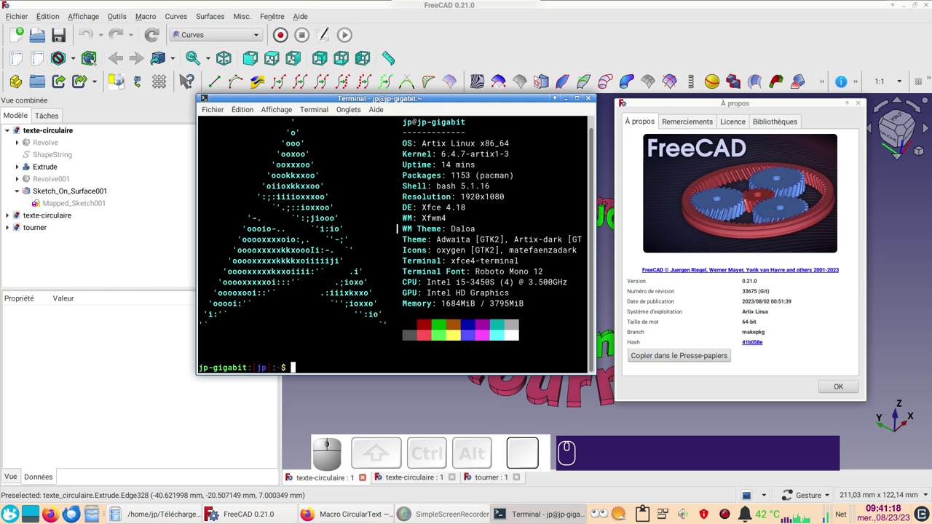
- Dismiss the About dialog and the terminal, then orbit the circular 'tourne' text model into view
left_click(573, 30)
left_click(845, 384)
left_click_drag(574, 289, 732, 290)
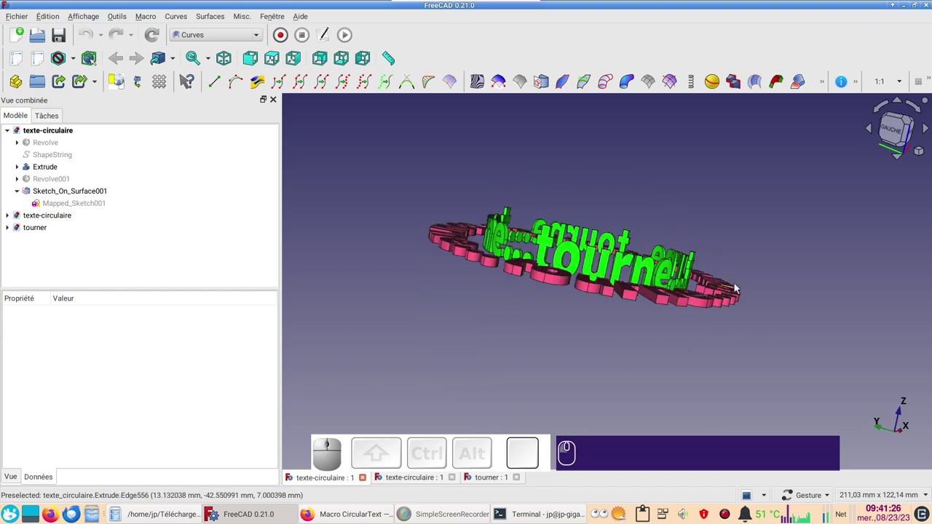
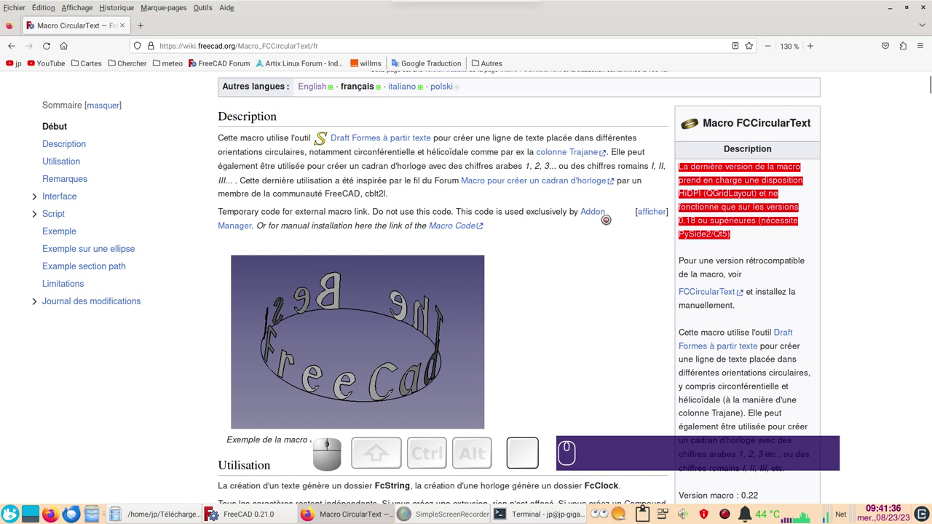
- Scroll the FCCircularText wiki page to read the macro description
left_click_drag(563, 347, 587, 292)
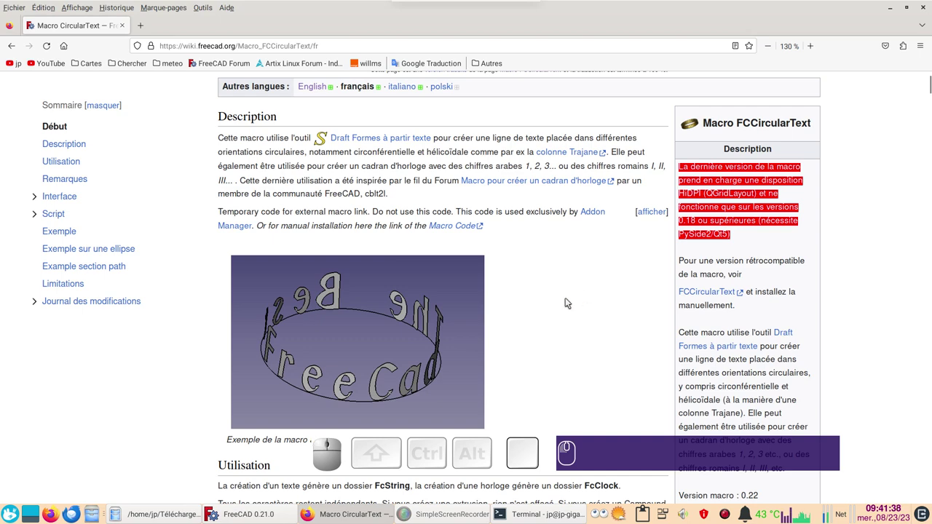
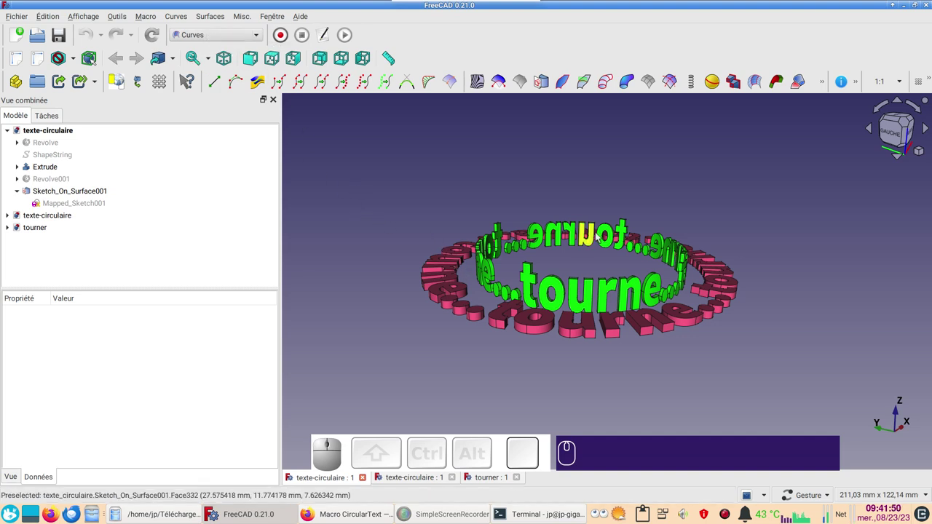
left_click_drag(646, 172, 527, 315)
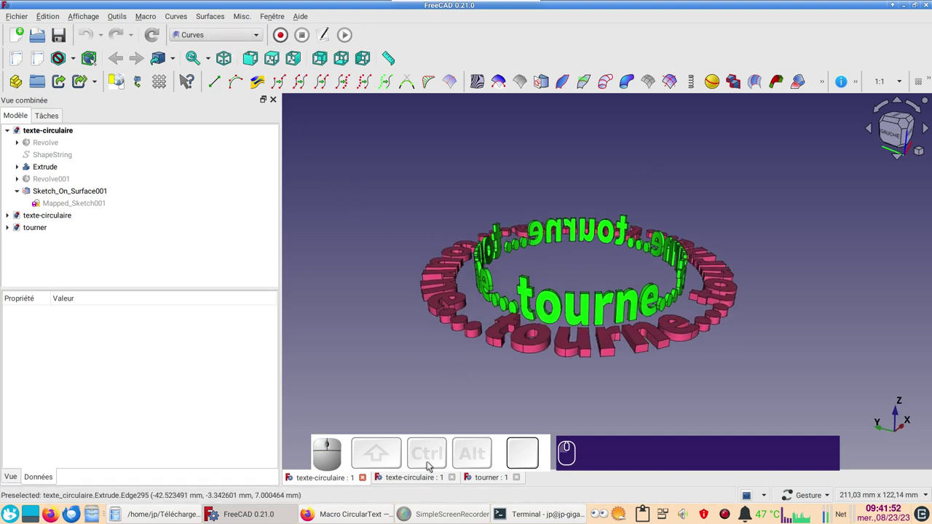
left_click(498, 479)
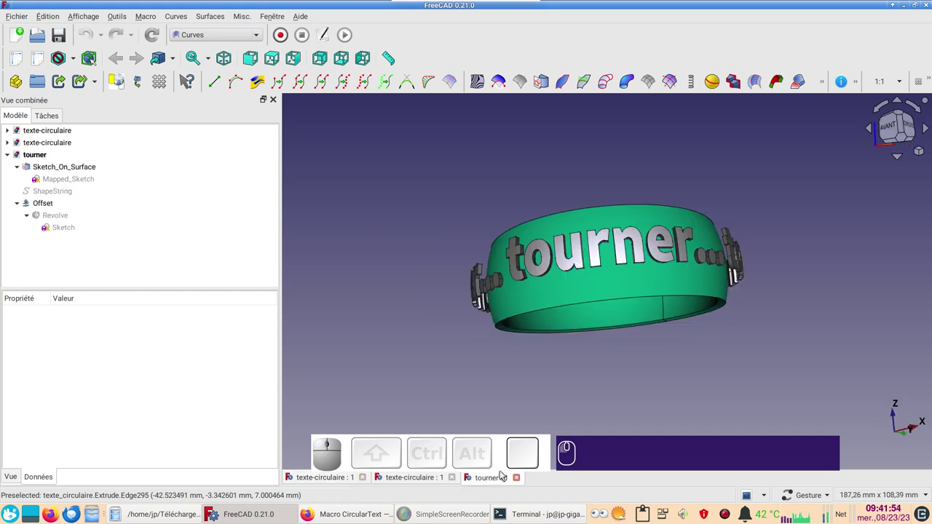
left_click_drag(675, 366, 780, 312)
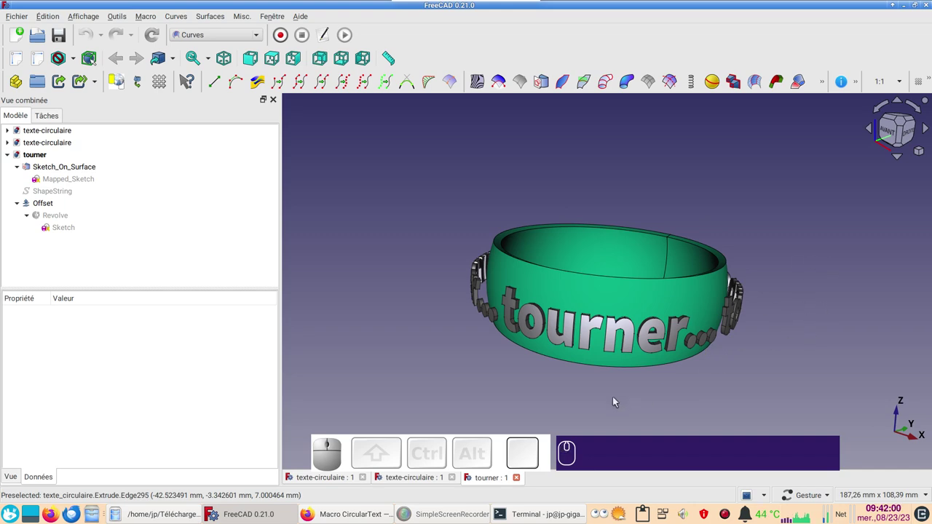
left_click(410, 484)
left_click_drag(786, 410, 783, 343)
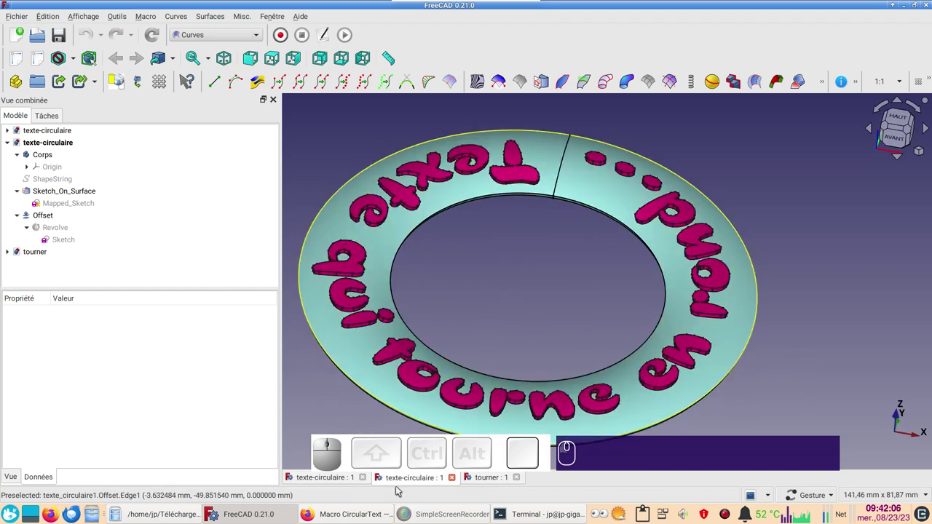
left_click(342, 480)
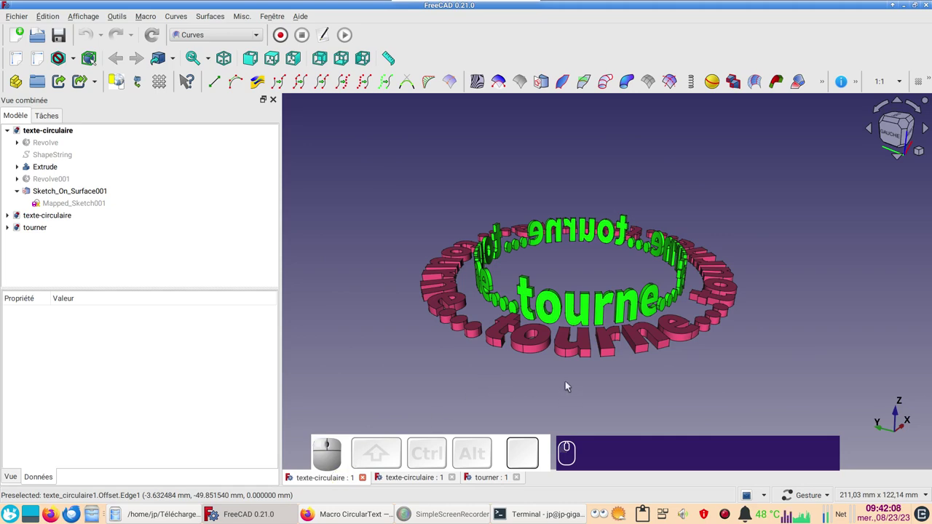
scroll("up", 3)
left_click_drag(584, 379, 593, 384)
- Inspect the flat Revolve ring and its profile Sketch from above, fitting the whole ring in view
scroll("down", 3)
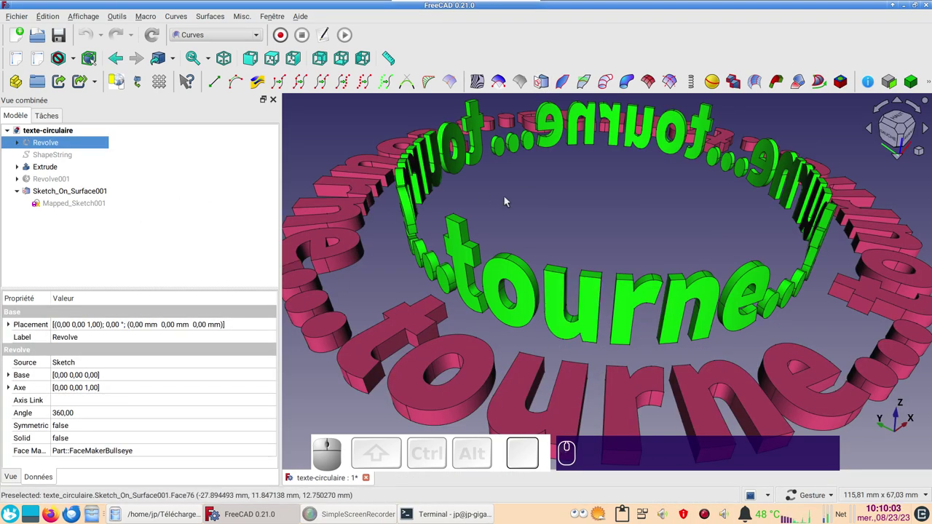
scroll("down", 3)
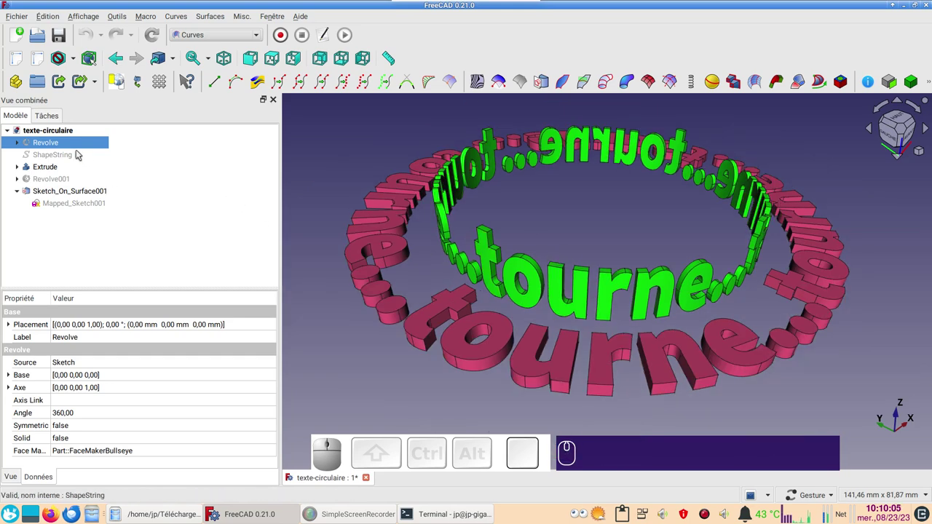
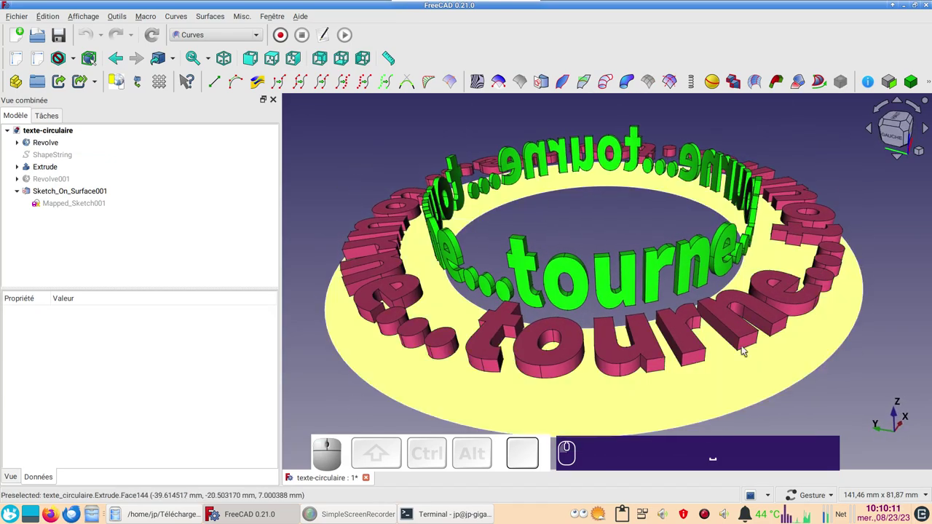
left_click_drag(558, 377, 260, 198)
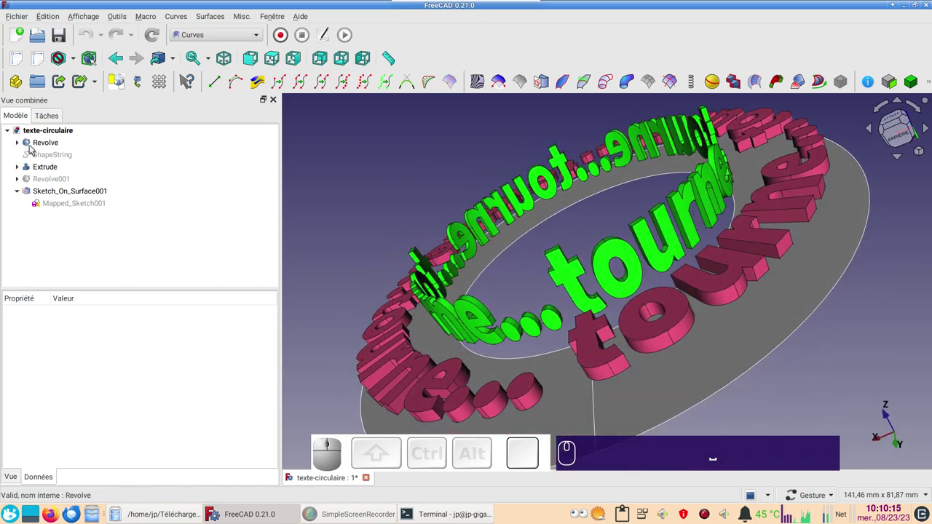
left_click(23, 146)
left_click(63, 155)
key("space")
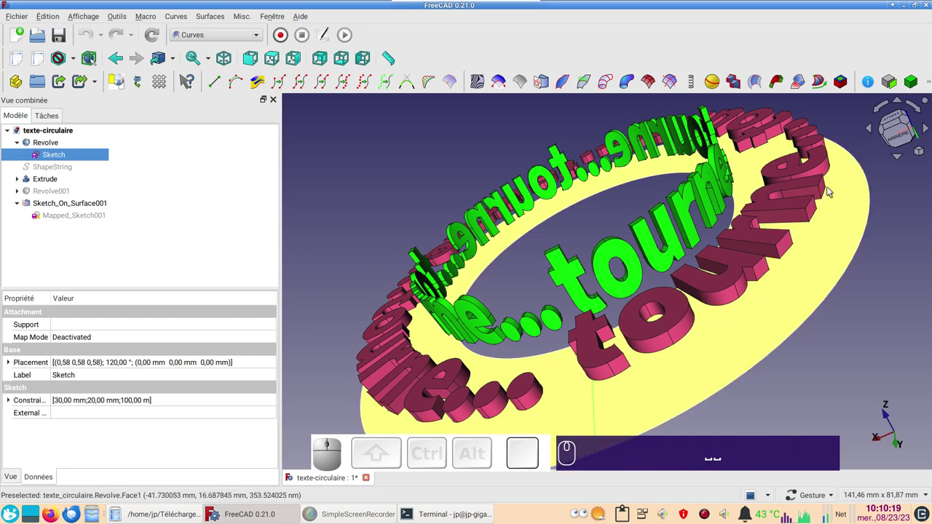
key("KP_2")
left_click_drag(626, 358, 632, 348)
left_click(637, 370)
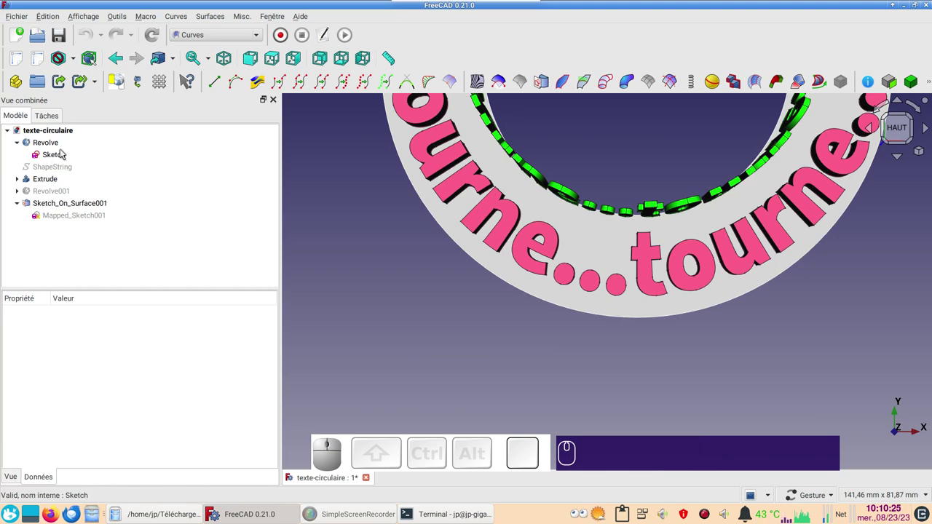
scroll("down", 3)
right_click(525, 349)
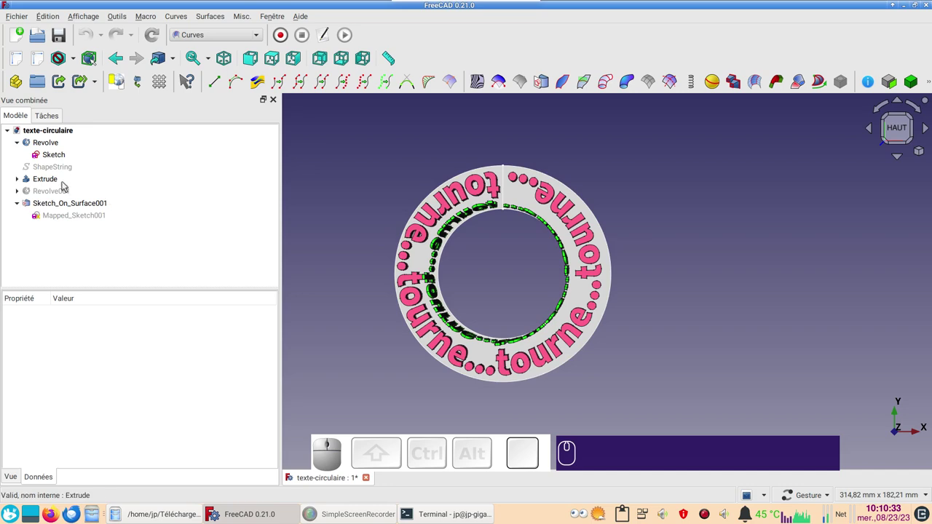
left_click(626, 381)
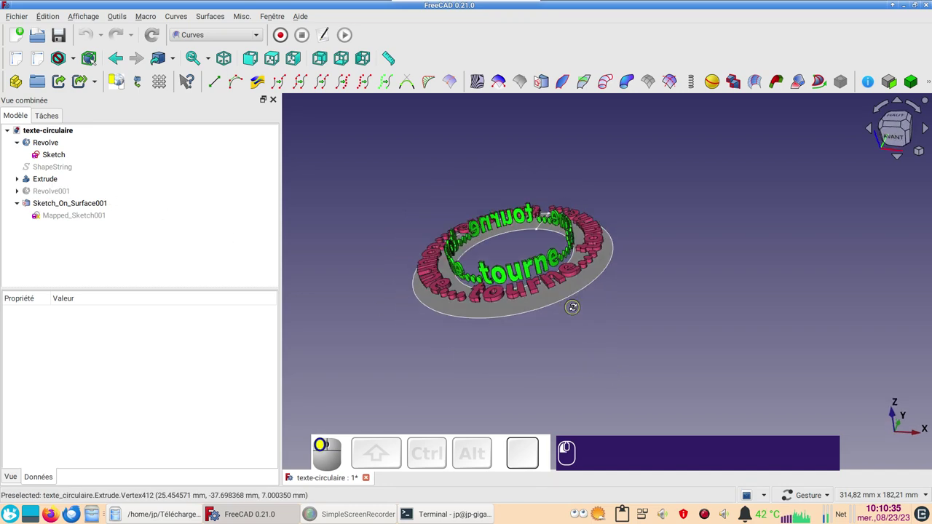
- Hide the flat Revolve ring, show the Revolve001 cylindrical band and select its Sketch001 profile
left_click(69, 150)
key("space")
left_click(65, 192)
key("space")
left_click(669, 275)
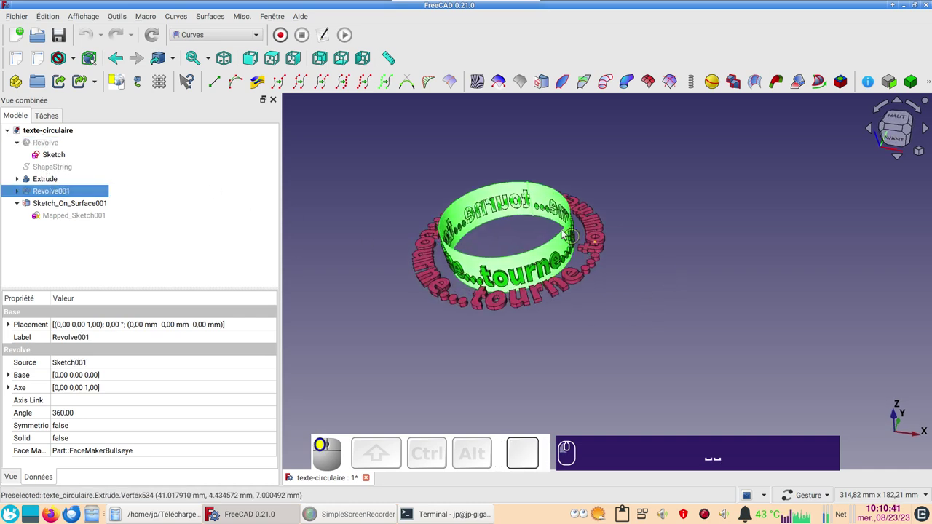
left_click(24, 194)
left_click(64, 204)
key("space")
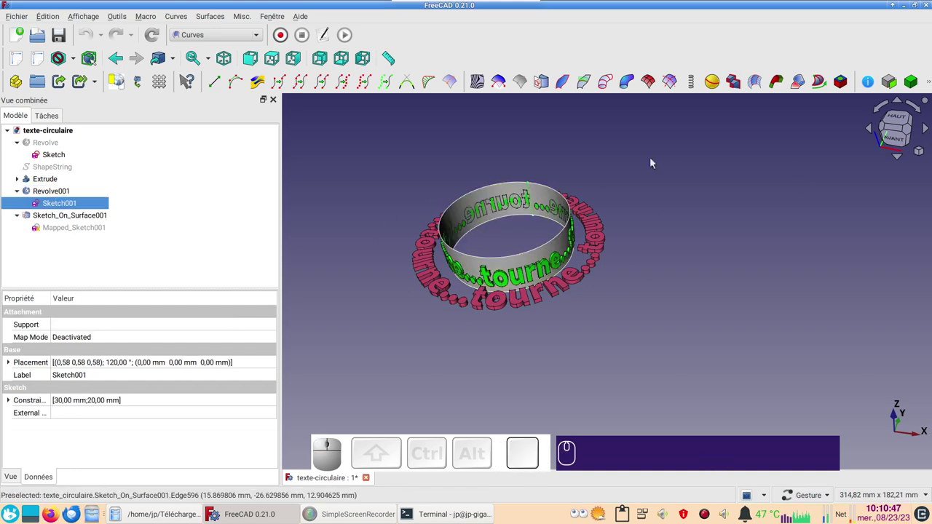
left_click_drag(596, 368, 909, 387)
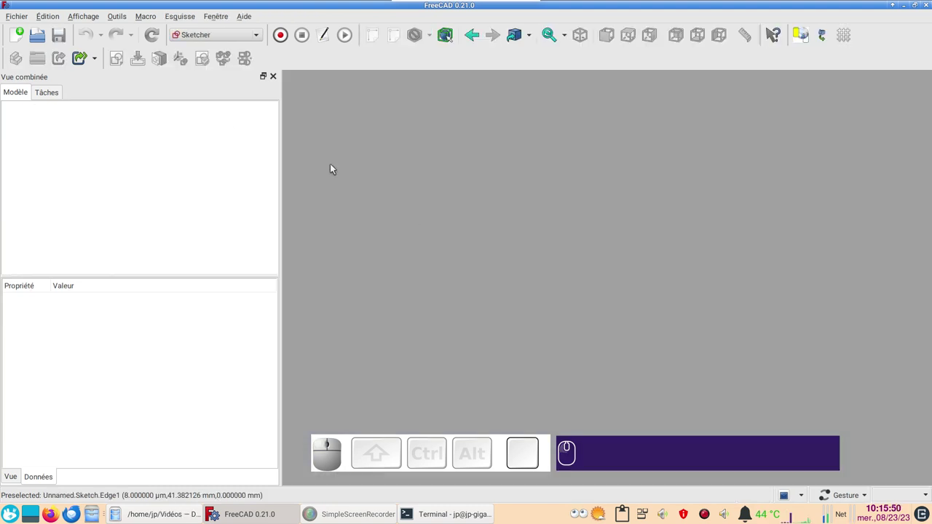
- Create a new empty document and switch to the Sketcher workbench
left_click(31, 20)
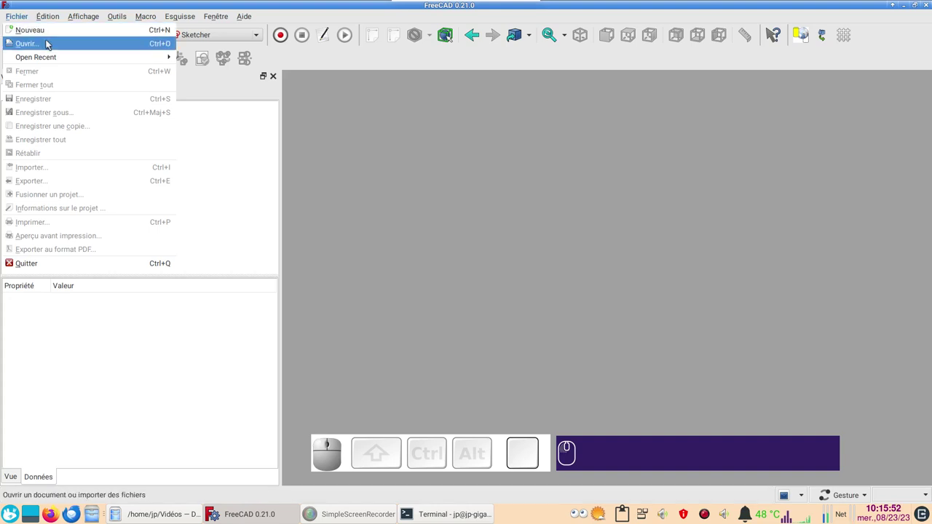
left_click(56, 36)
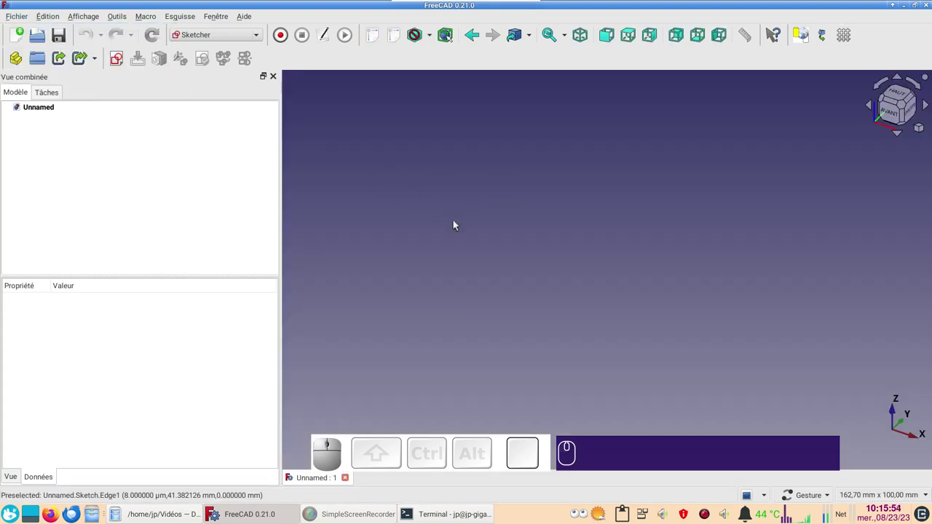
left_click(235, 35)
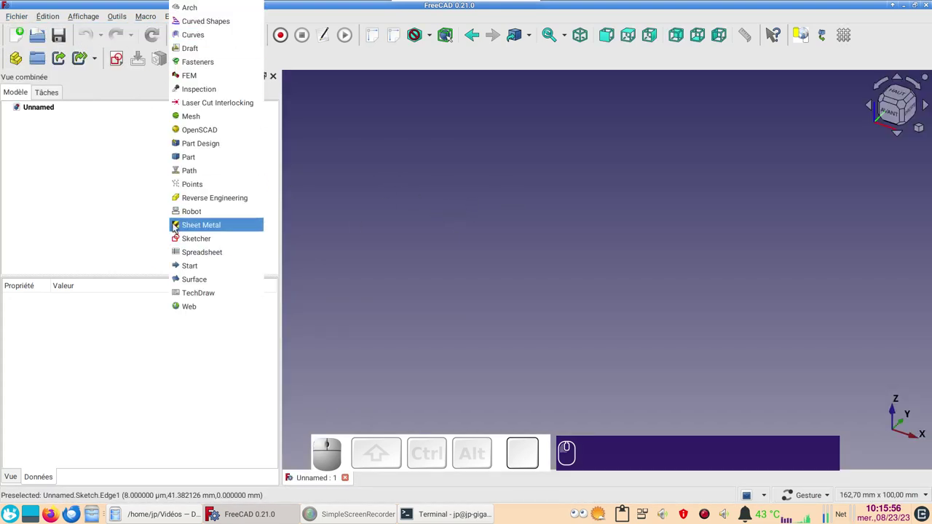
left_click(182, 241)
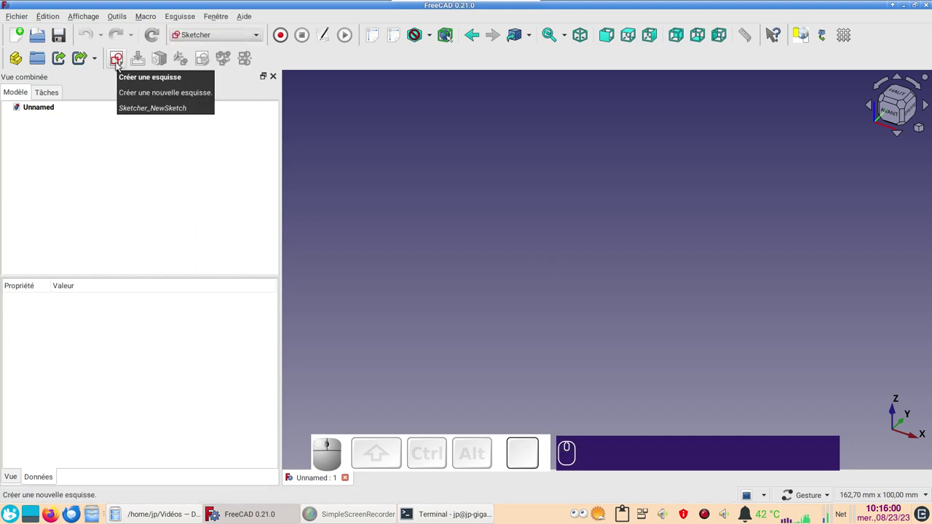
- Start a new sketch placed on the YZ plane
left_click(120, 64)
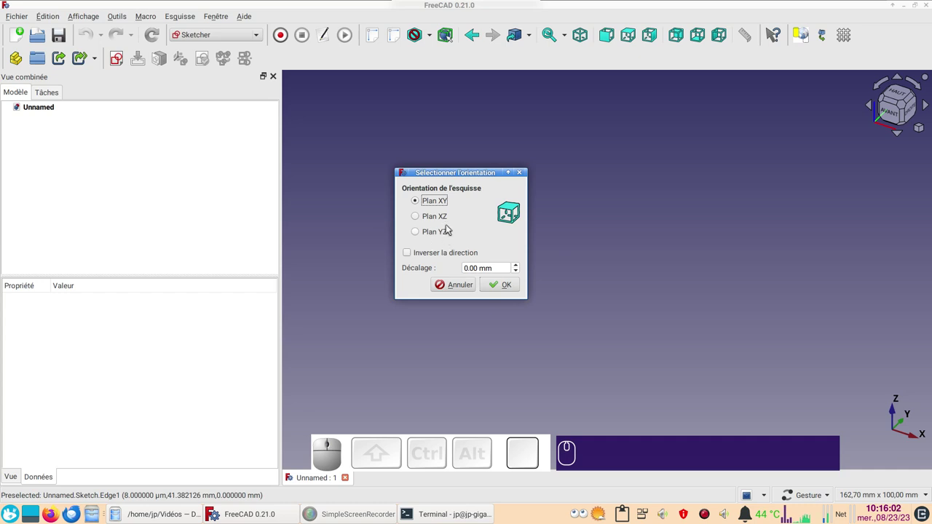
left_click(448, 232)
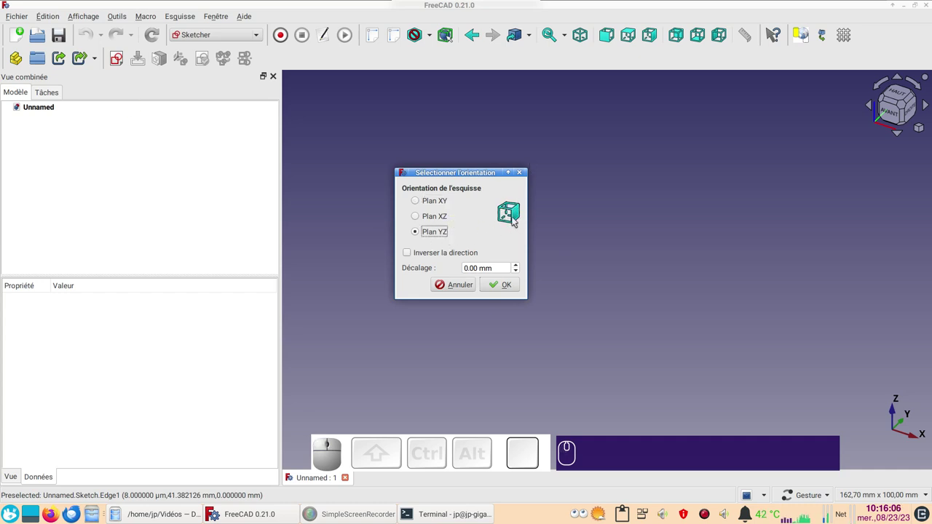
left_click(510, 288)
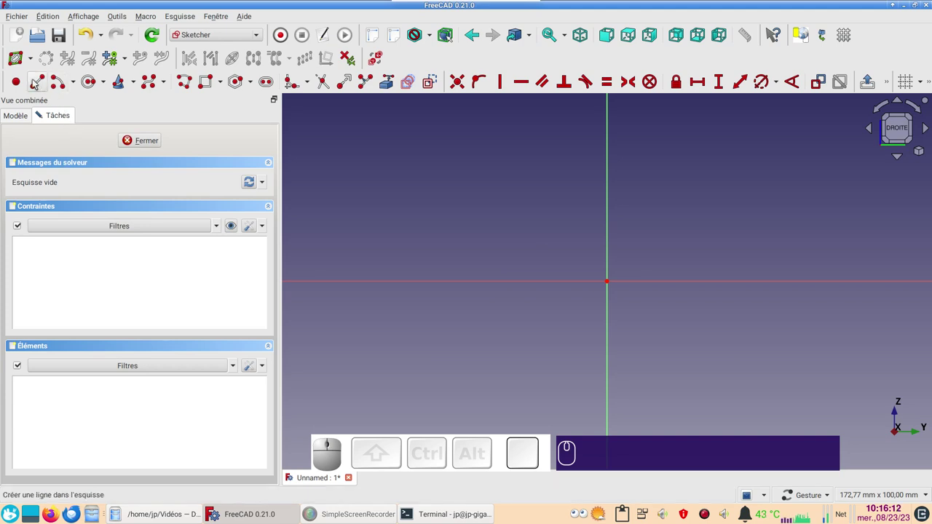
- Draw a line on the X axis and constrain its start 30 mm horizontally from the origin
left_click(36, 83)
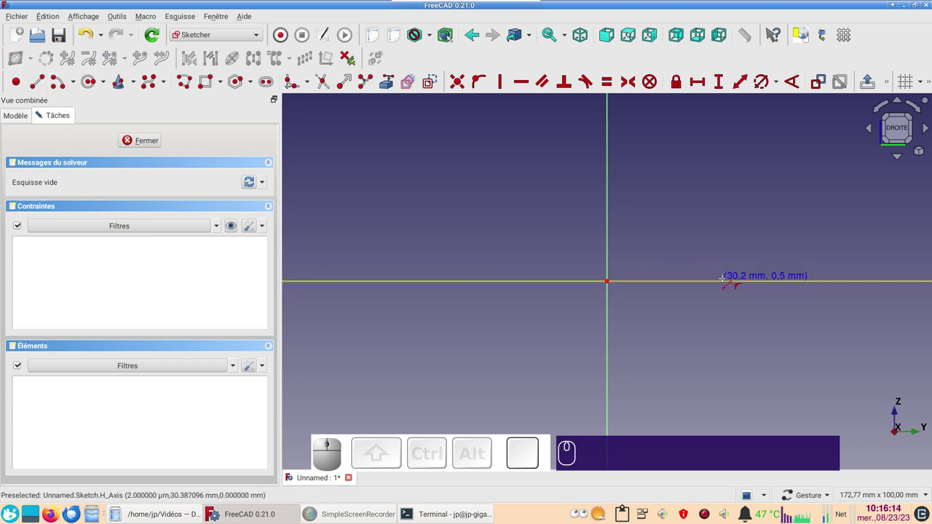
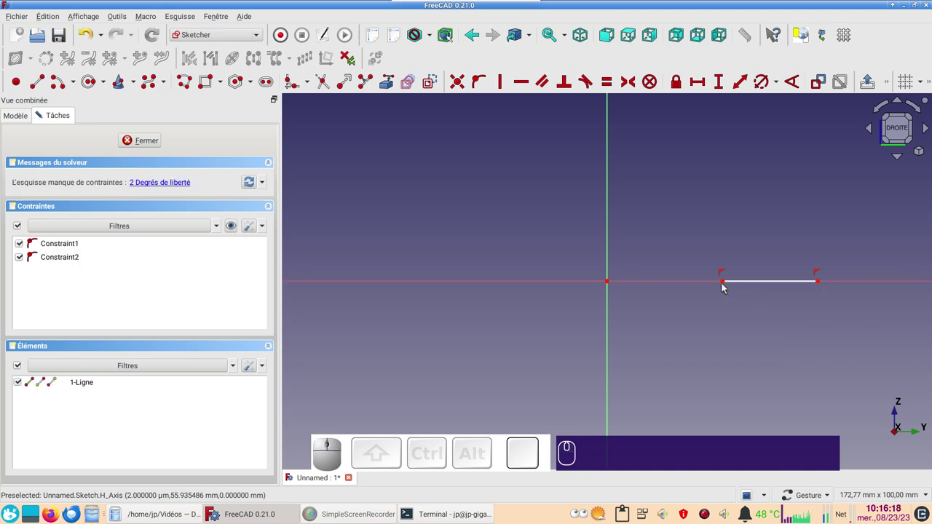
left_click(726, 286)
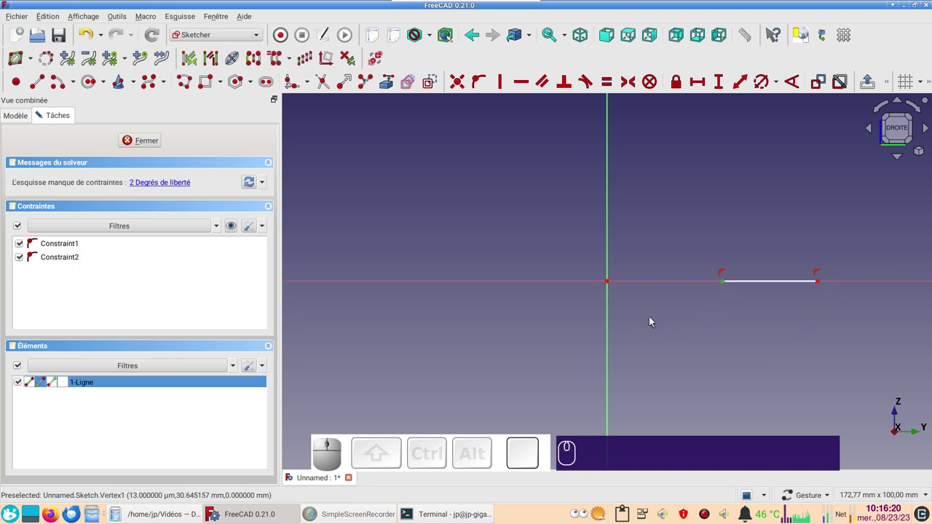
key("l")
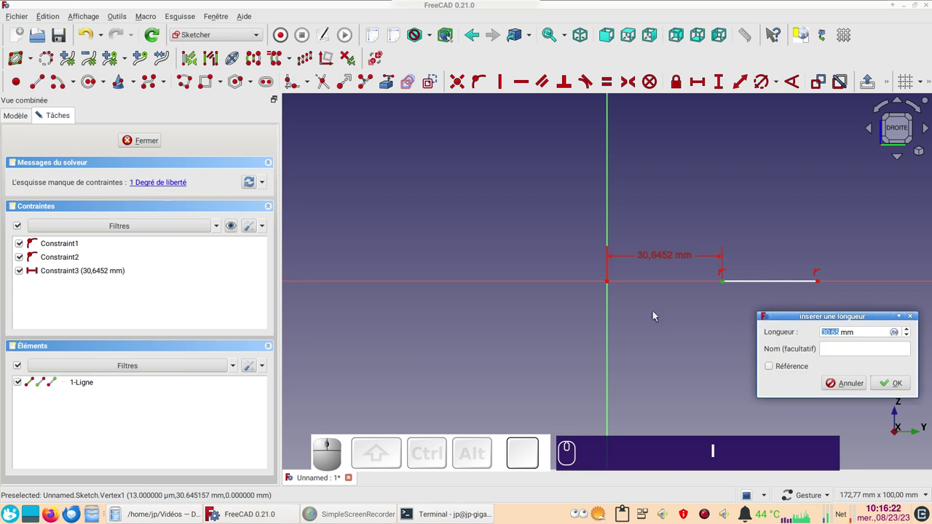
key("KP_3")
key("KP_0")
key("KP_Enter")
- Constrain the line's length to 20 mm and close the sketch
left_click_drag(694, 346, 571, 356)
scroll("up", 3)
scroll("down", 3)
left_click(661, 255)
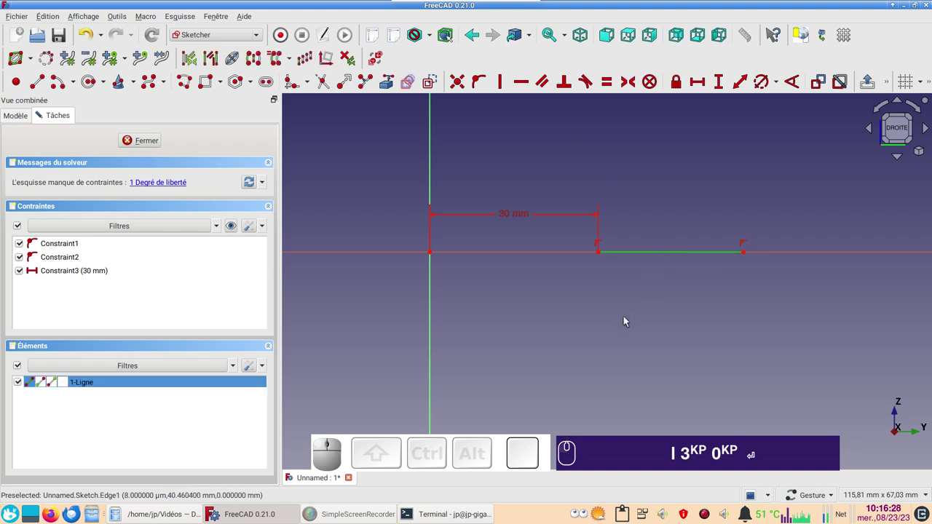
key("l")
key("KP_2")
key("KP_0")
key("Return")
left_click(157, 143)
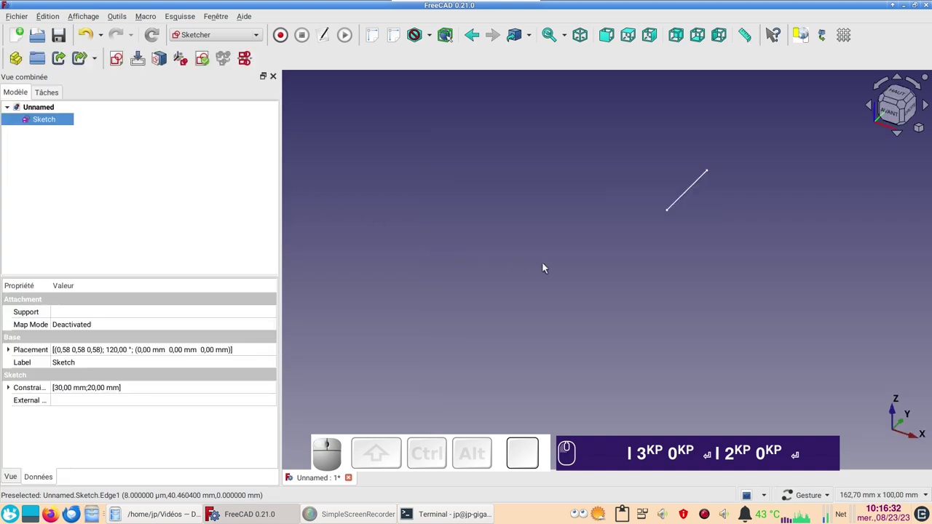
- Switch to the Part workbench with the line sketch ready to revolve
scroll("down", 3)
type("i")
key("KP_3")
key("KP_0")
key("Return")
left_click(230, 42)
left_click(196, 160)
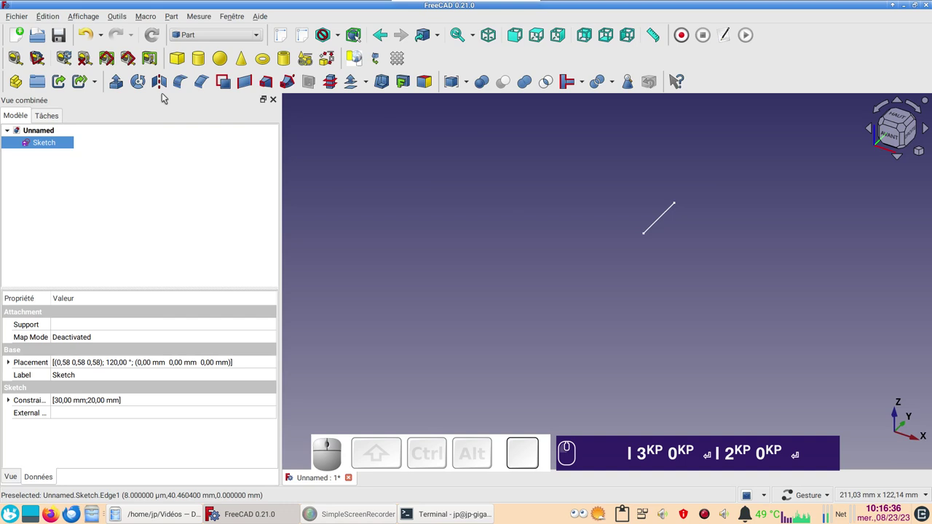
- Revolve the sketch 360° around the Z axis into a flat ring and select the Revolve object
left_click(136, 90)
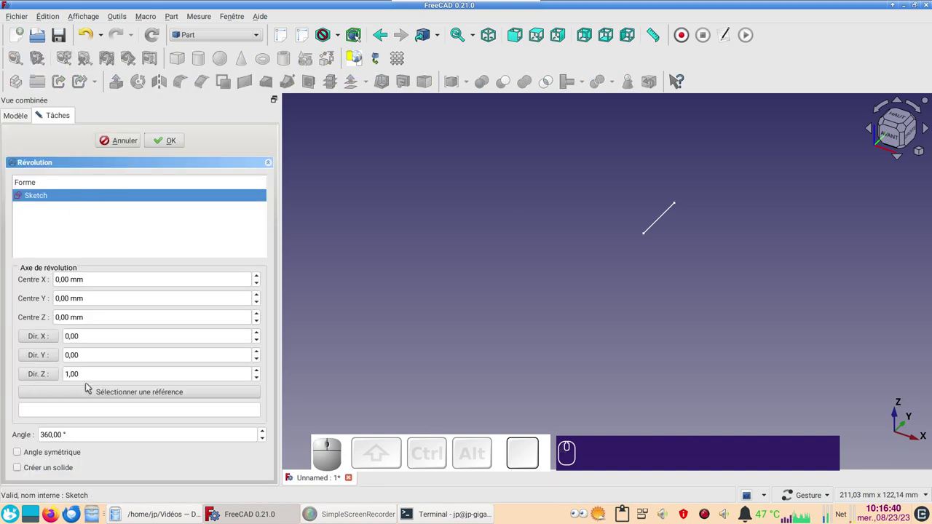
left_click(174, 145)
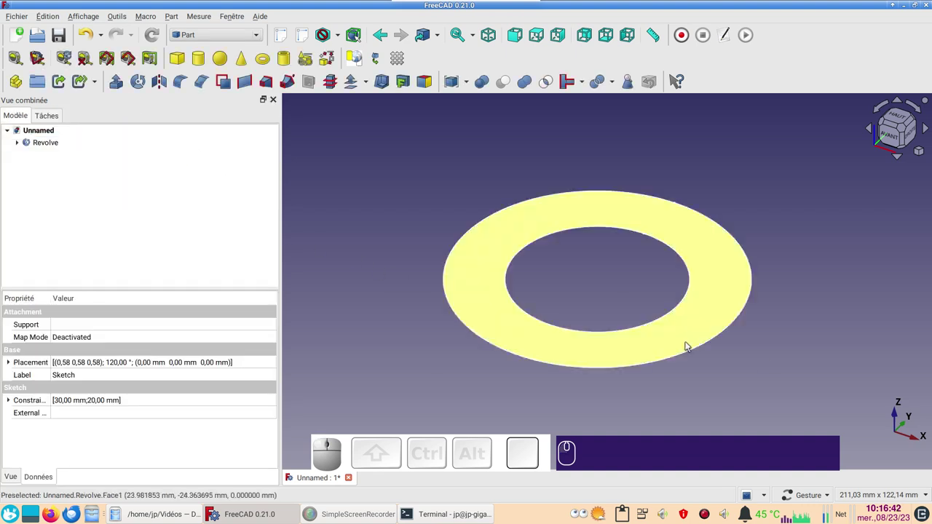
left_click_drag(762, 361, 714, 337)
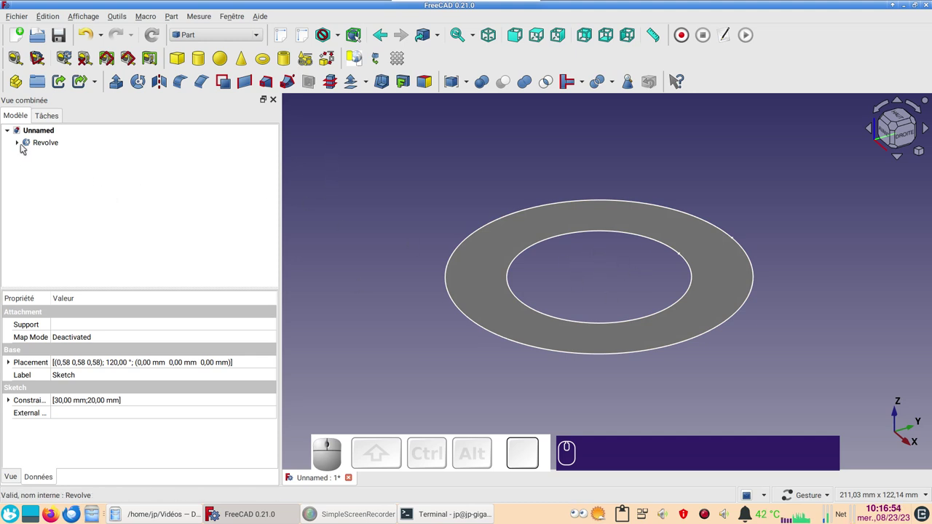
left_click(26, 149)
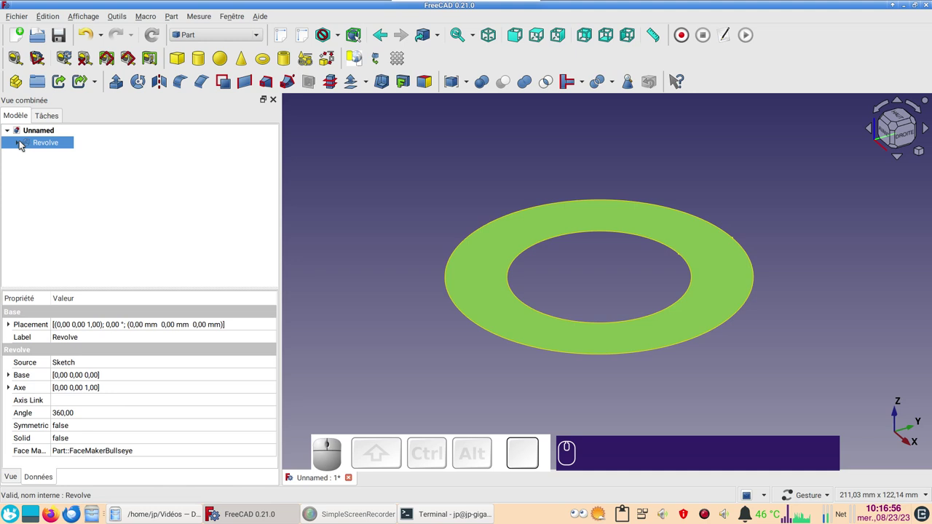
left_click(22, 144)
- Reopen the profile sketch and turn its line into construction geometry
left_click(56, 155)
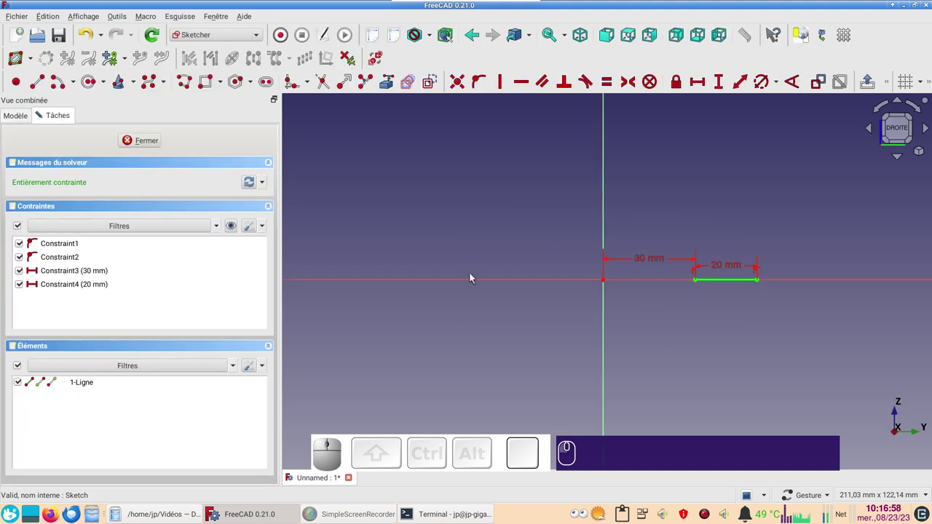
scroll("up", 3)
right_click(713, 321)
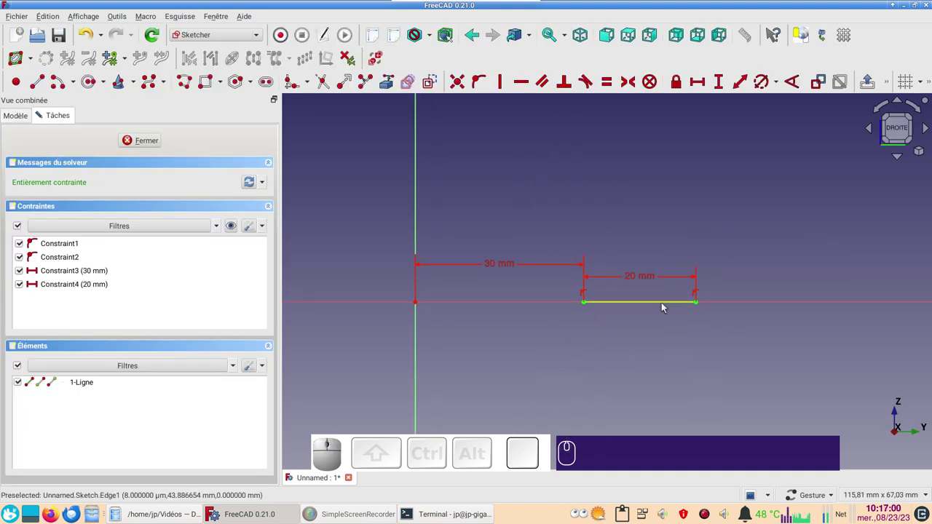
left_click(664, 305)
left_click(438, 84)
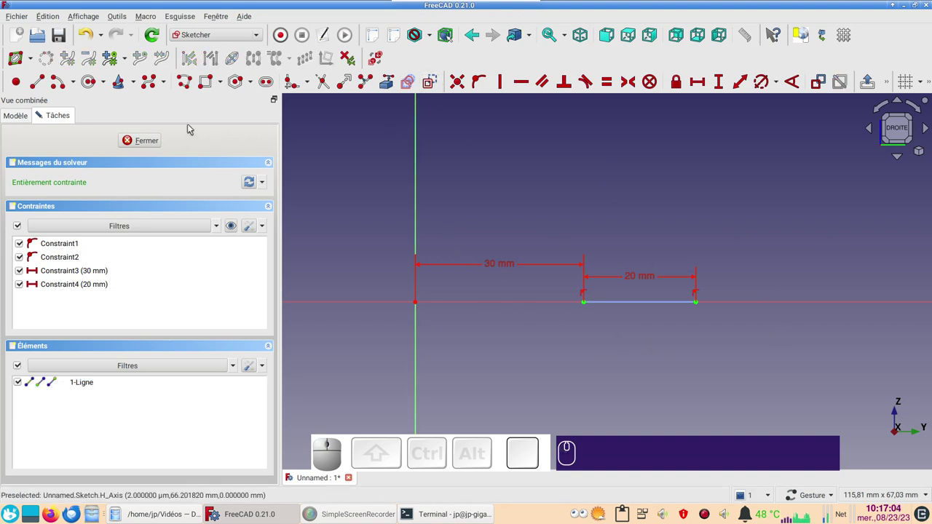
- Add an arc spanning the line's endpoints so the ring gets a domed surface
left_click(77, 85)
left_click(68, 114)
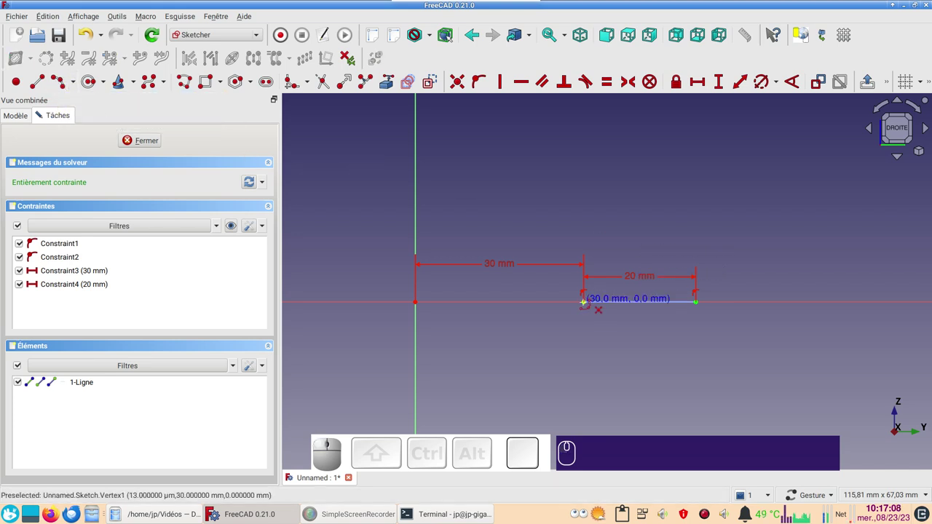
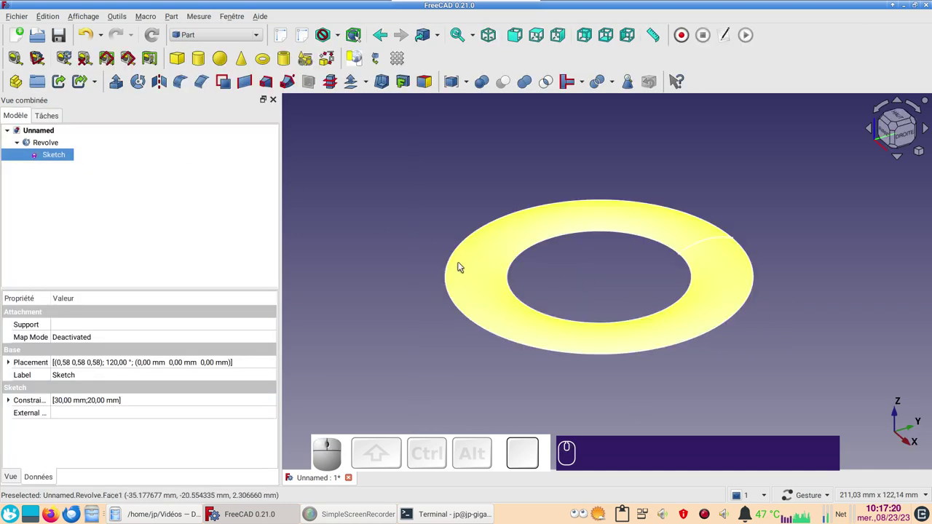
left_click_drag(658, 380, 103, 211)
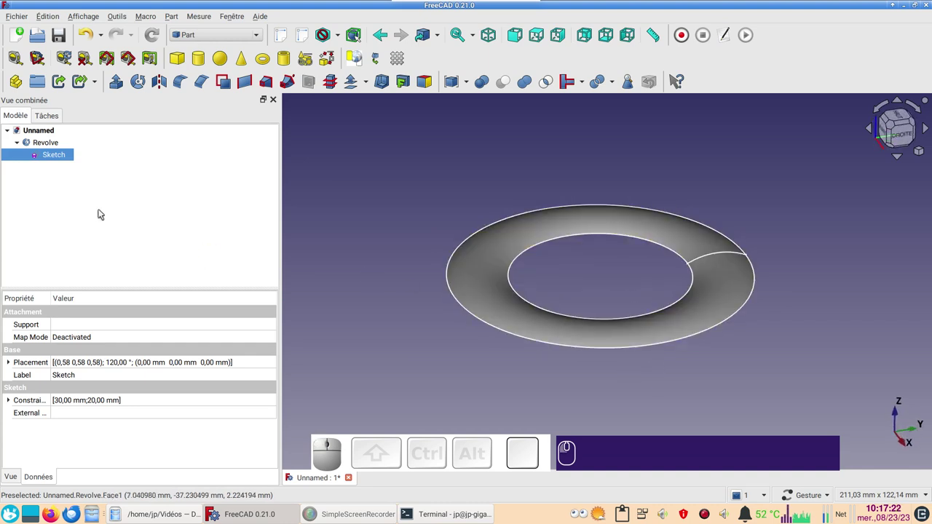
- Reopen the profile sketch and select the arc
left_click(75, 155)
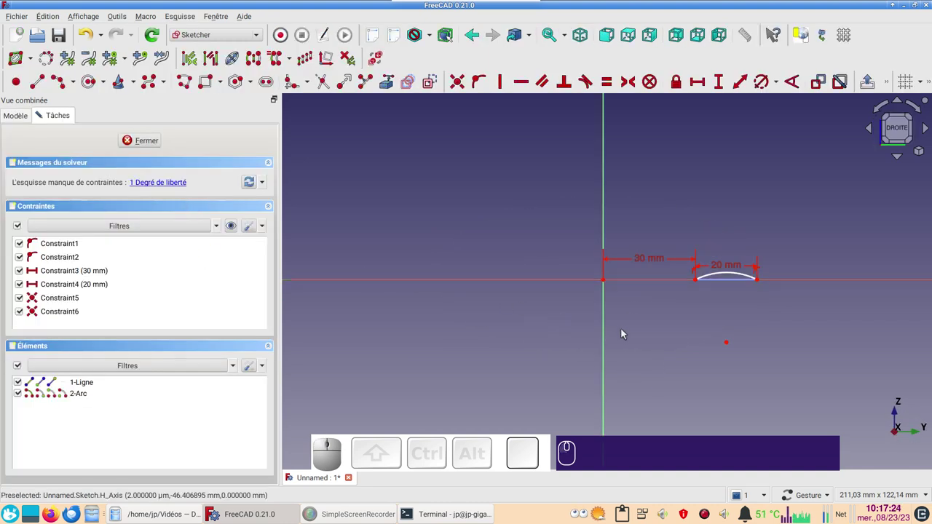
scroll("up", 3)
left_click_drag(708, 315, 667, 329)
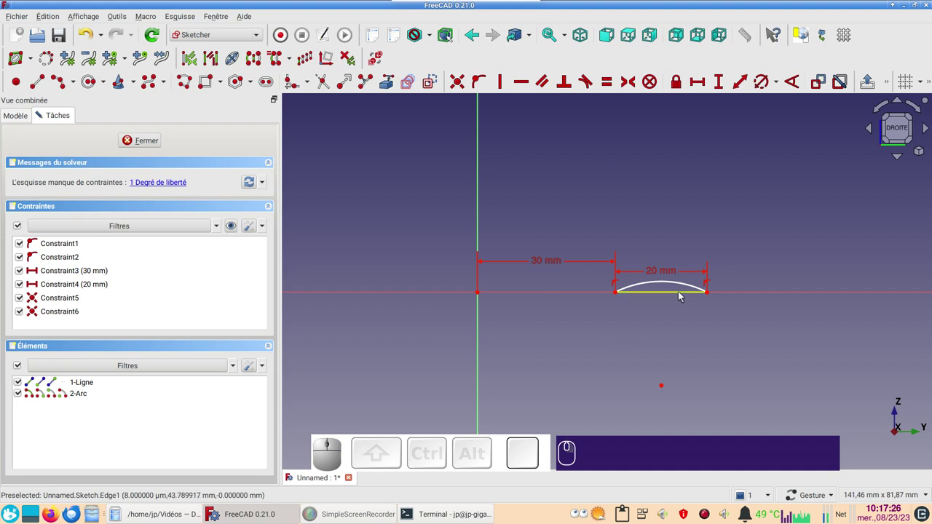
left_click(685, 285)
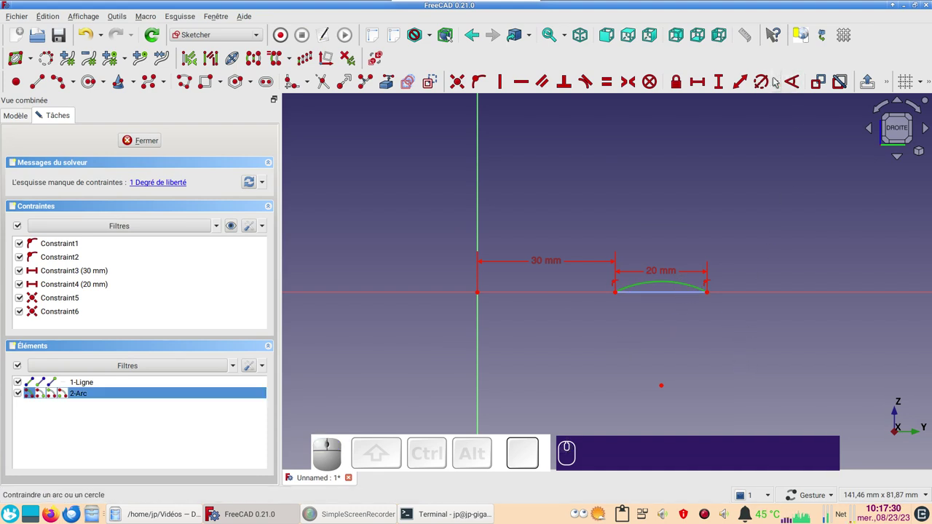
- Constrain the arc radius to 100000 mm (100 m) and move its label above the line
key("r")
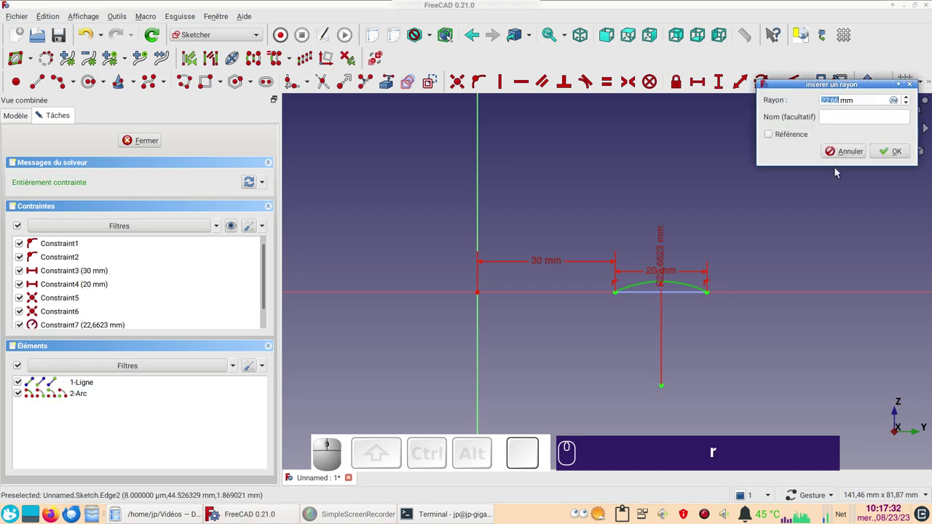
key("KP_1")
key("KP_0")
key("KP_0")
key("KP_0")
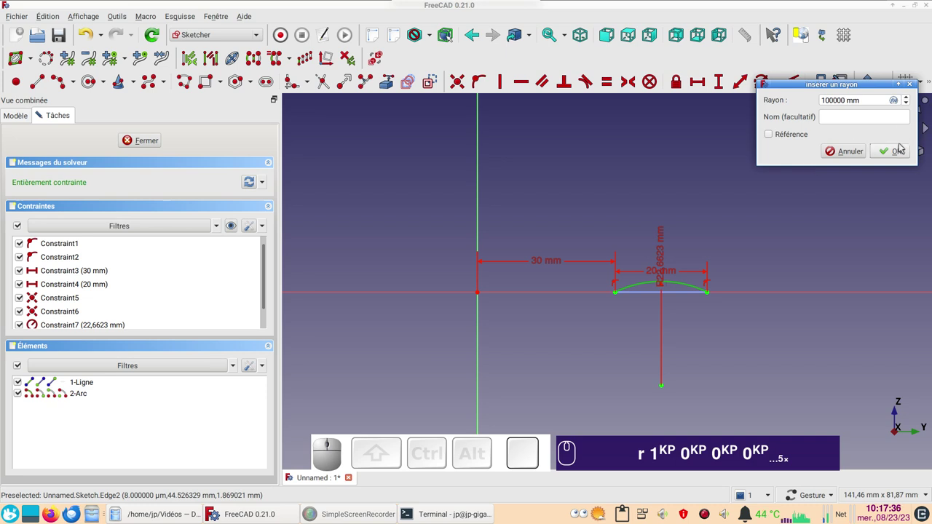
left_click(897, 159)
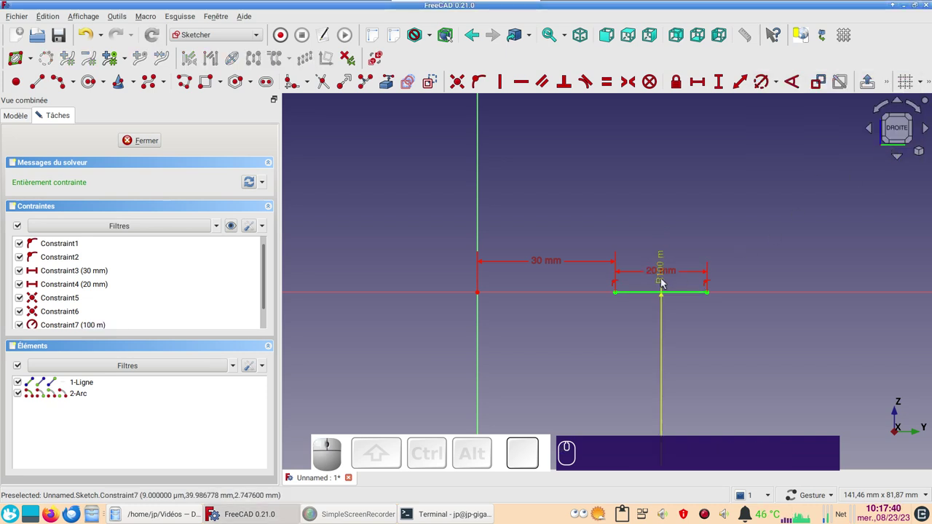
left_click_drag(665, 283, 760, 229)
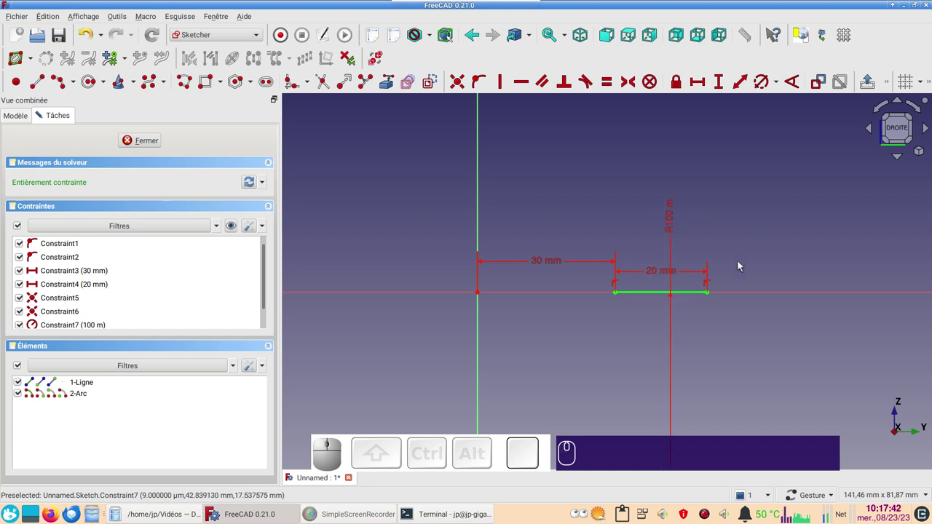
scroll("up", 3)
scroll("down", 3)
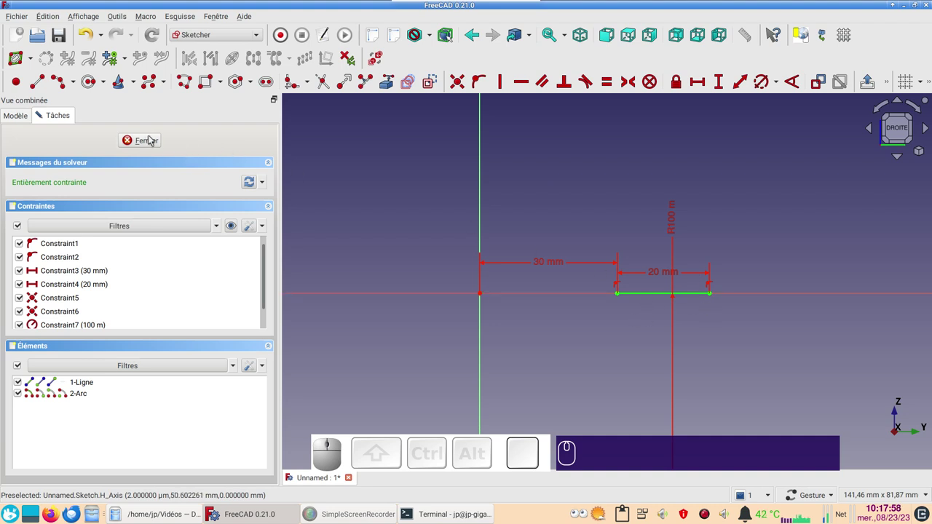
- Close the sketch, switch to the Draft workbench and turn off the grid around the ring
left_click(152, 144)
left_click_drag(768, 357, 527, 365)
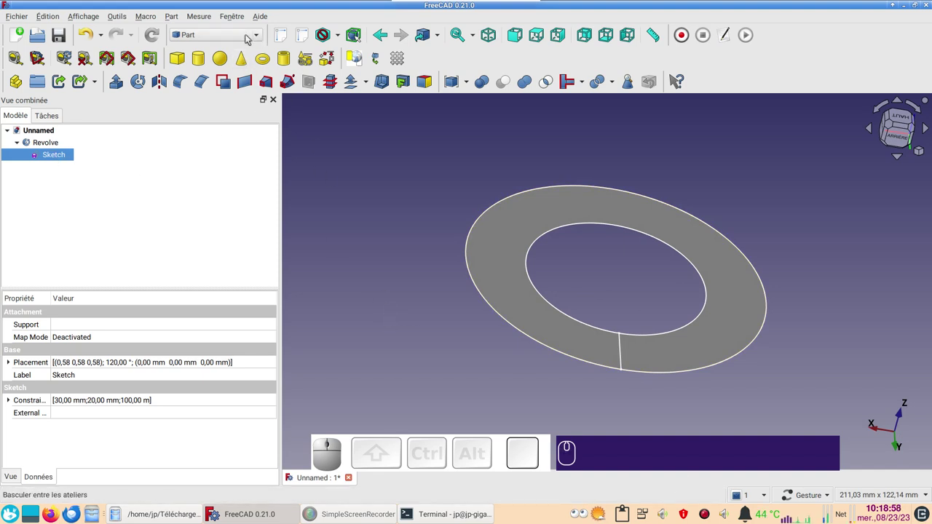
left_click(249, 37)
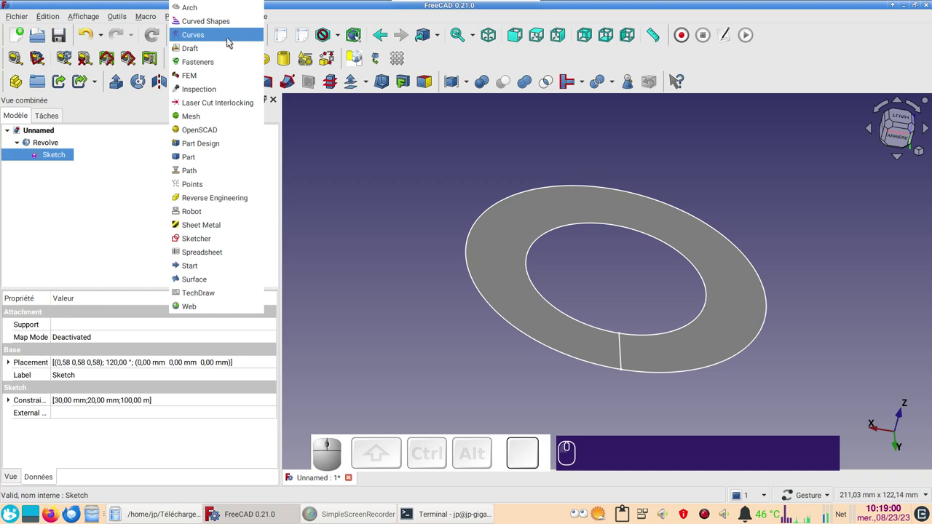
left_click(225, 52)
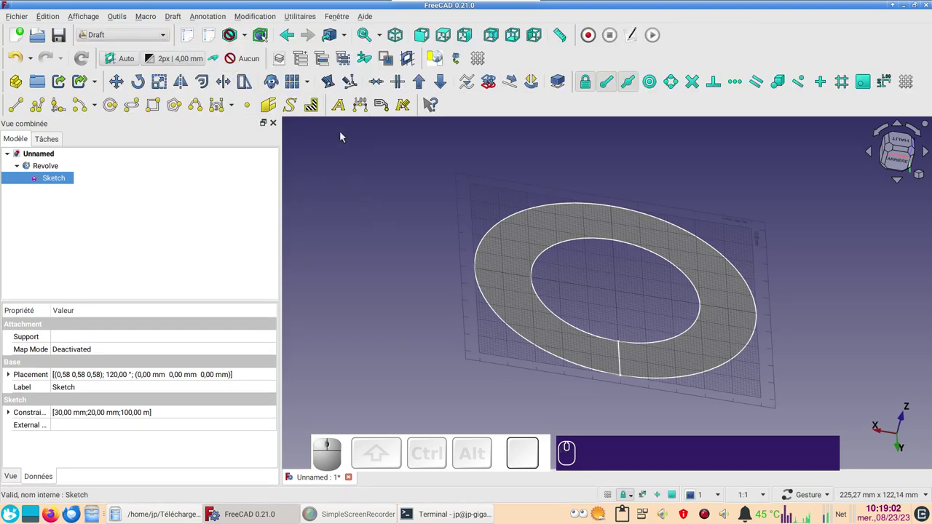
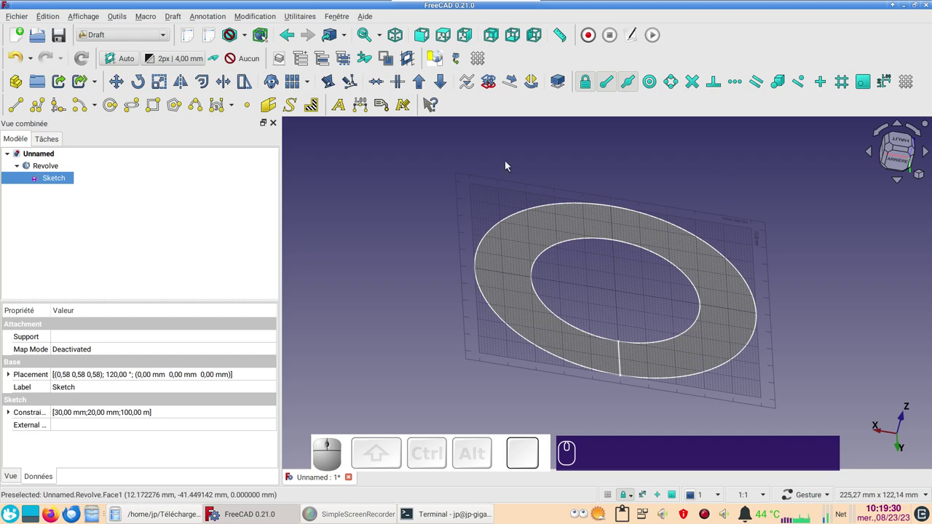
left_click(917, 85)
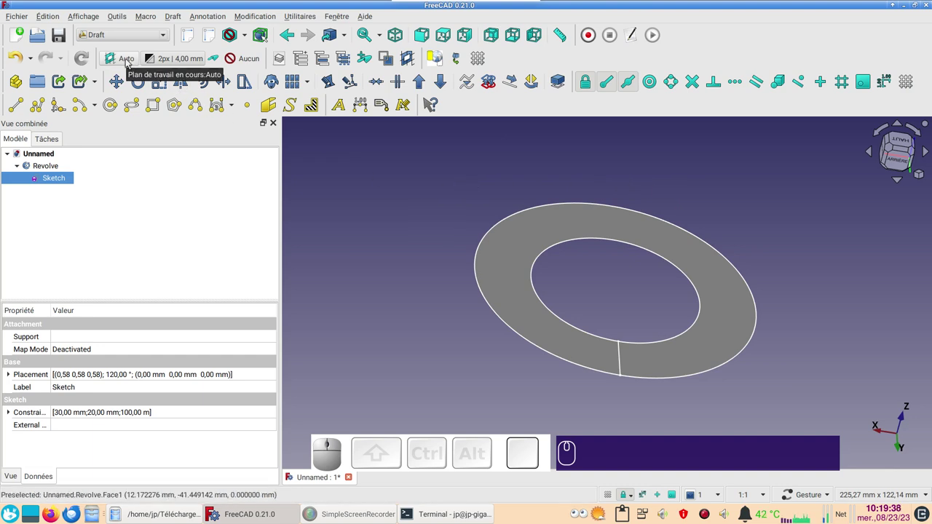
- From the top view, start a Draft ShapeString with its placement reset to the origin
key("KP_2")
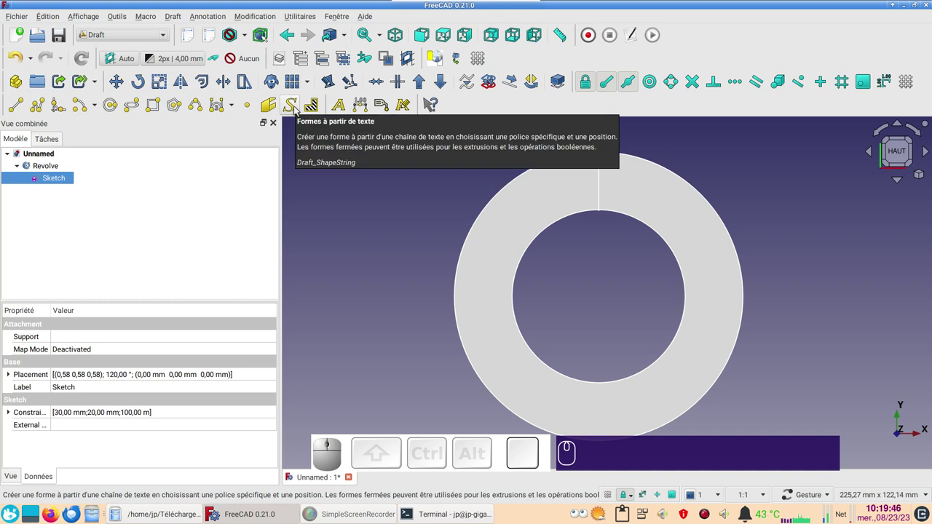
left_click(299, 110)
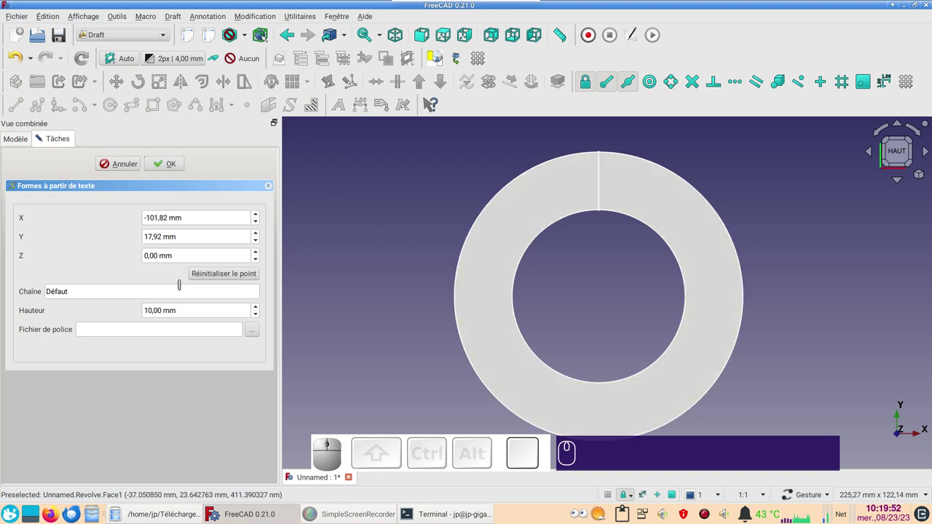
left_click(202, 276)
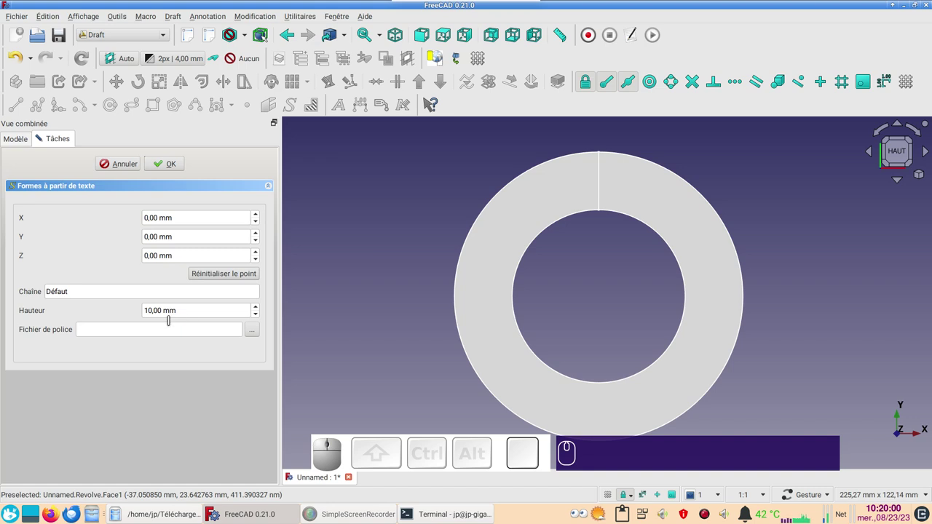
- Choose the Cantarell-ExtraBold.otf font and type 'trourne' as the string
left_click(254, 332)
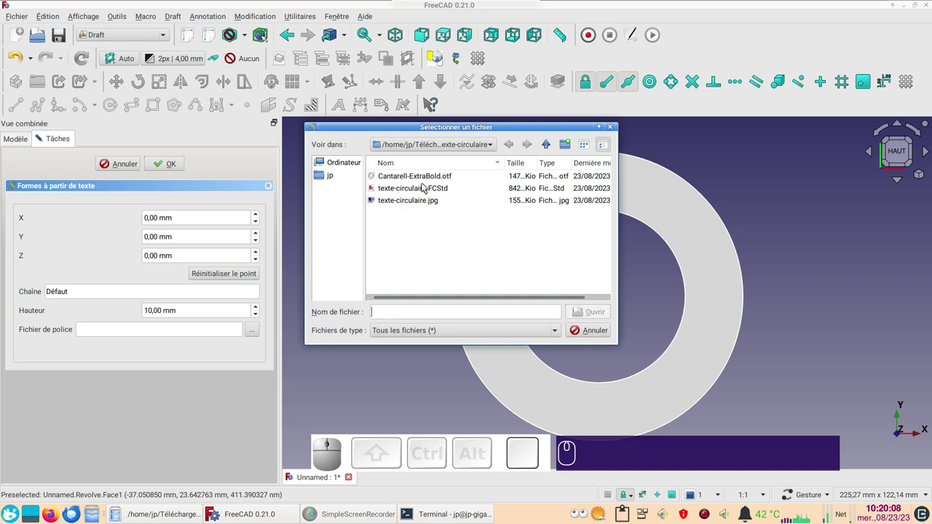
left_click(423, 178)
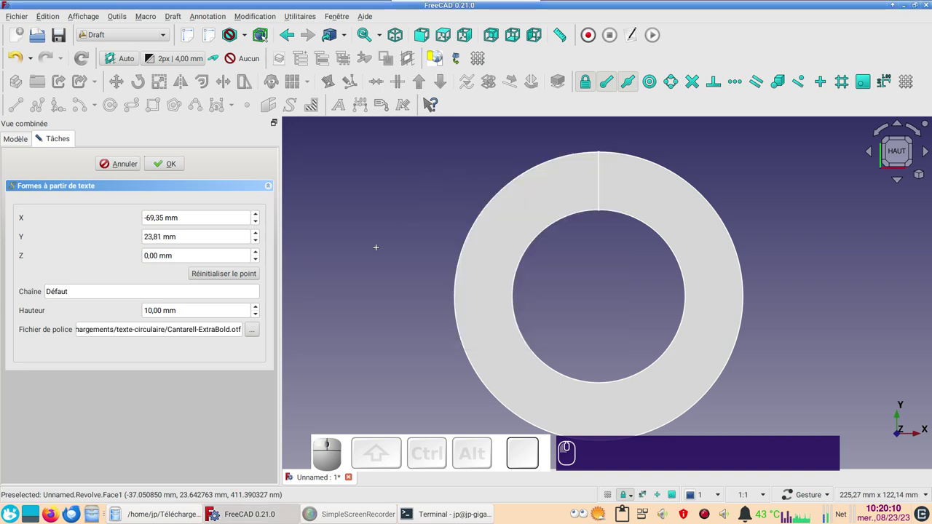
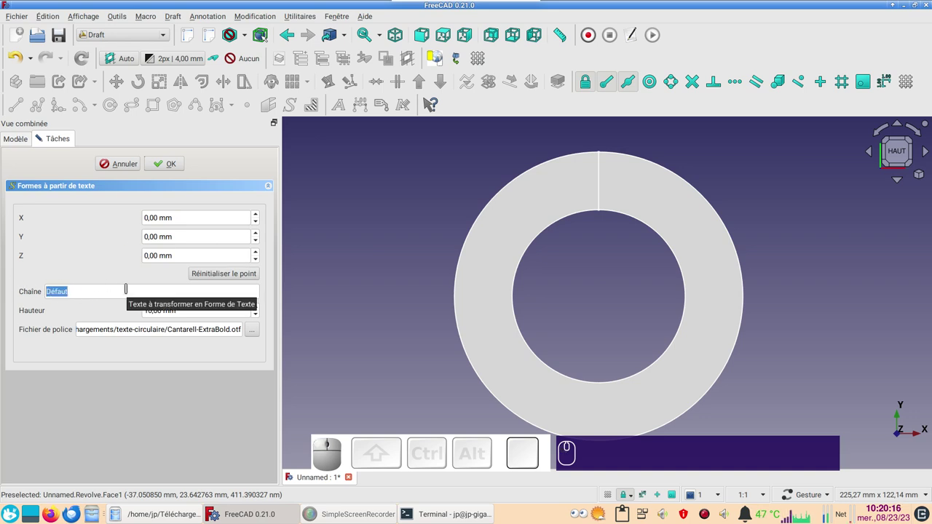
type("trou")
type("rne")
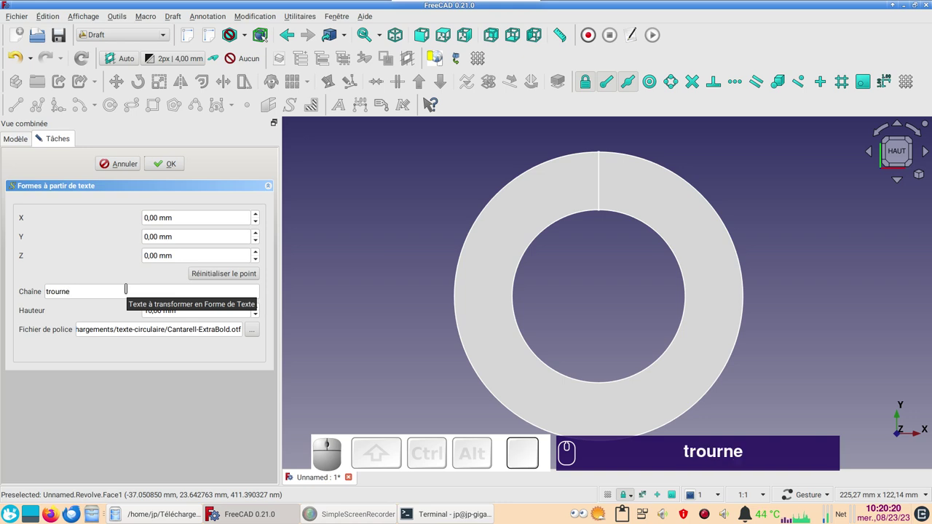
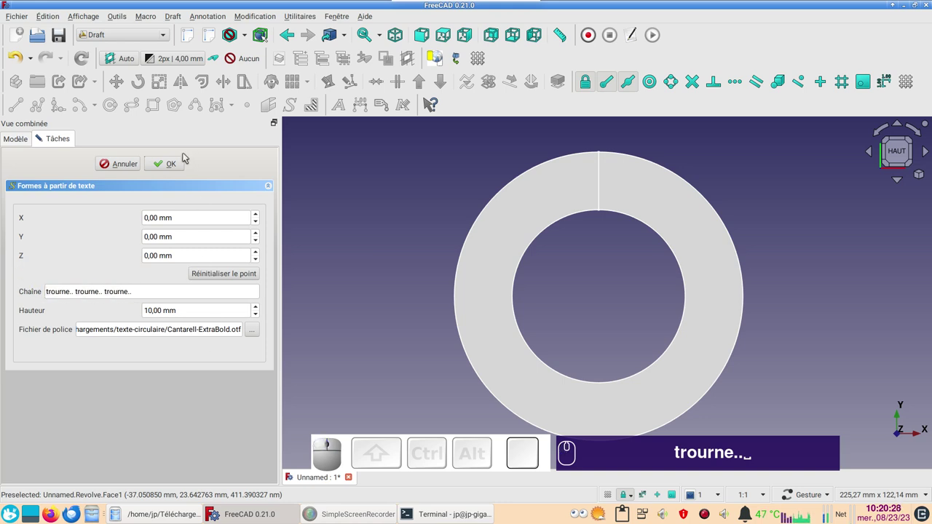
- Create the ShapeString 'trourne.. trourne.. trourne..' beside the ring and switch to the Curves workbench
left_click(174, 163)
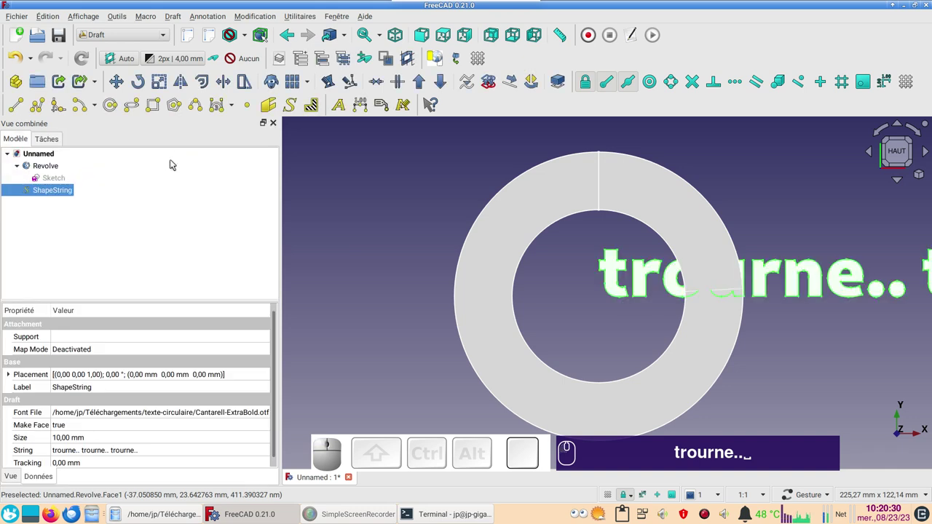
scroll("down", 3)
scroll("up", 3)
right_click(602, 326)
left_click(564, 386)
left_click_drag(564, 390, 503, 340)
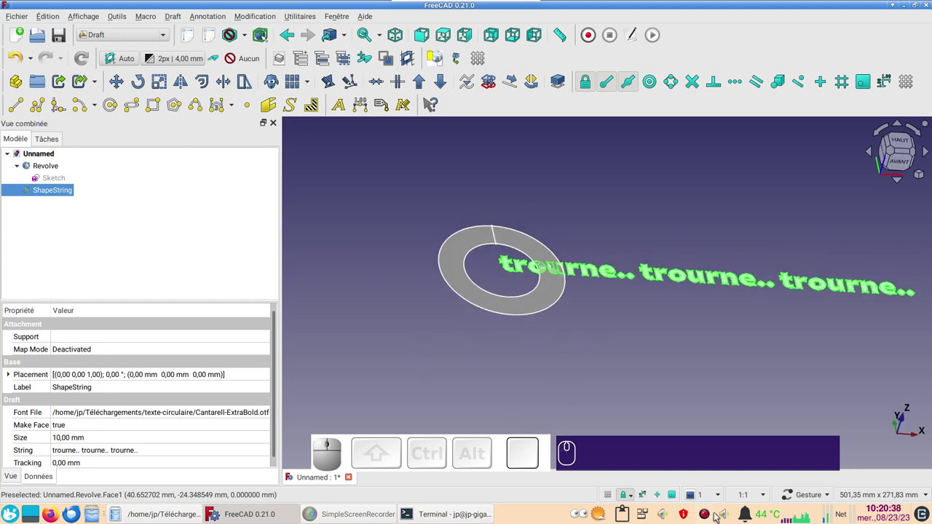
left_click(655, 401)
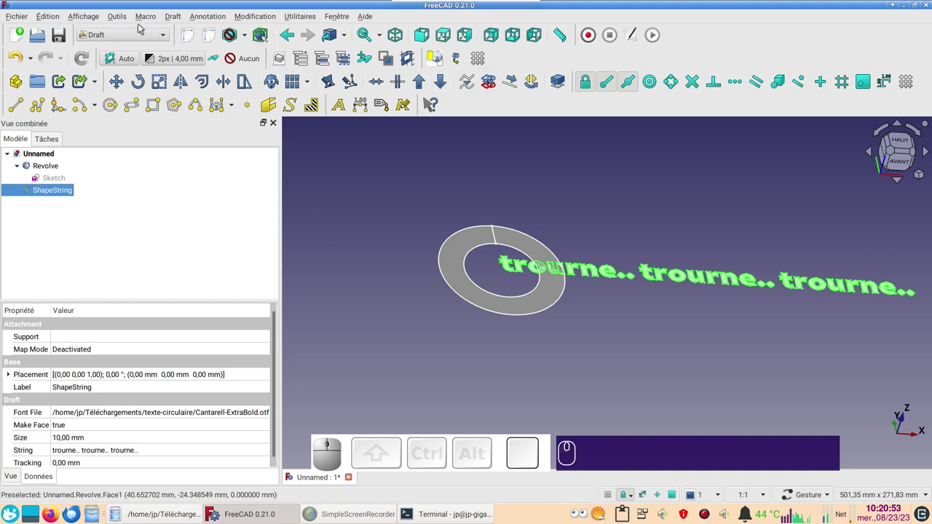
left_click(139, 33)
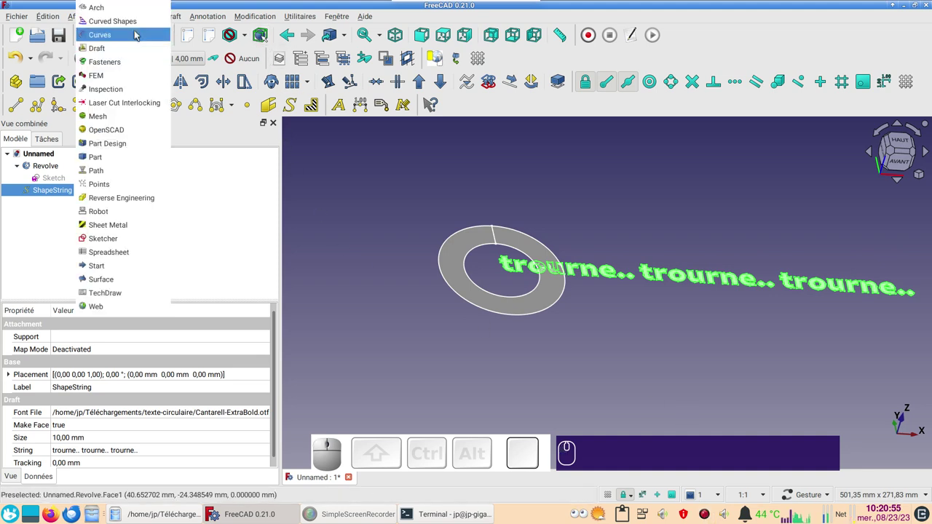
left_click(136, 34)
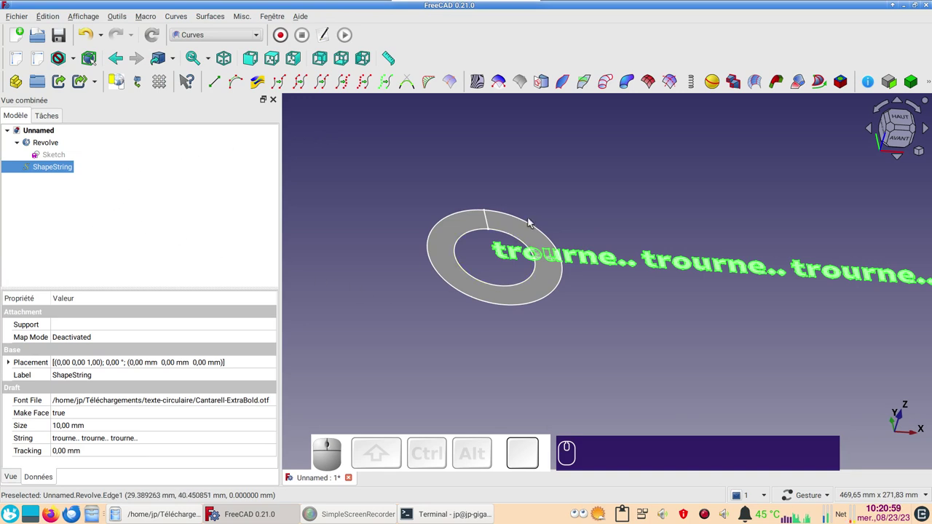
- Add a Sketch on Surface mapped onto the revolved ring's face and expand it in the tree
left_click(528, 230)
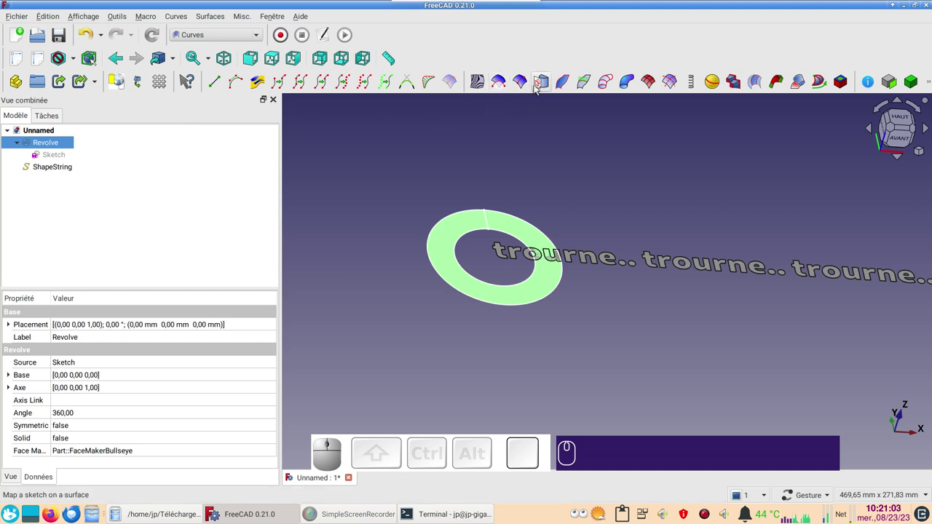
left_click(539, 90)
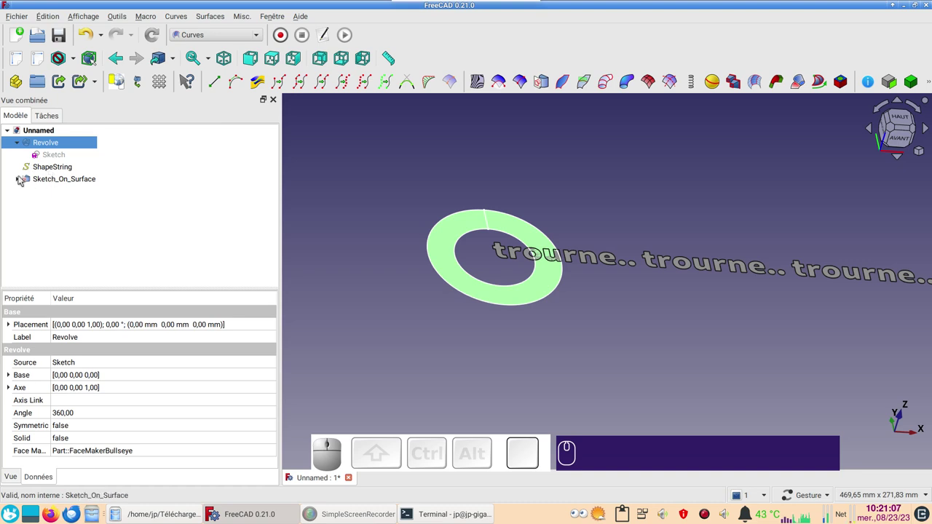
left_click(21, 180)
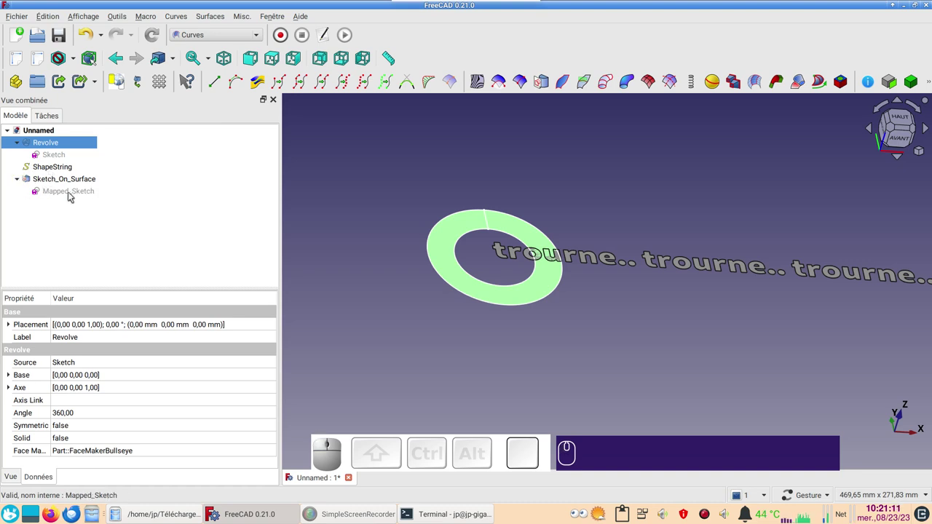
- Open Mapped_Sketch for editing and frame its four default lines in view
left_click(73, 194)
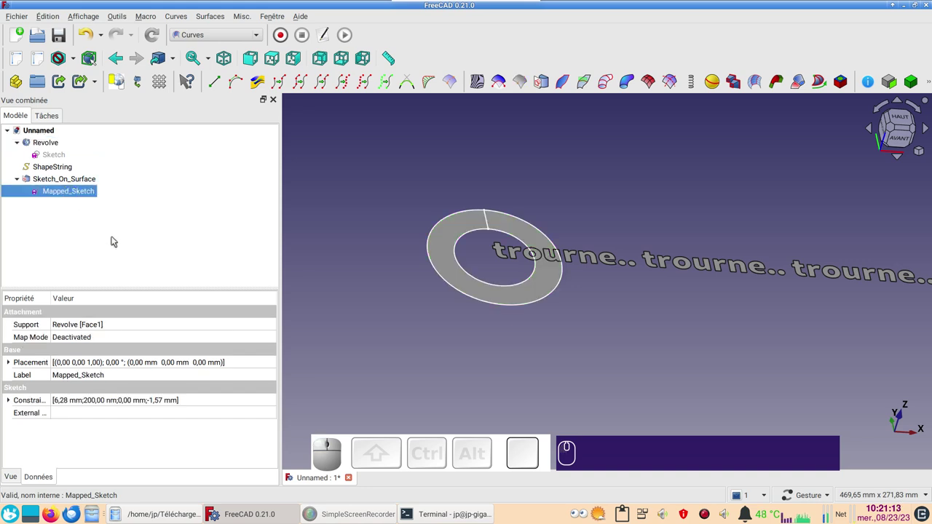
left_click(83, 193)
scroll("up", 3)
scroll("up", 3)
scroll("down", 3)
left_click_drag(582, 294, 402, 254)
left_click_drag(398, 243, 525, 434)
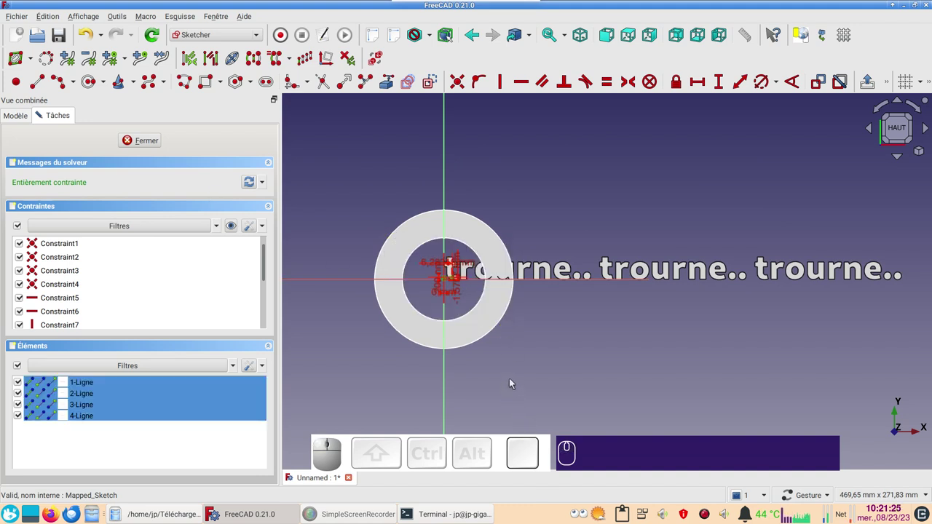
- Delete the default lines, draw a construction rectangle around the text and close the sketch
key("Delete")
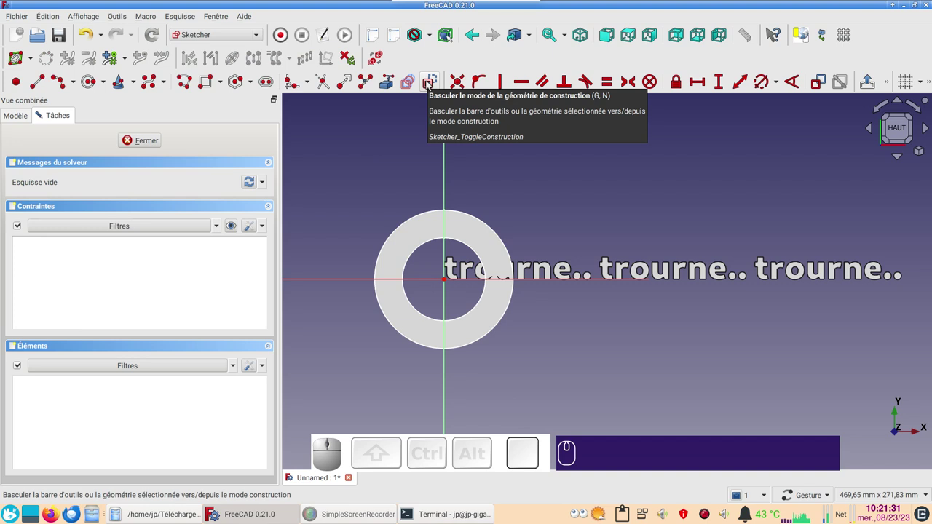
left_click(431, 85)
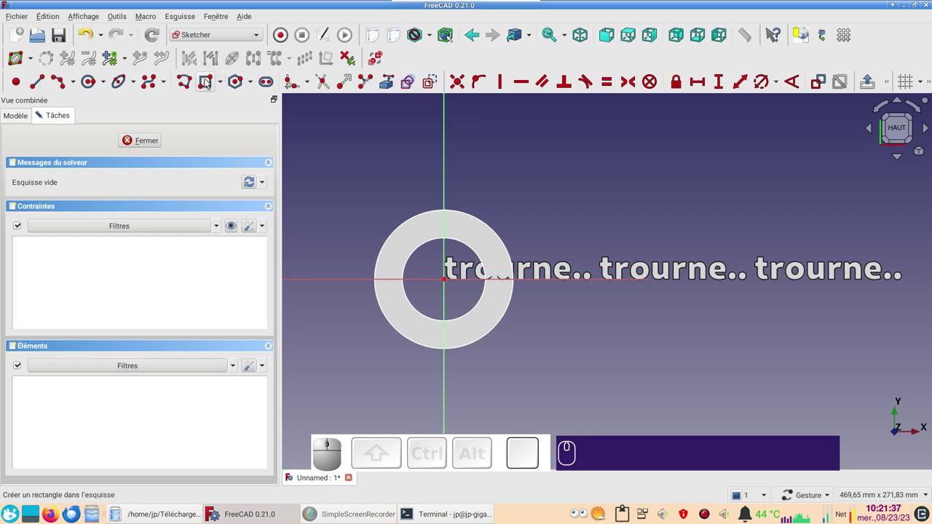
left_click(211, 83)
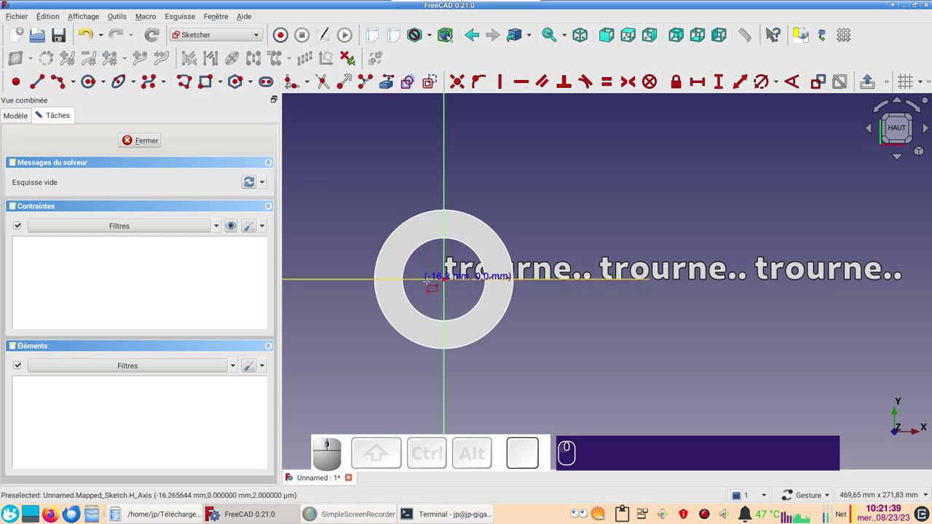
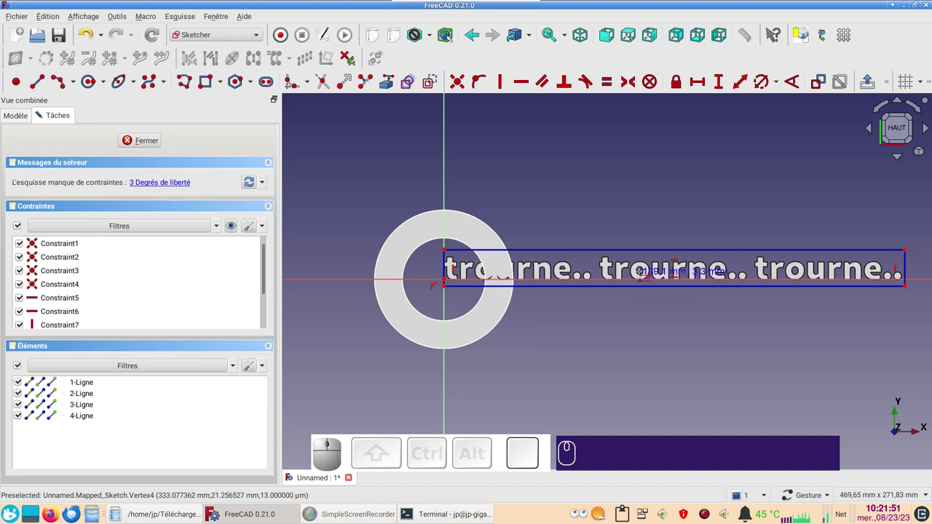
left_click(144, 140)
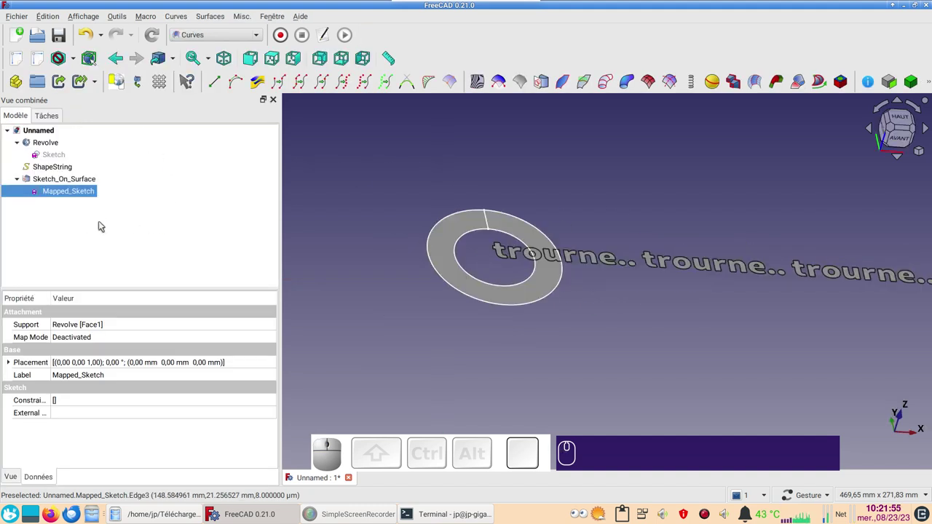
- Open the link chooser for Sketch_On_Surface's Extra Objects property
left_click(82, 177)
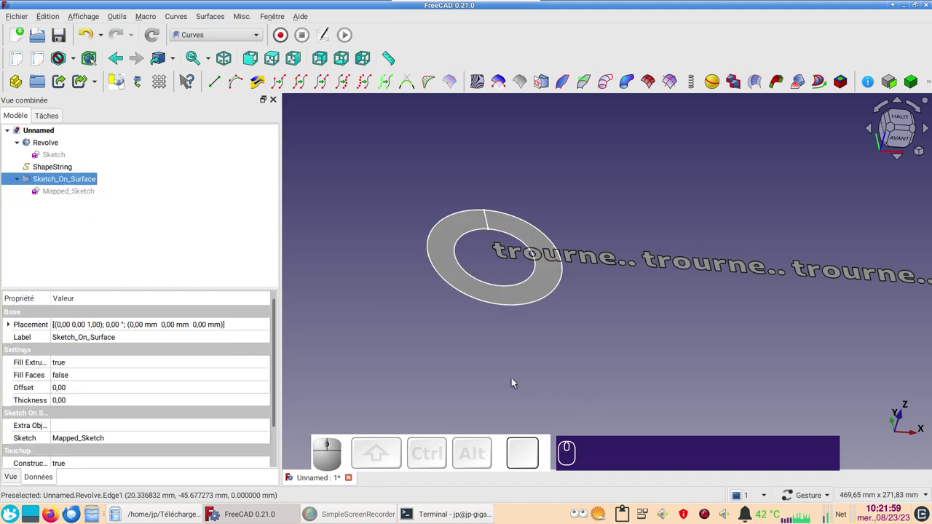
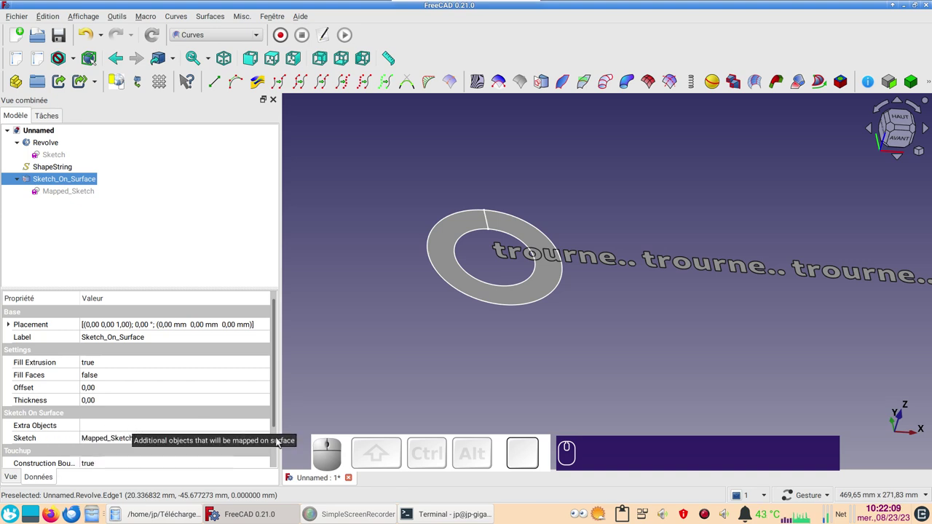
left_click(267, 424)
left_click(269, 427)
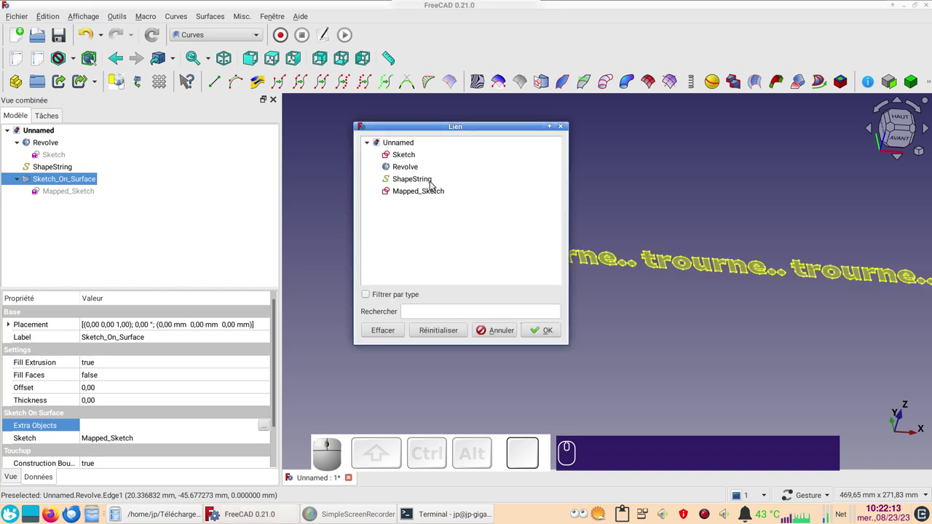
- Link ShapeString as Extra Object and recompute so the text wraps around the ring
left_click(434, 186)
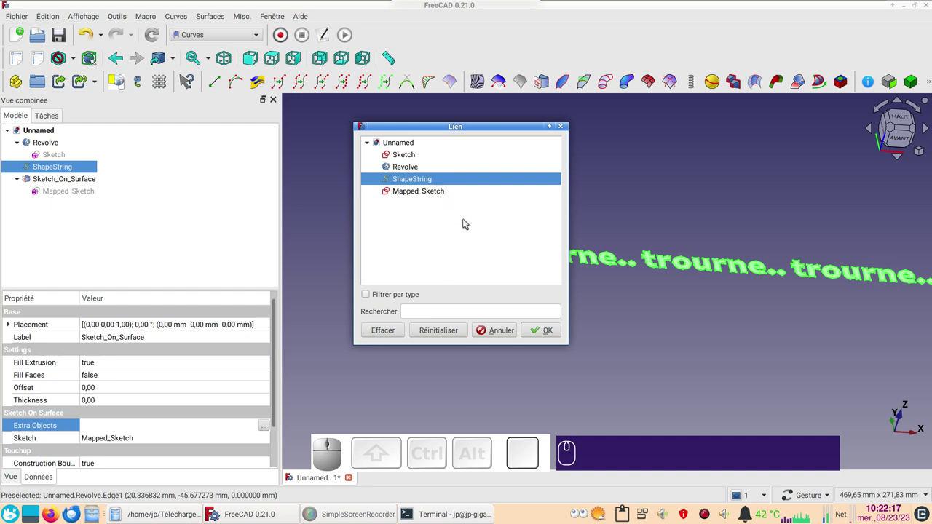
left_click(545, 333)
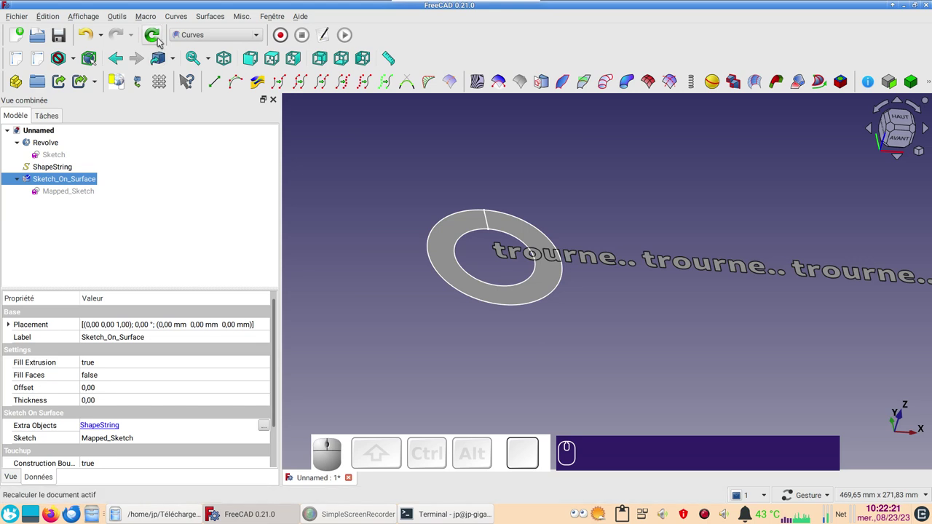
left_click(163, 43)
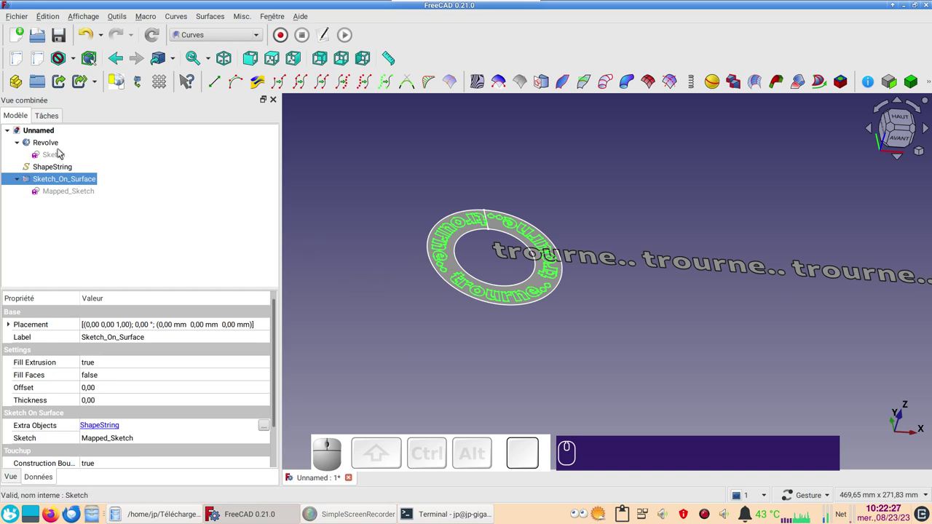
- Hide the Revolve ring and the flat ShapeString, leaving only the wrapped text visible
left_click(63, 141)
key("space")
scroll("up", 3)
left_click_drag(567, 315, 627, 363)
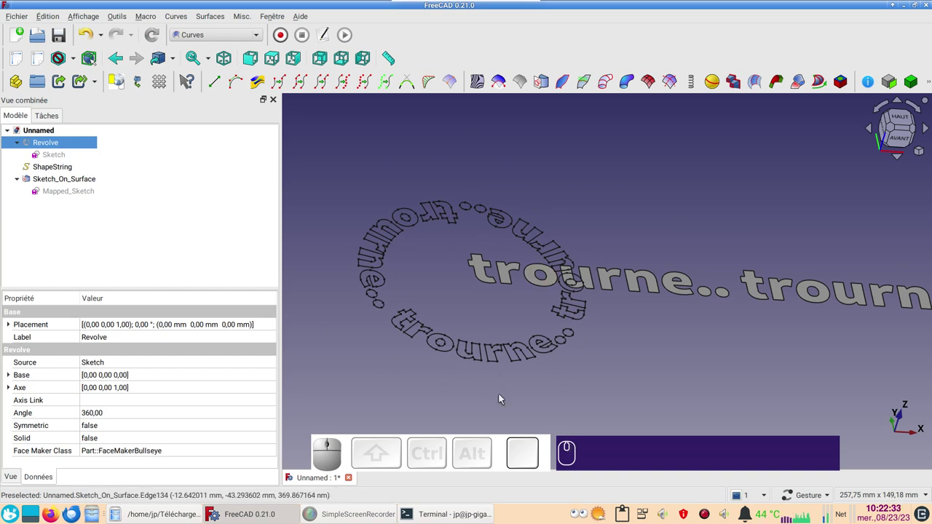
left_click(52, 167)
key("space")
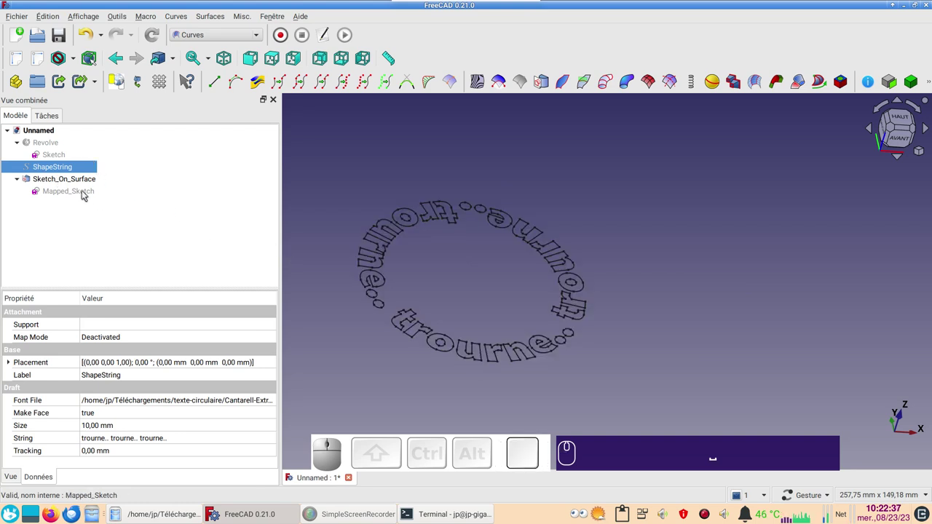
- Set Sketch_On_Surface Fill Faces to true so the wrapped letters become filled faces
left_click(64, 183)
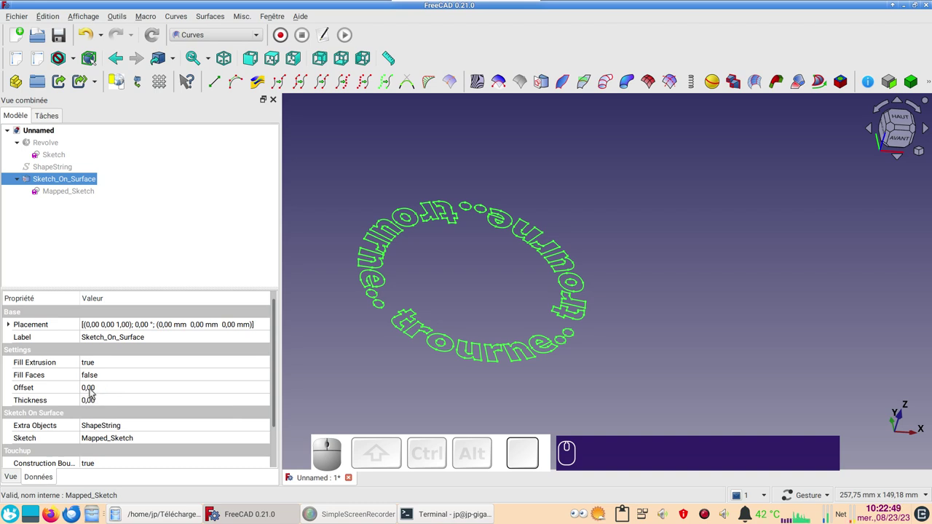
left_click(107, 377)
left_click(108, 377)
left_click(101, 390)
left_click(325, 392)
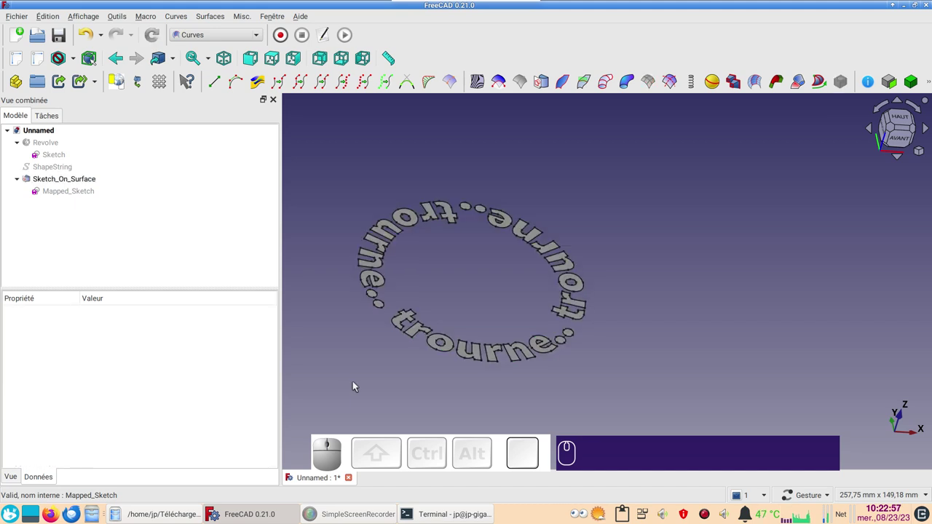
scroll("up", 3)
scroll("down", 3)
left_click_drag(399, 377, 432, 385)
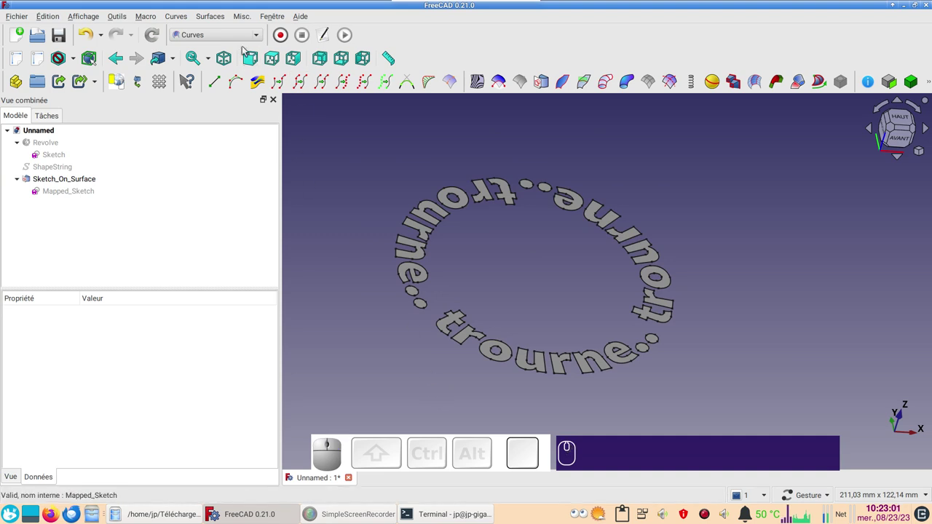
- In the Part workbench, extrude Sketch_On_Surface with a 2 mm length
left_click(236, 41)
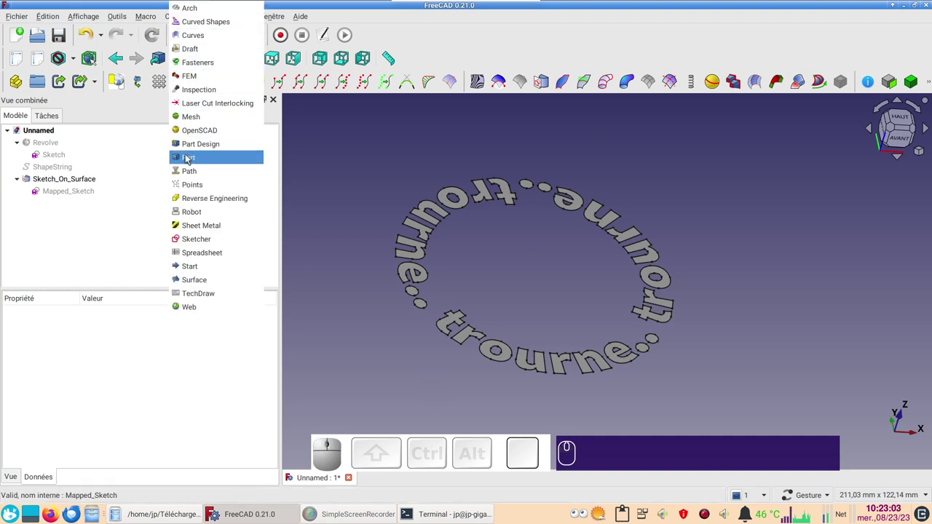
left_click(190, 158)
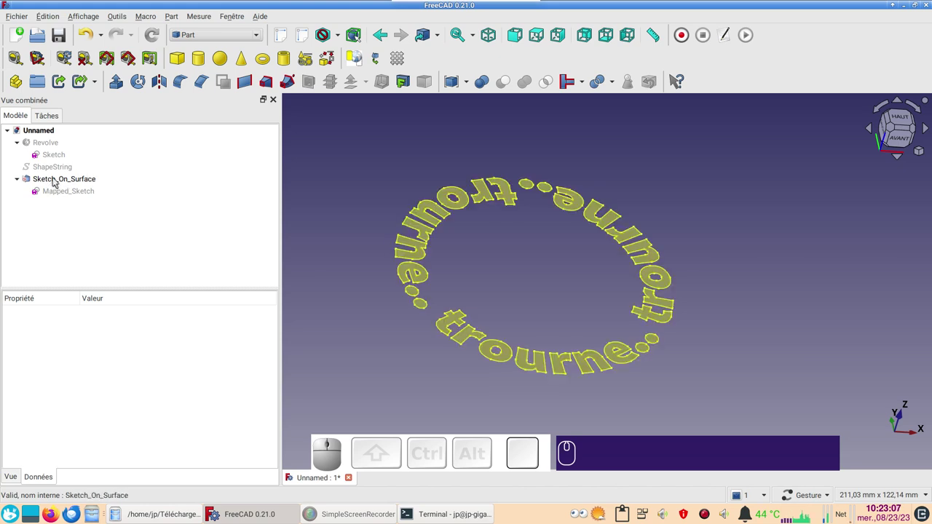
left_click(58, 182)
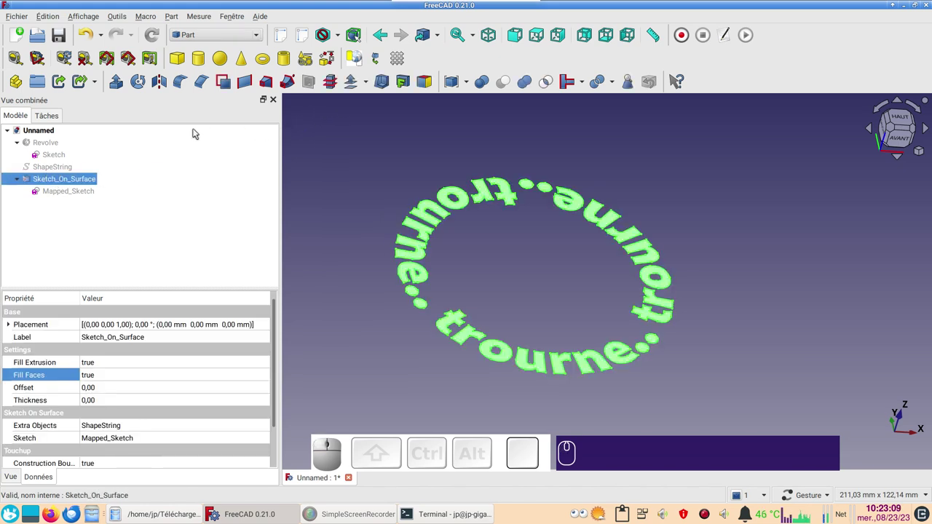
left_click(123, 90)
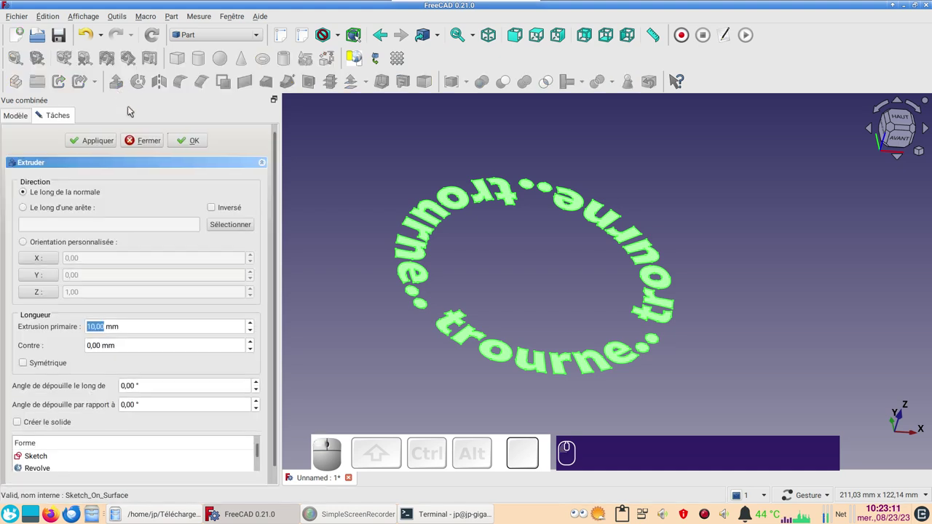
key("KP_2")
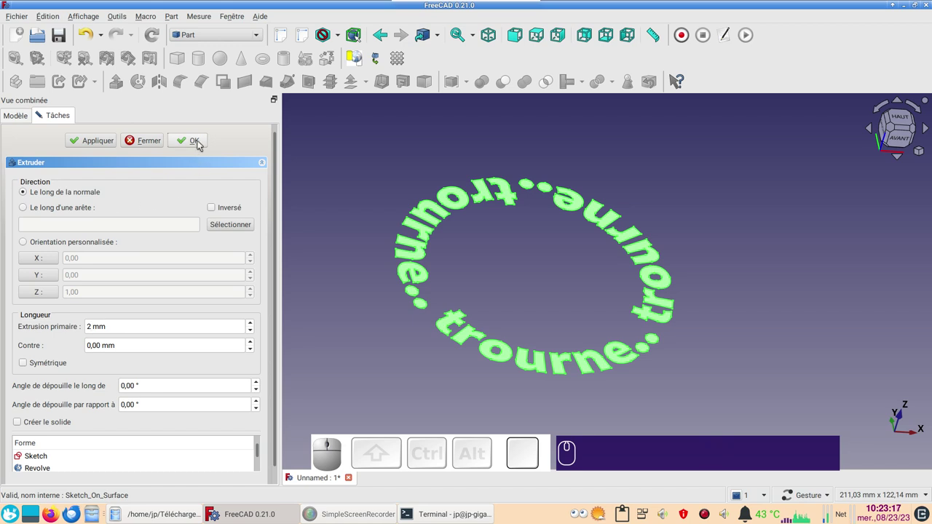
left_click(202, 143)
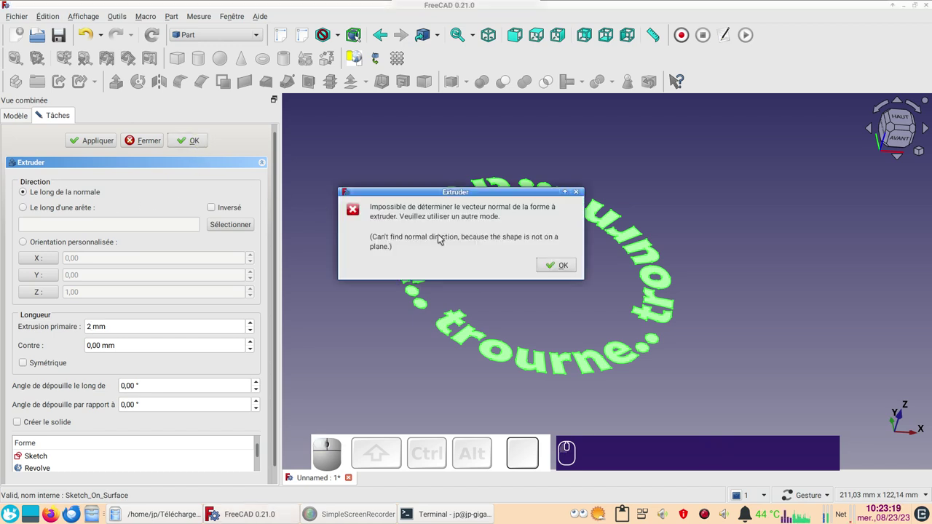
- After the normal-direction error, set a custom extrusion direction of 0,0,1
left_click(552, 266)
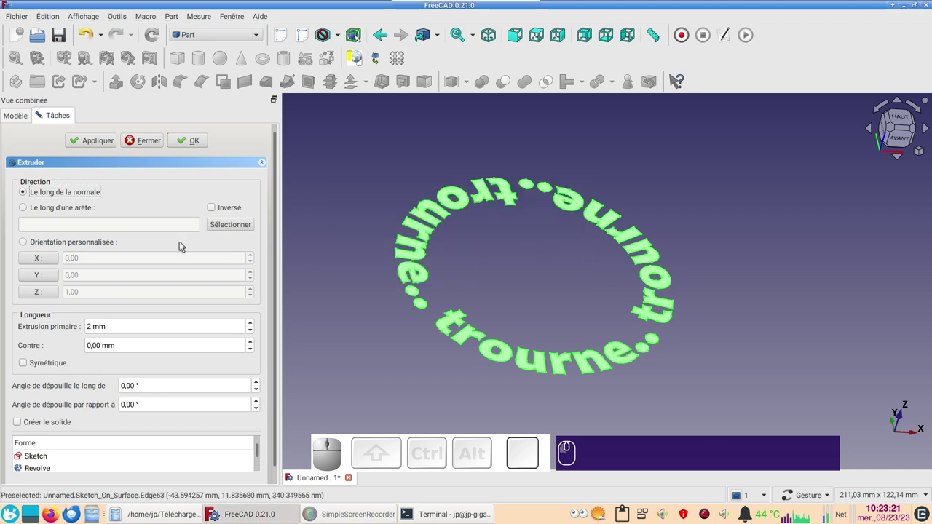
left_click(46, 294)
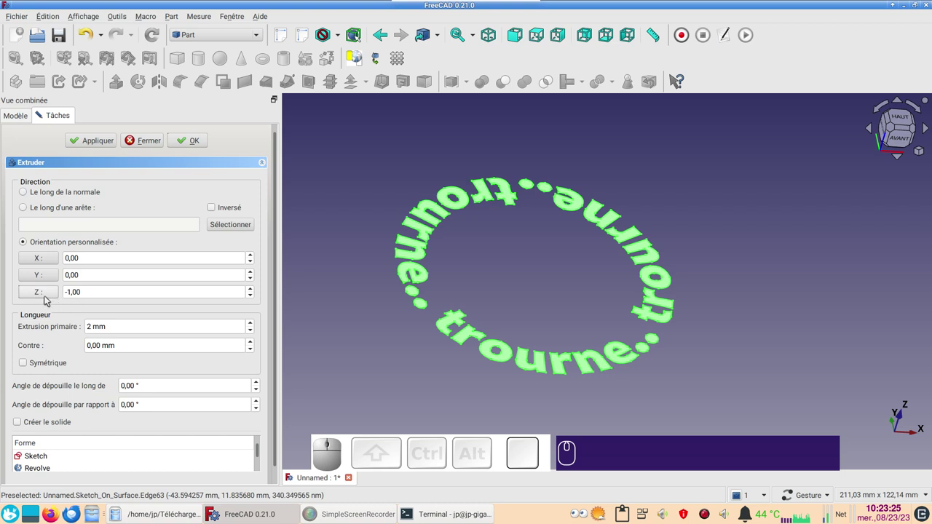
left_click(48, 295)
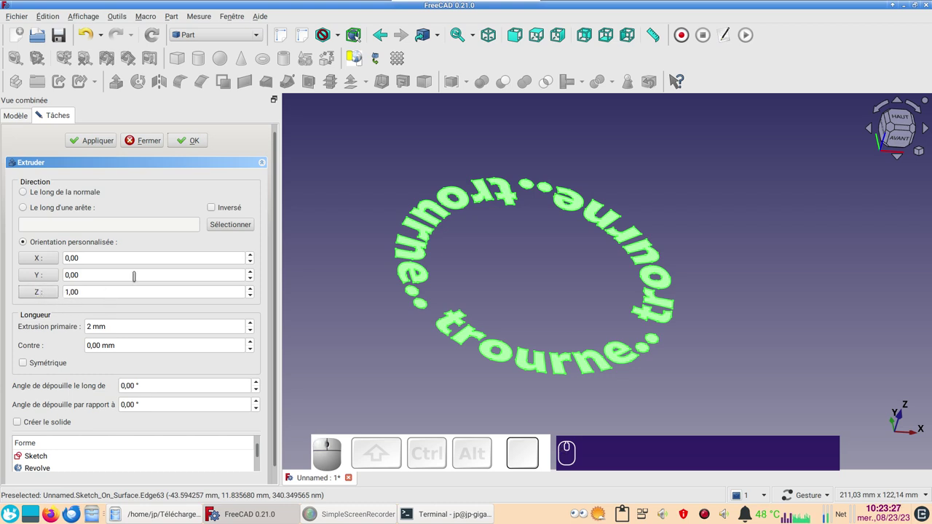
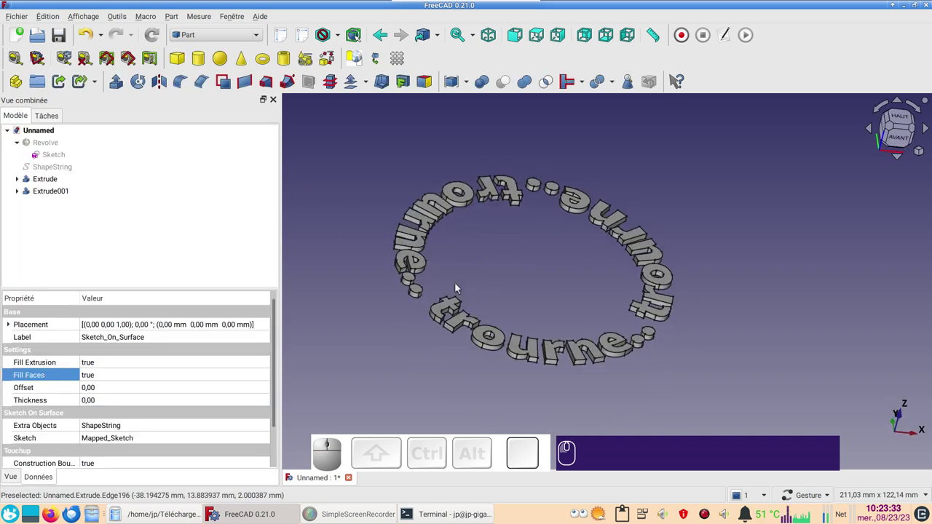
- Colour the extruded letters Extrude001 green via their display properties and inspect them
left_click(447, 308)
key("ctrl+d")
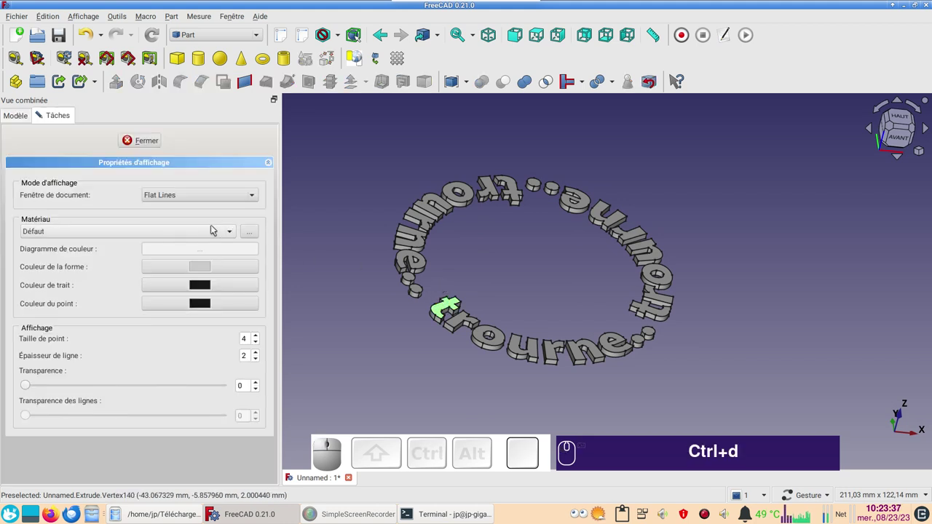
left_click(204, 265)
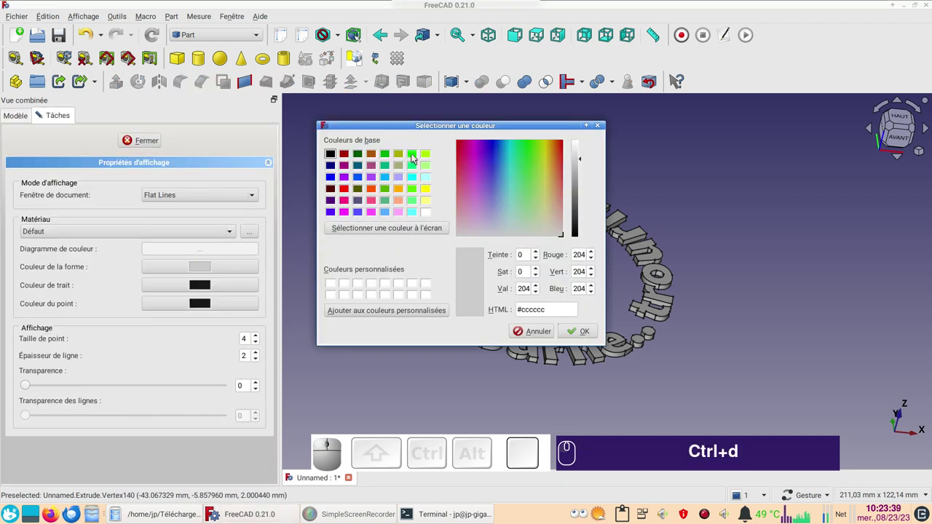
left_click(417, 156)
left_click(573, 330)
left_click(158, 146)
left_click(386, 177)
left_click_drag(517, 280, 565, 306)
scroll("up", 3)
scroll("down", 3)
left_click_drag(634, 374, 580, 340)
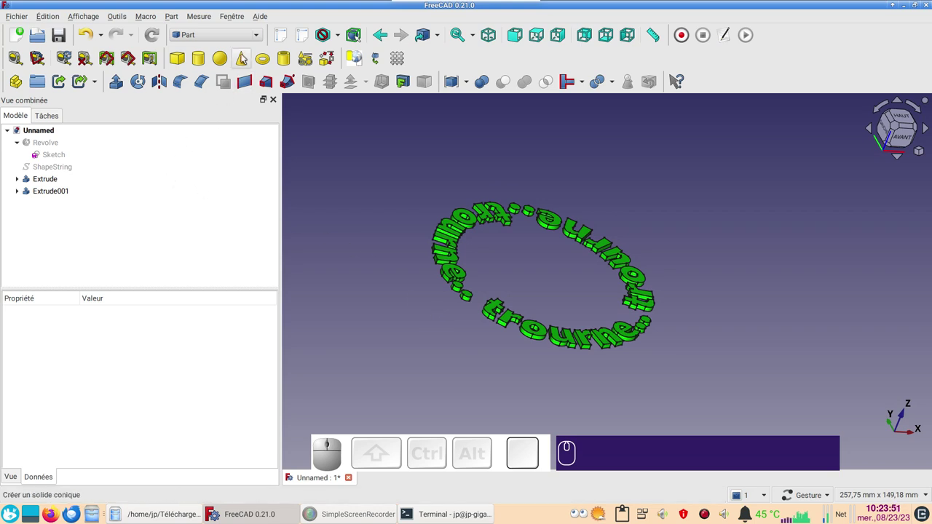
- In Sketcher, start a new sketch on the YZ plane and draw a vertical line
left_click(247, 34)
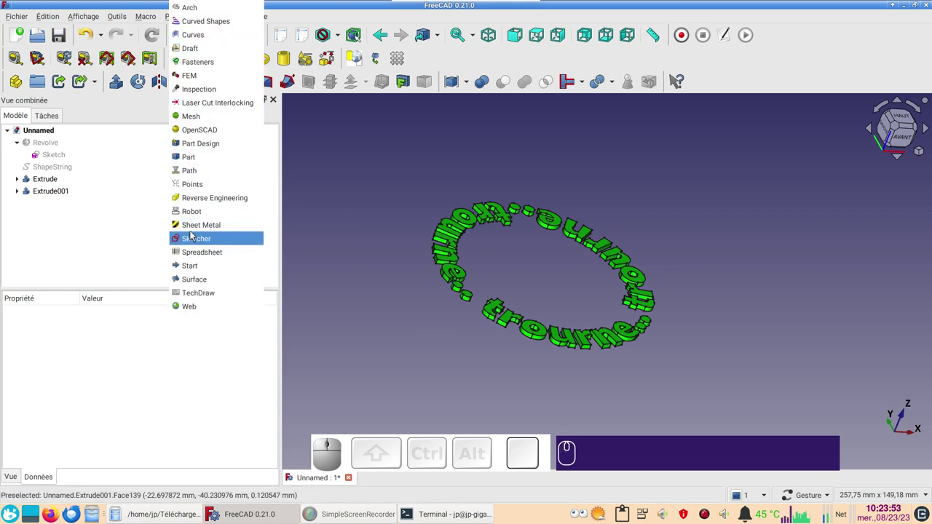
left_click(194, 234)
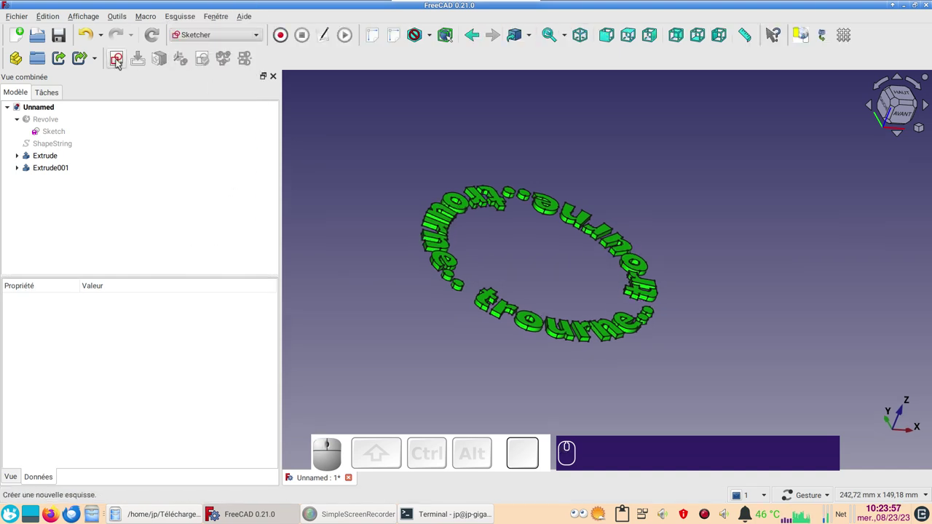
left_click(120, 62)
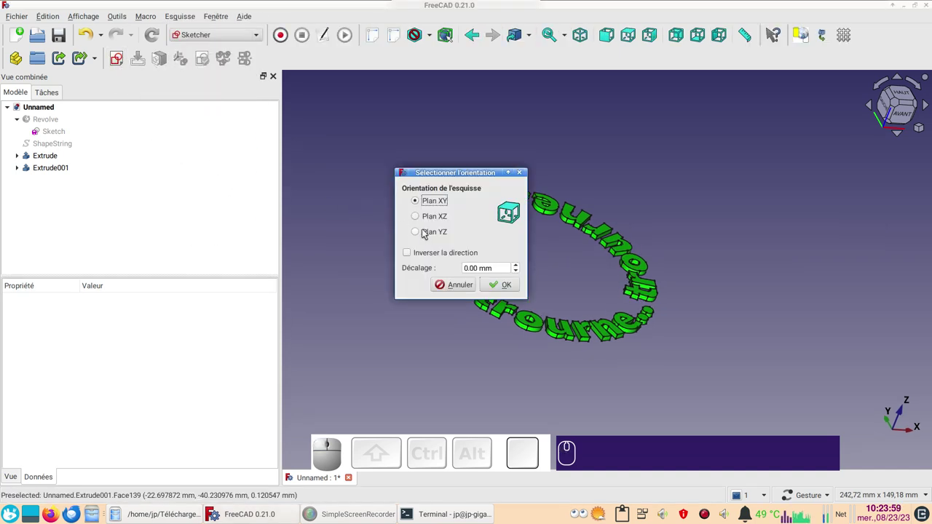
left_click(430, 231)
left_click(513, 283)
scroll("up", 3)
right_click(674, 315)
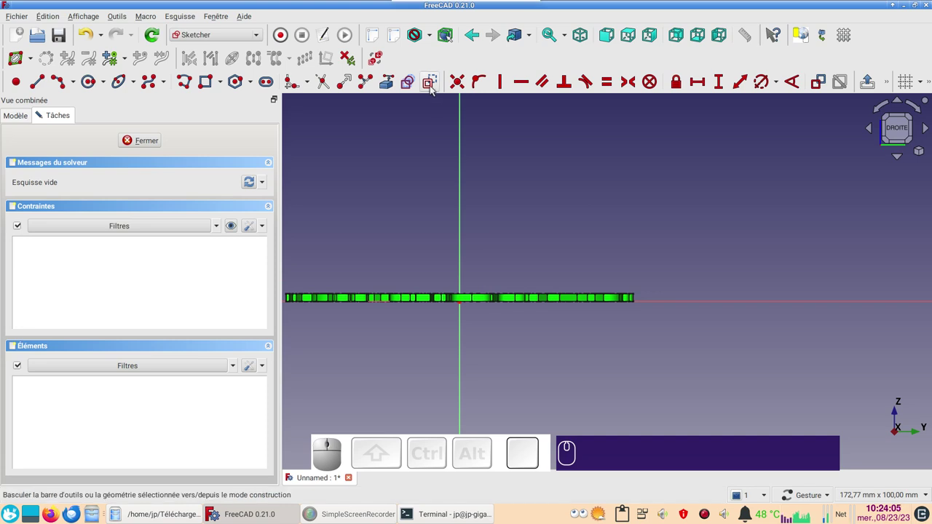
left_click(433, 88)
left_click(45, 86)
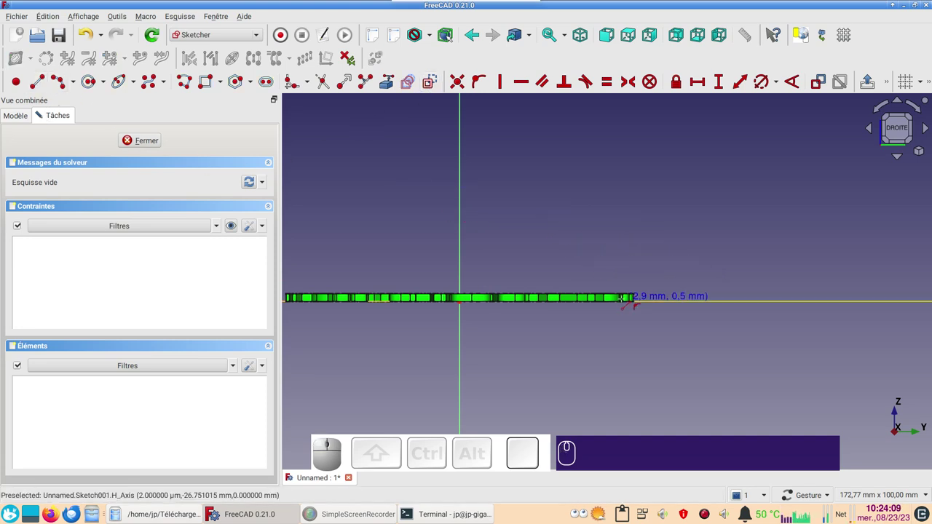
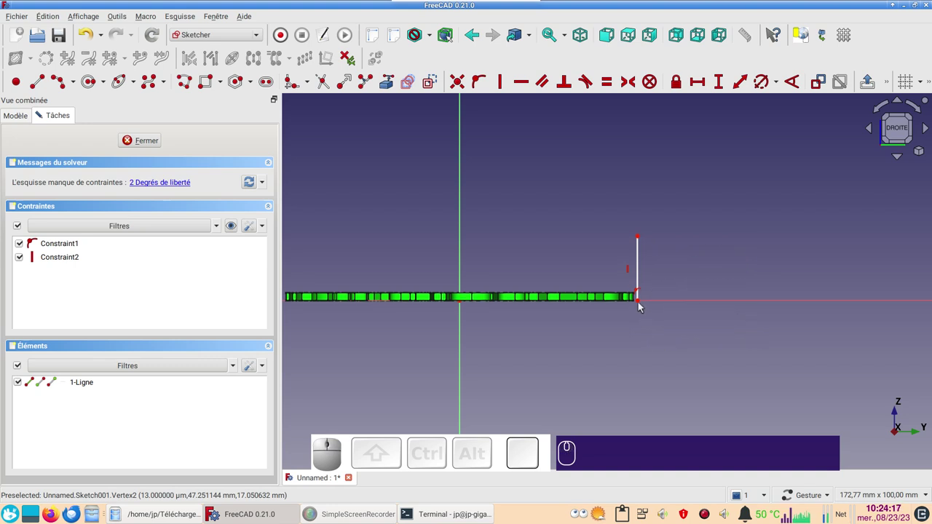
- Constrain the line 30 mm horizontally from the axis and 20 mm tall
left_click(640, 302)
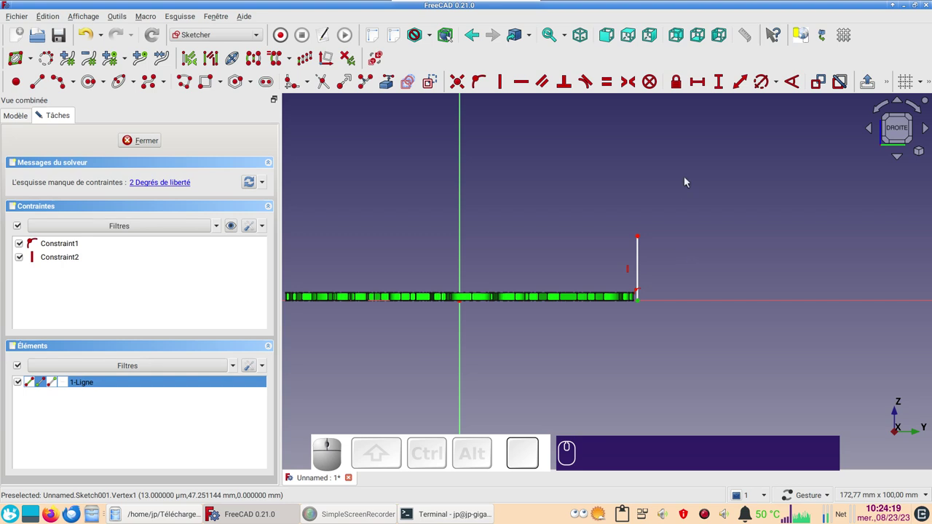
type("l")
key("KP_3")
key("KP_0")
key("Return")
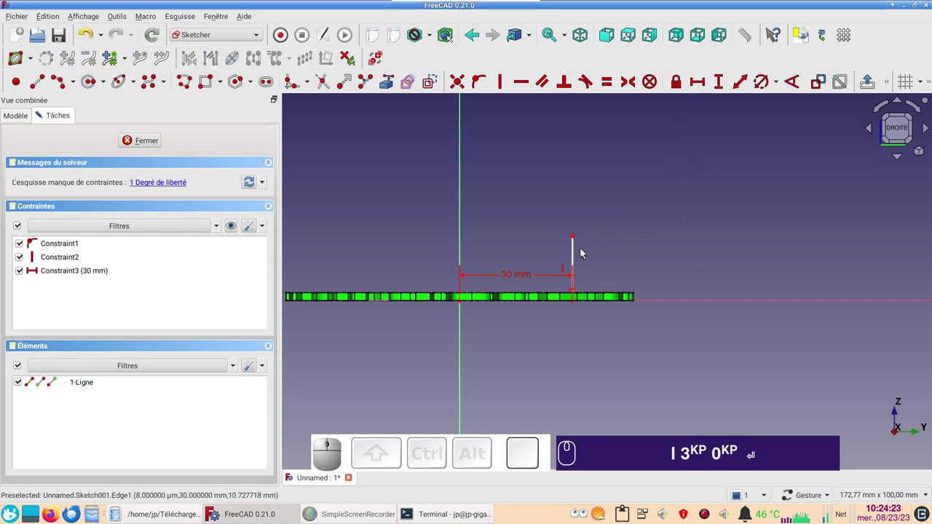
left_click(576, 259)
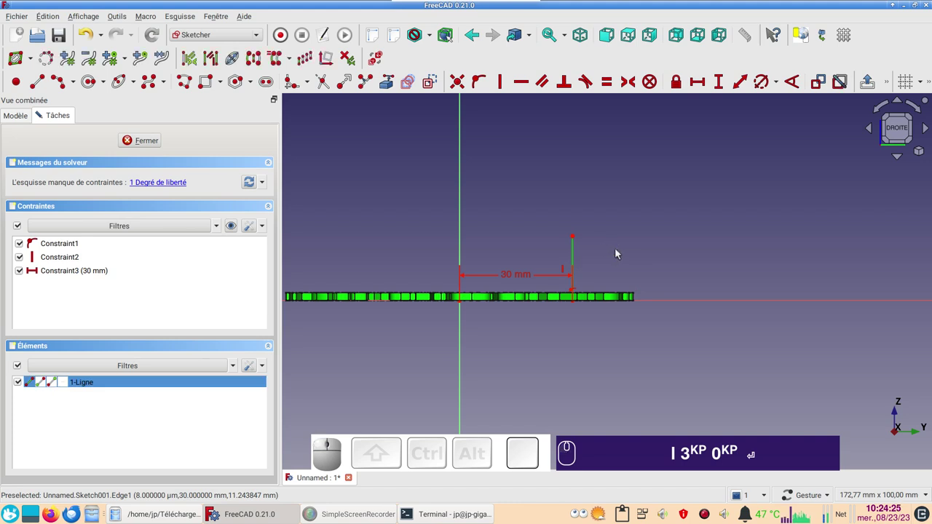
key("i")
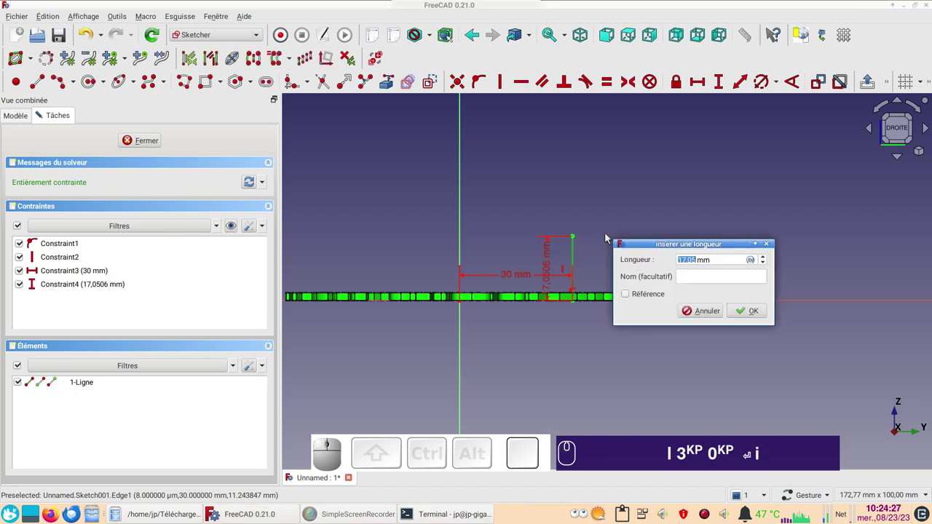
key("KP_2")
key("KP_0")
key("Return")
key("KP_Decimal")
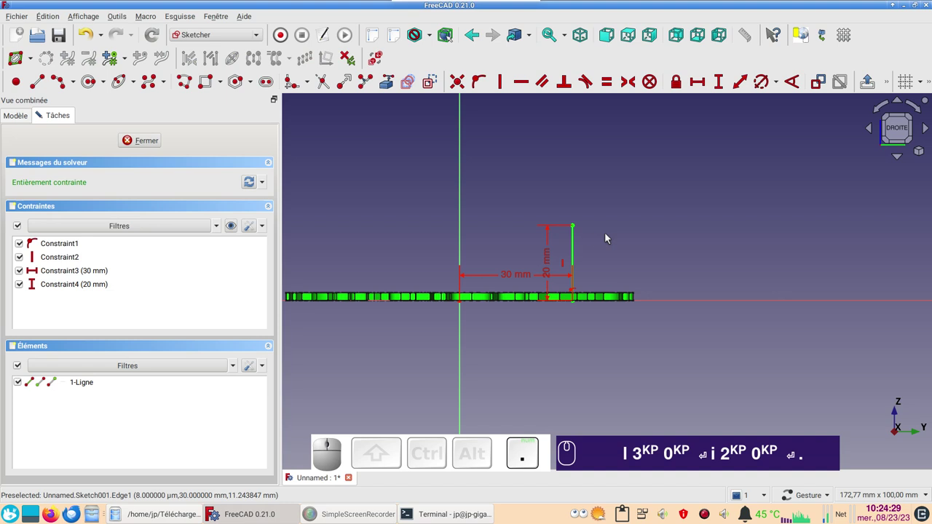
- Close the fully constrained Sketch001 with Fermer
left_click(143, 147)
type("l")
key("KP_3")
key("KP_0")
key("Return")
type("i")
key("KP_2")
- In the Part workbench, revolve Sketch001 360° around Z into the band Revolve001
type(".")
left_click(244, 33)
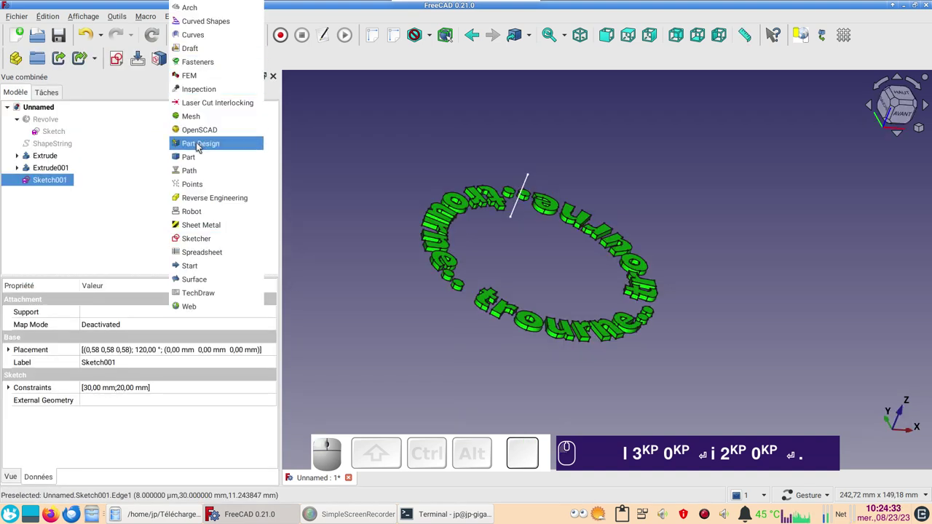
left_click(193, 159)
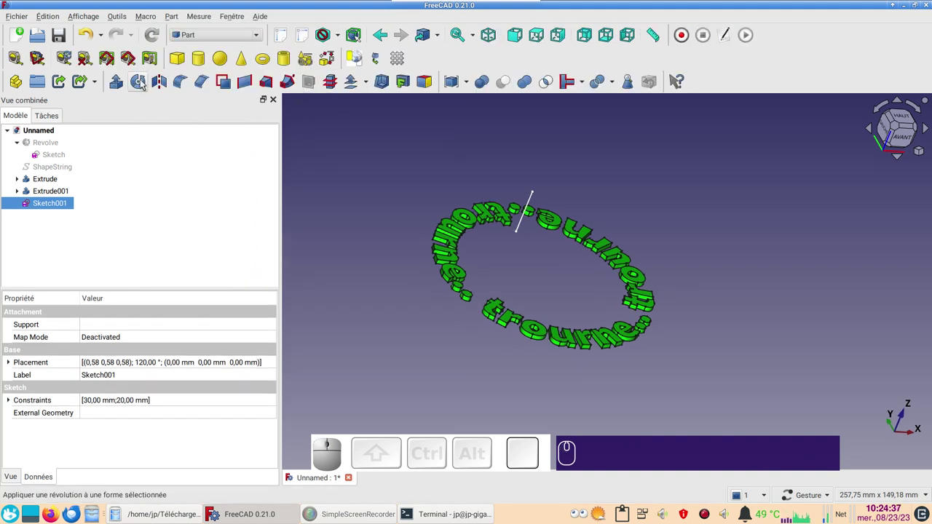
left_click(145, 85)
left_click(172, 141)
- In Curves, show the flat ShapeString again and select the cylindrical band
left_click_drag(737, 305, 660, 302)
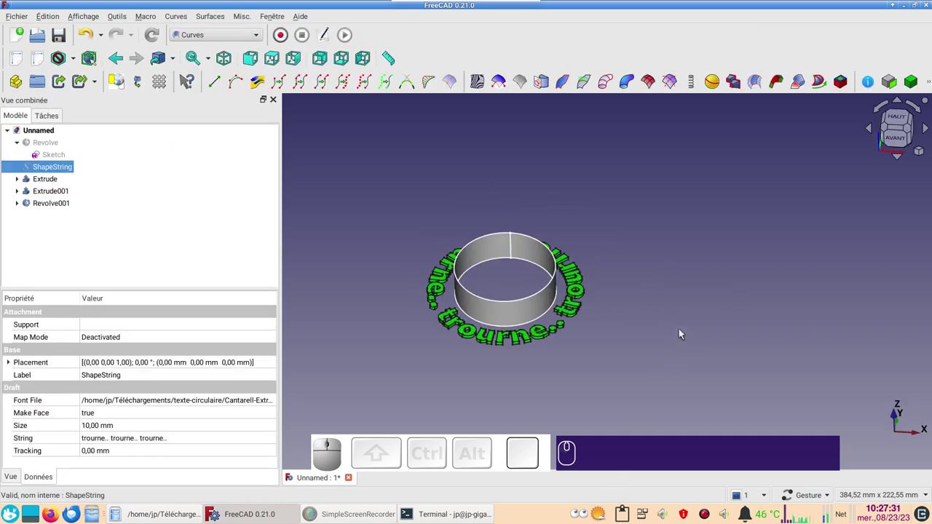
key("space")
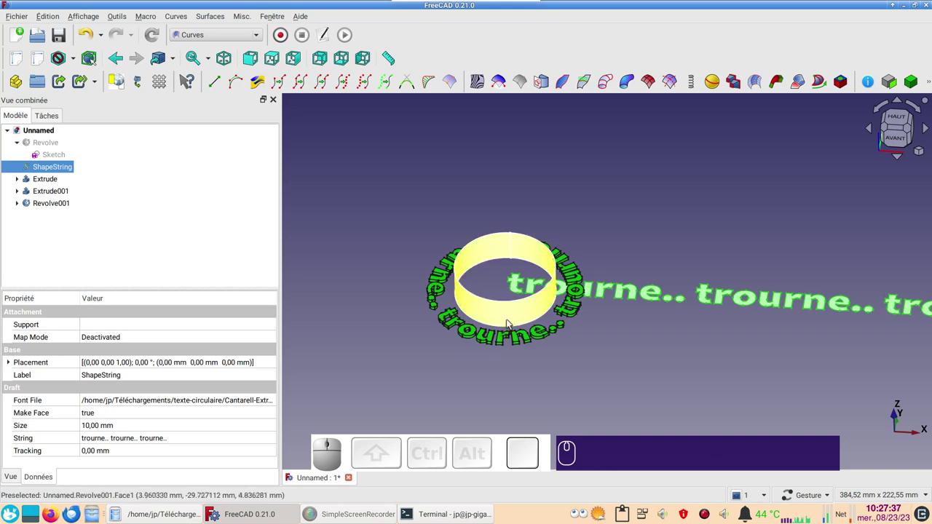
left_click(512, 321)
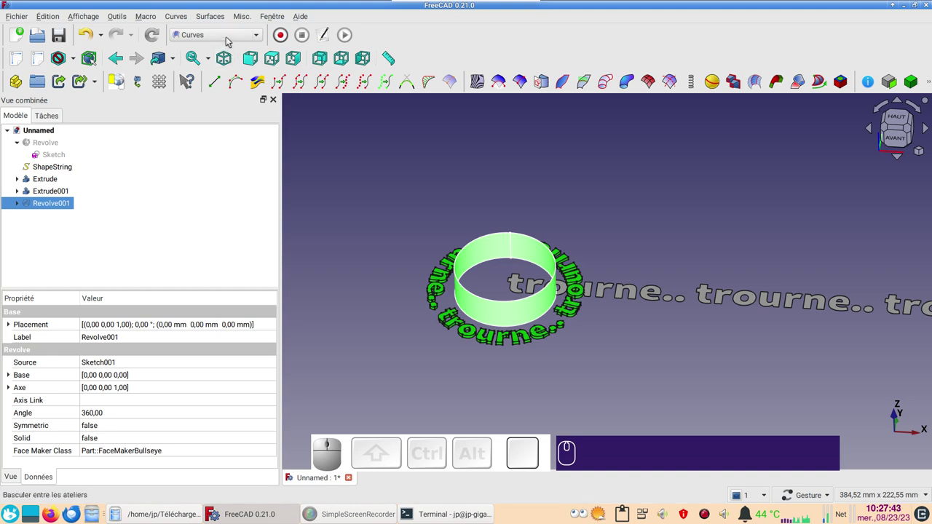
- Create a Sketch On Surface on Revolve001 and enter its Mapped_Sketch001 for editing
left_click(550, 83)
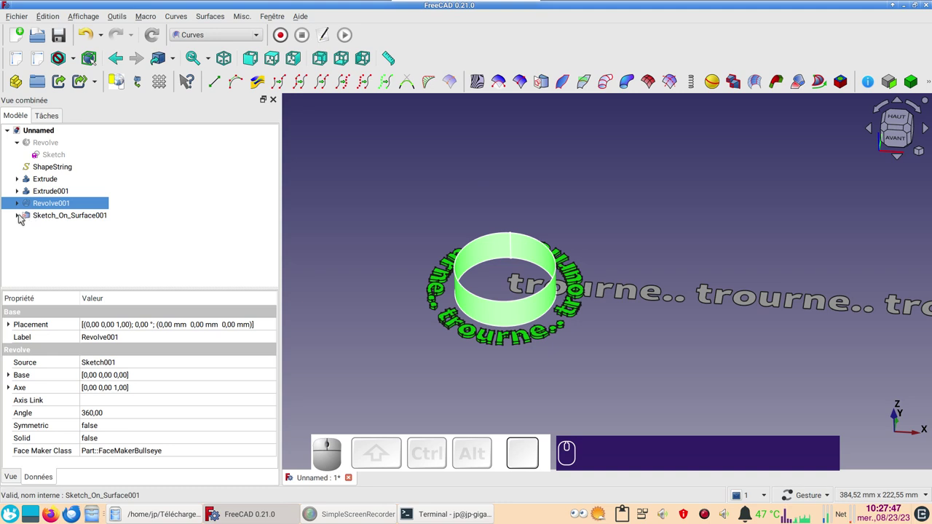
left_click(24, 217)
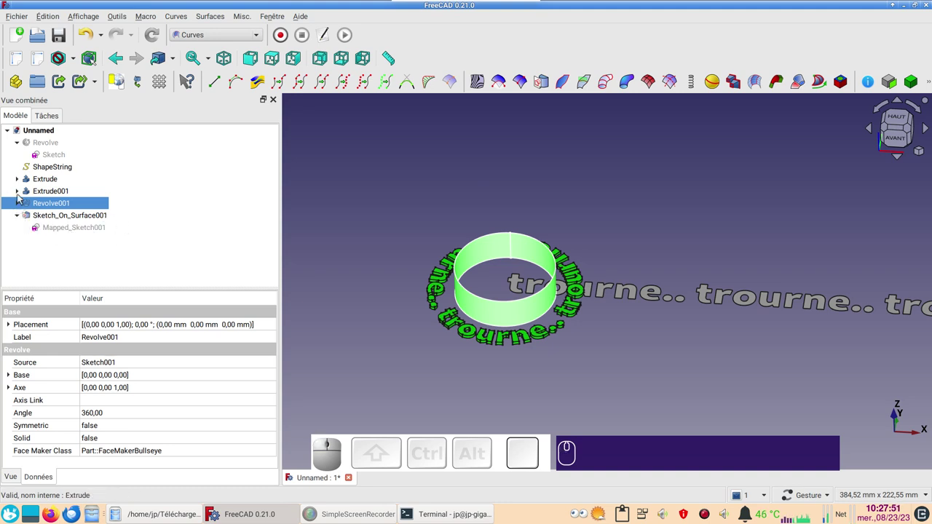
left_click(20, 192)
left_click(18, 191)
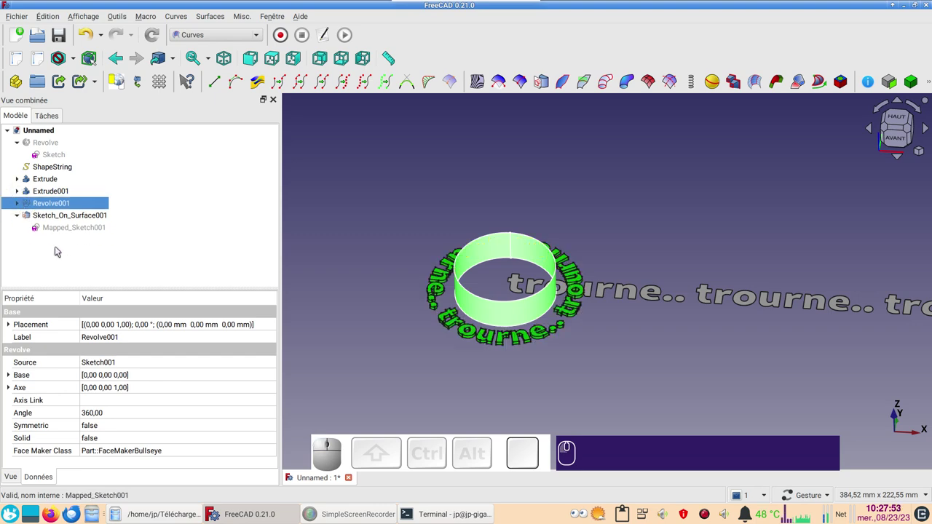
- Box-select and delete the default rectangle so the mapped sketch is empty
left_click(69, 231)
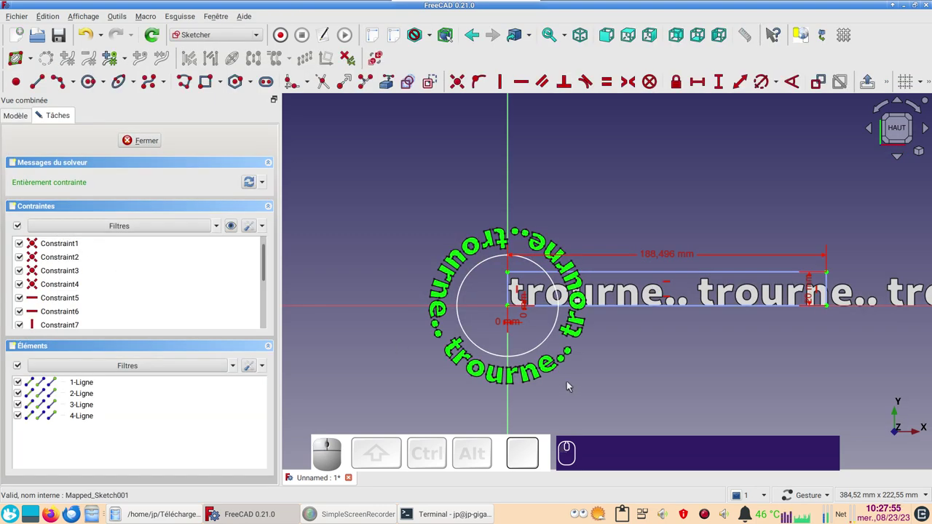
scroll("down", 3)
left_click_drag(733, 361, 574, 308)
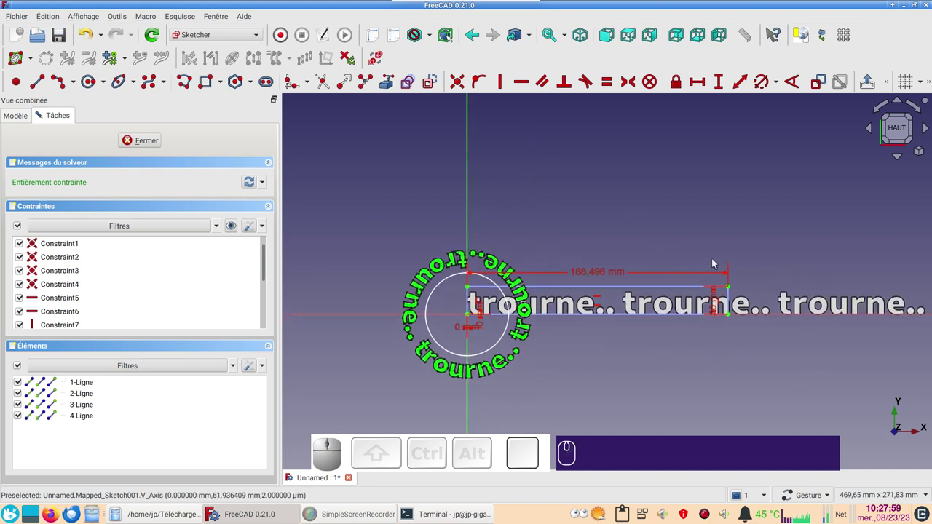
left_click(429, 224)
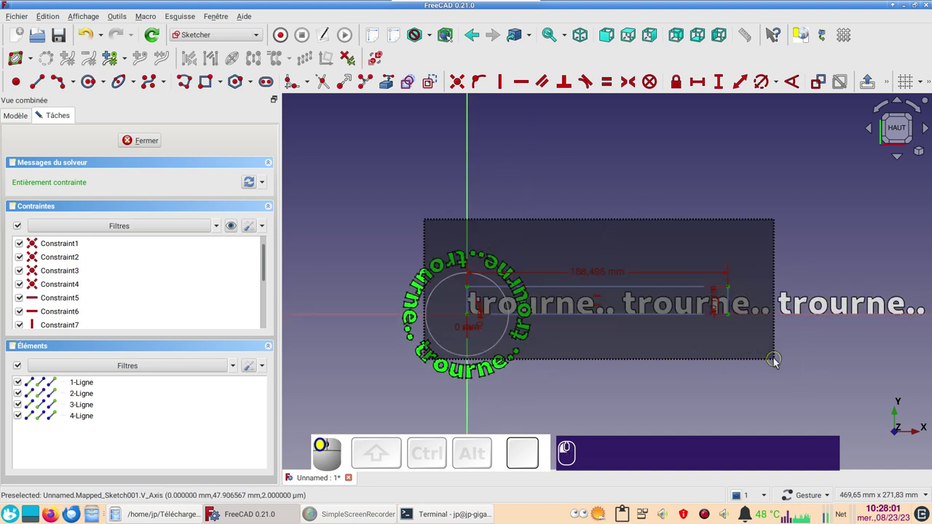
key("Delete")
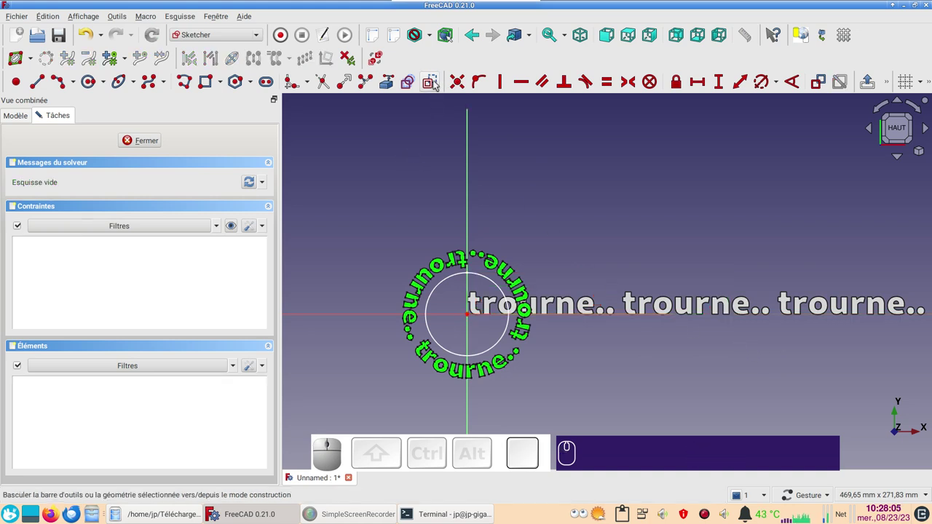
left_click(439, 85)
left_click(438, 85)
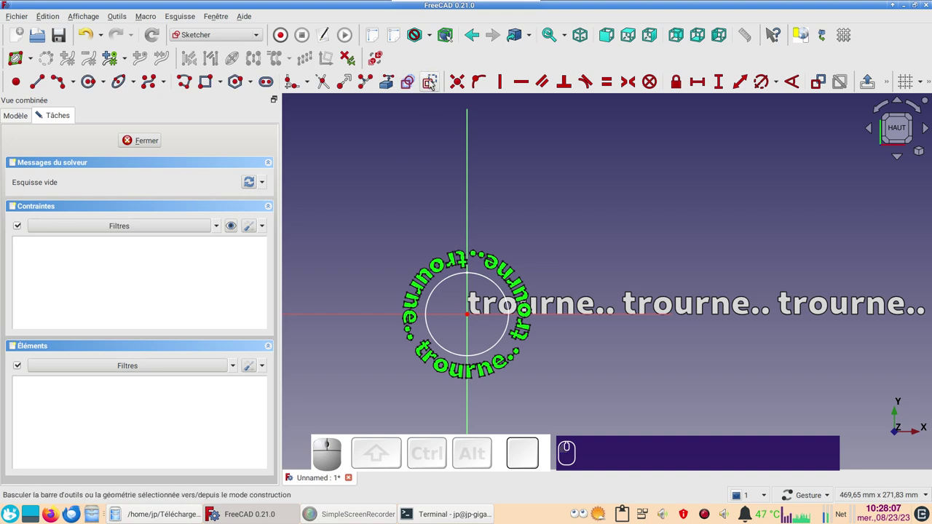
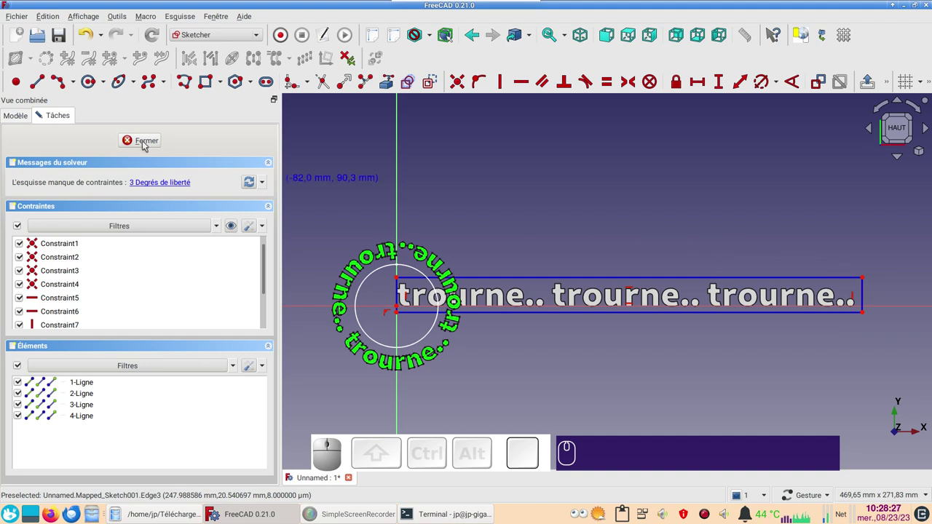
- Leave the mapped sketch and select Sketch_On_Surface001 in the tree
left_click(147, 143)
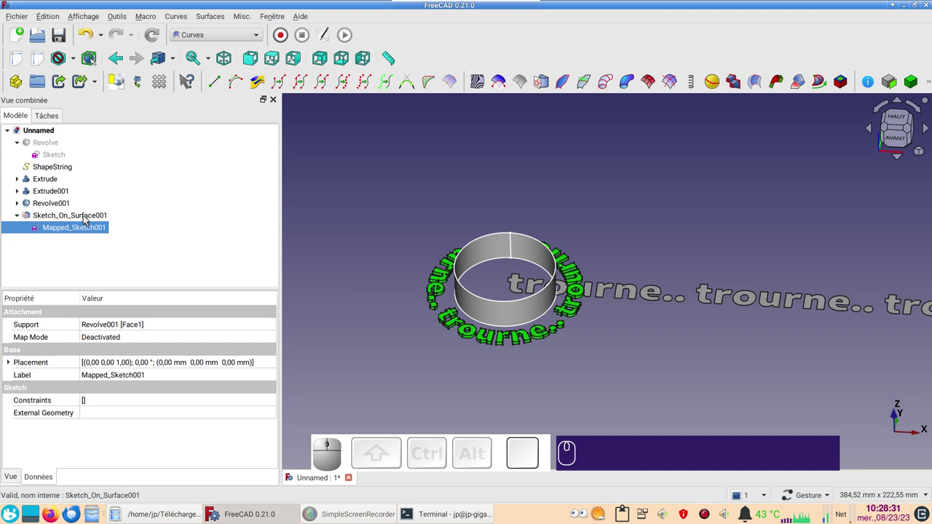
left_click(88, 220)
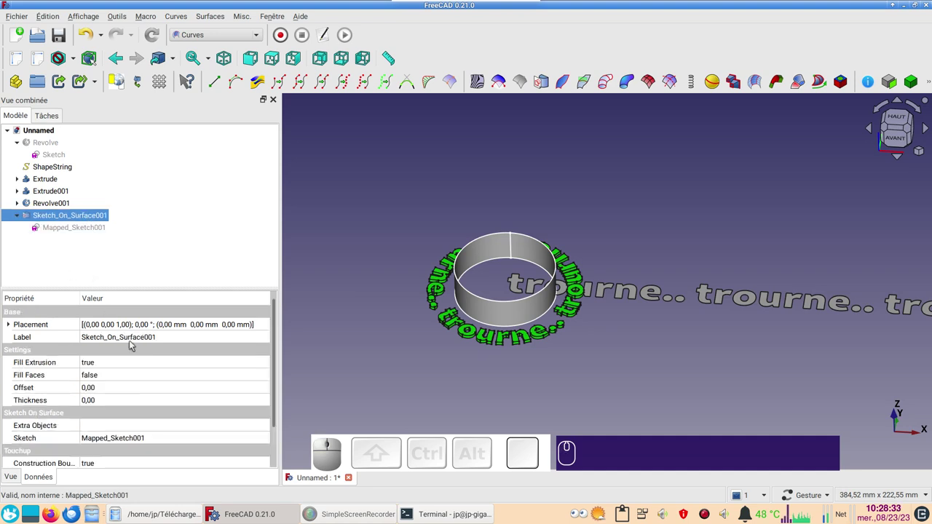
scroll("down", 3)
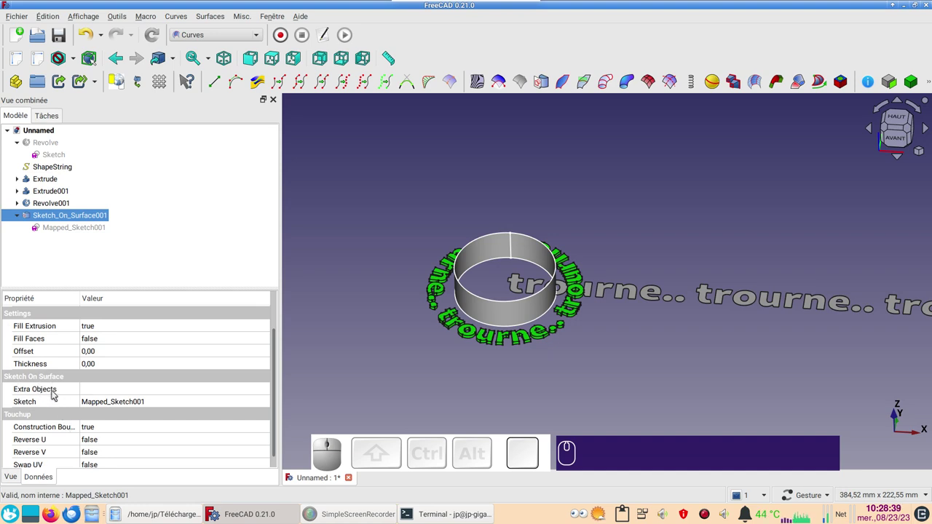
- Link ShapeString as the Extra Object of Sketch_On_Surface001
left_click(274, 391)
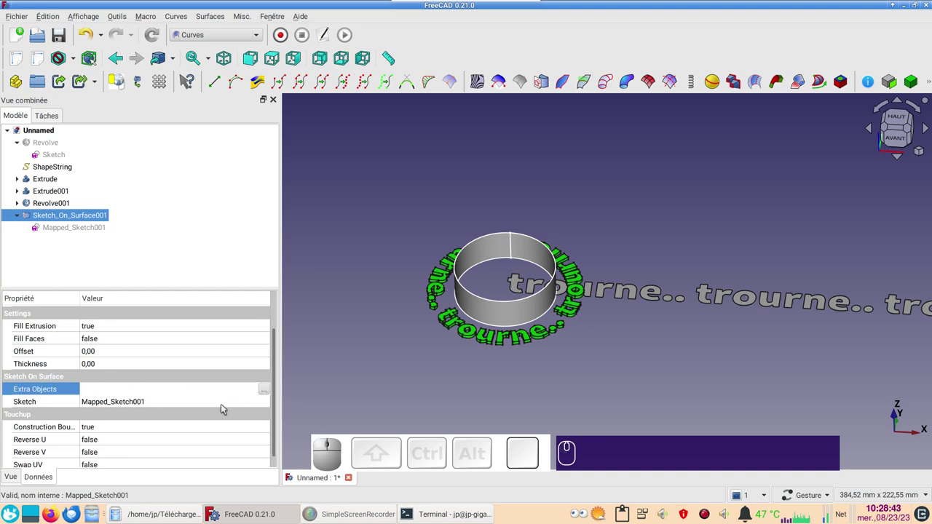
left_click(270, 393)
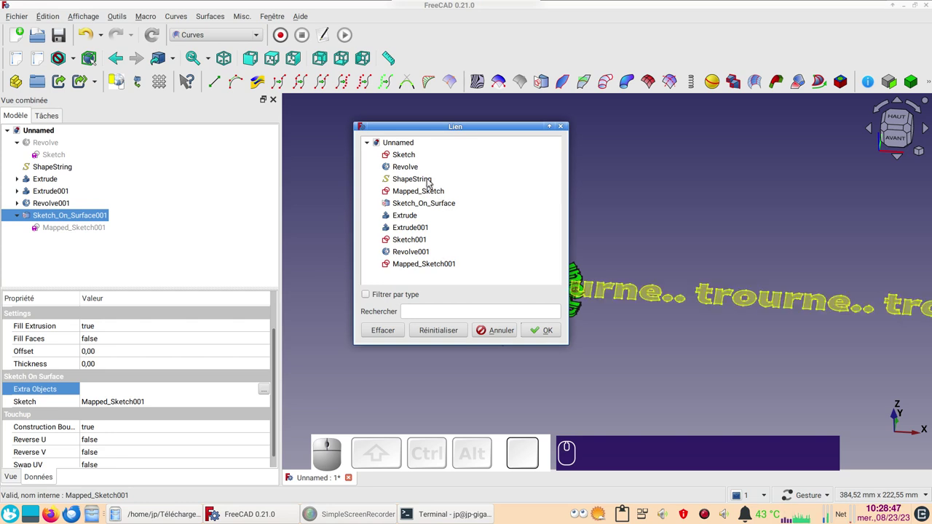
left_click(429, 181)
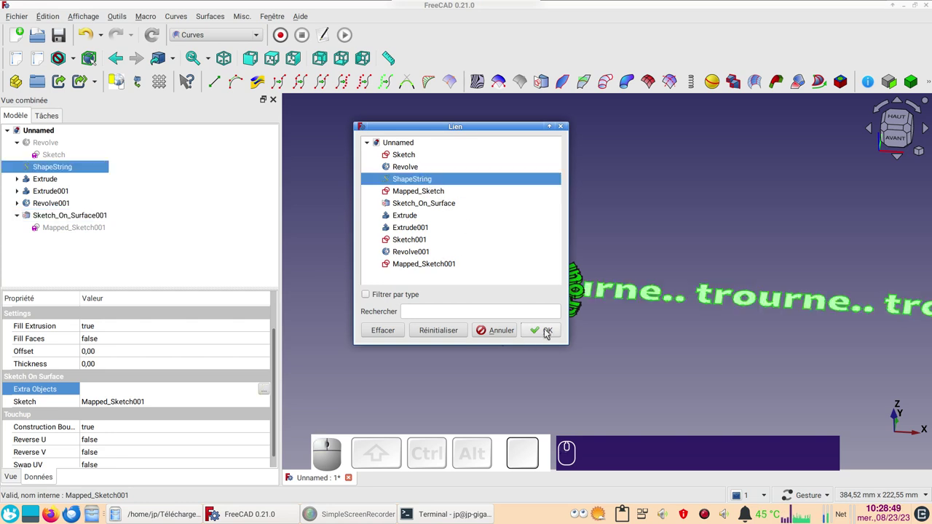
left_click(550, 331)
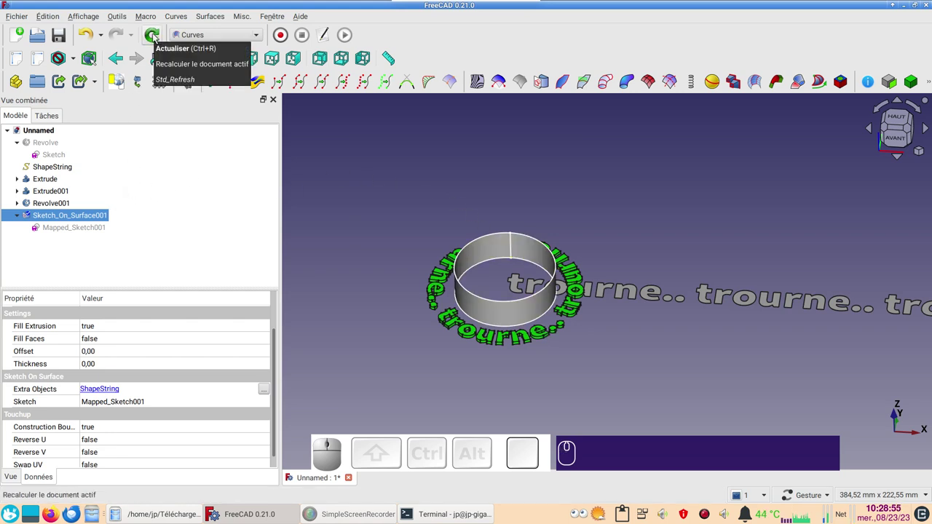
- Recompute the document and hide the cylindrical band Revolve001
left_click(157, 36)
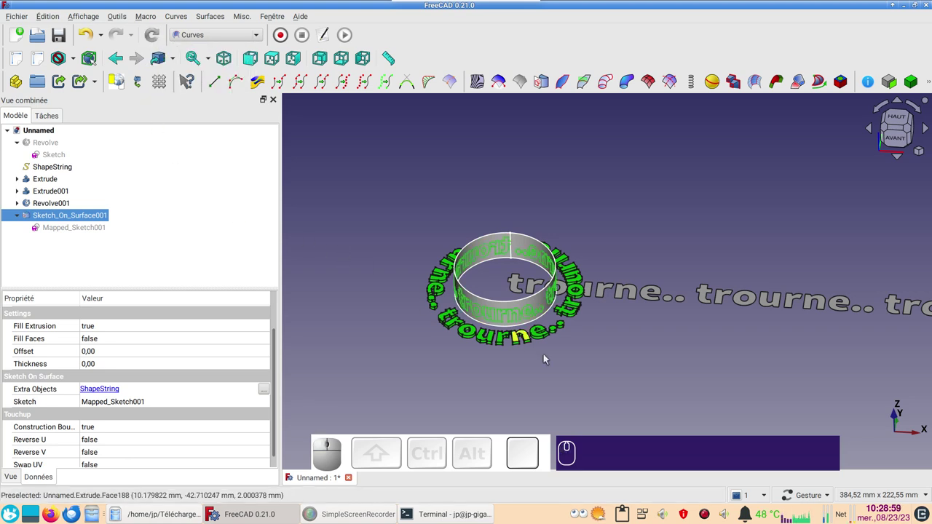
left_click(72, 205)
key("space")
scroll("up", 3)
left_click_drag(558, 357, 318, 400)
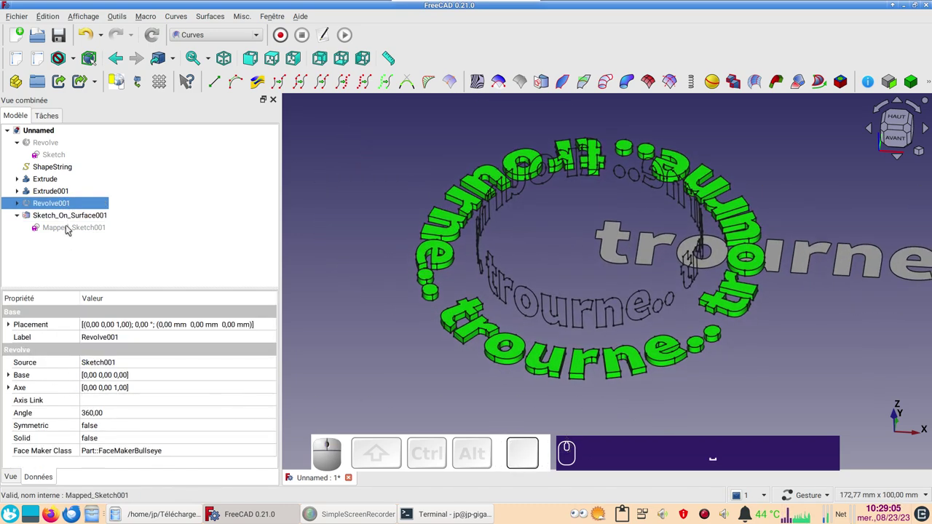
- Set Fill Faces to true on Sketch_On_Surface001 and recompute so the band letters fill
left_click(70, 218)
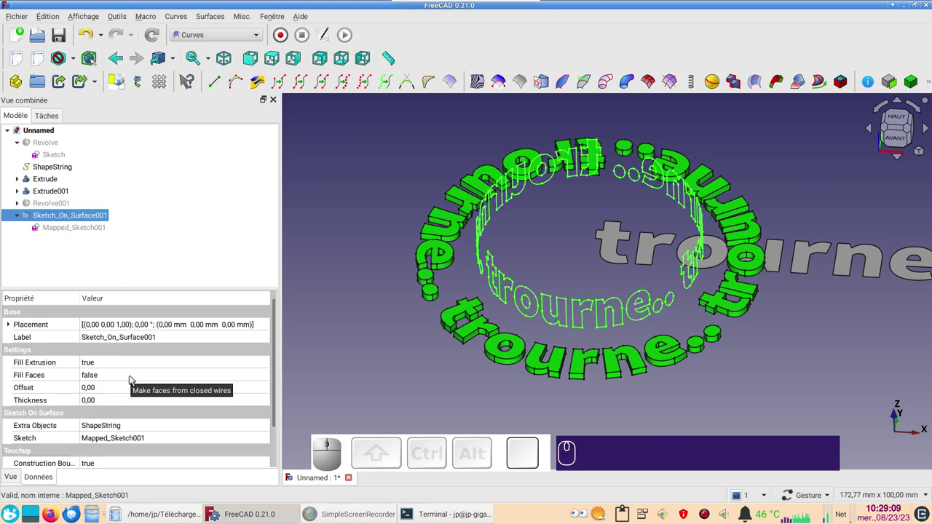
left_click(134, 378)
left_click(133, 378)
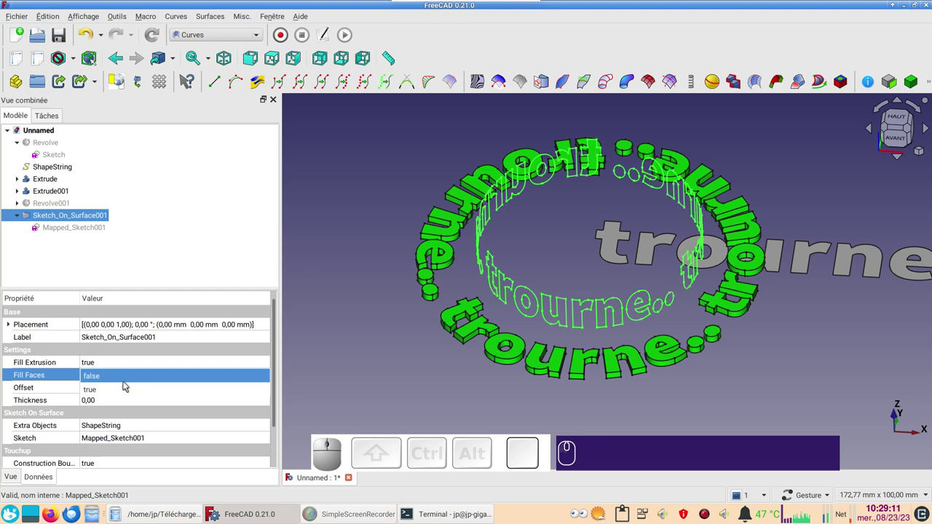
left_click(122, 387)
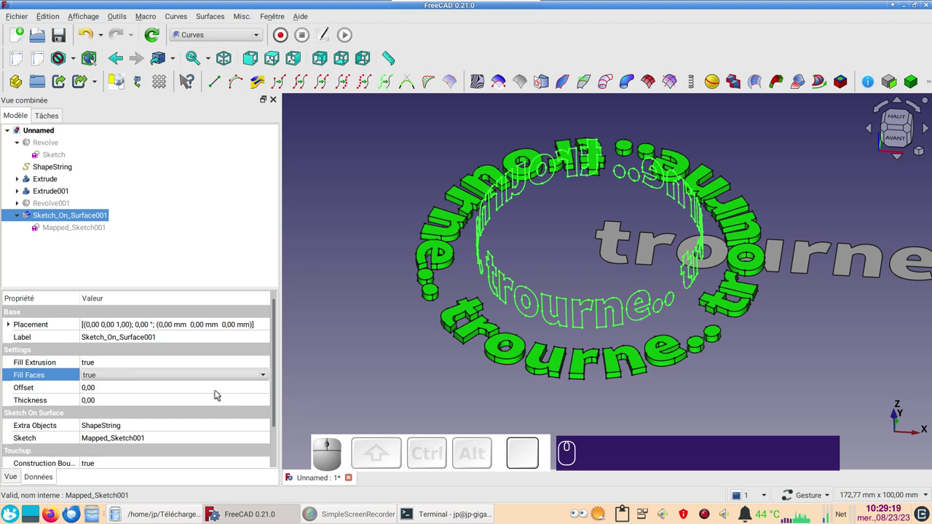
left_click(369, 371)
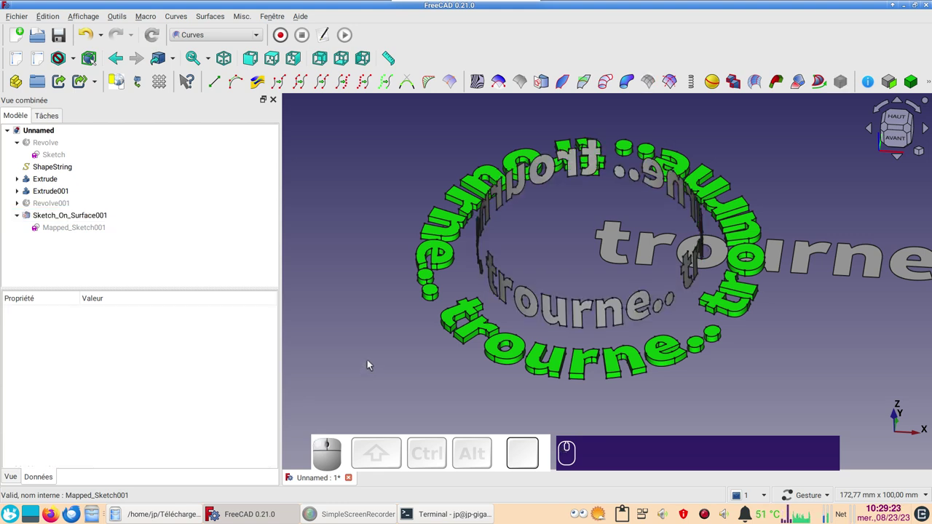
left_click(73, 219)
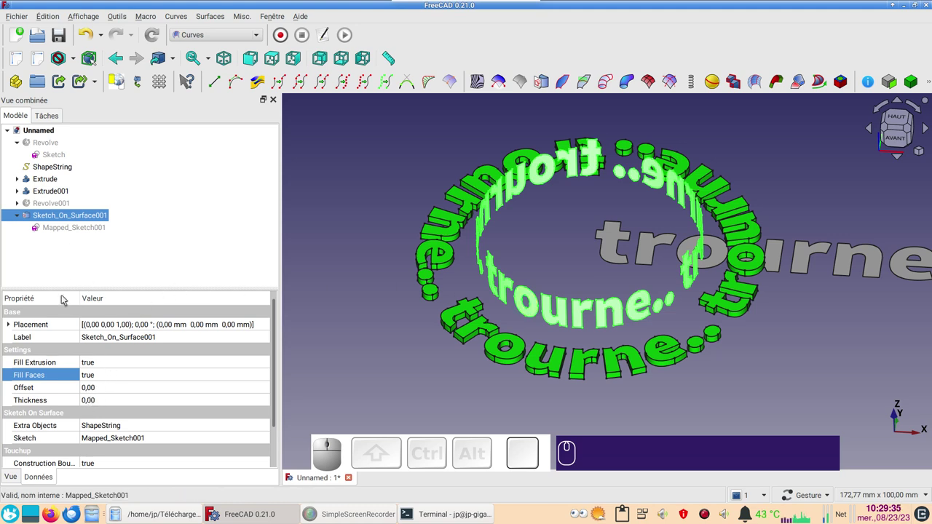
- Set Thickness to 1 on Sketch_On_Surface001, recompute, and bring up the band lettering's Display properties
left_click(116, 399)
key("KP_1")
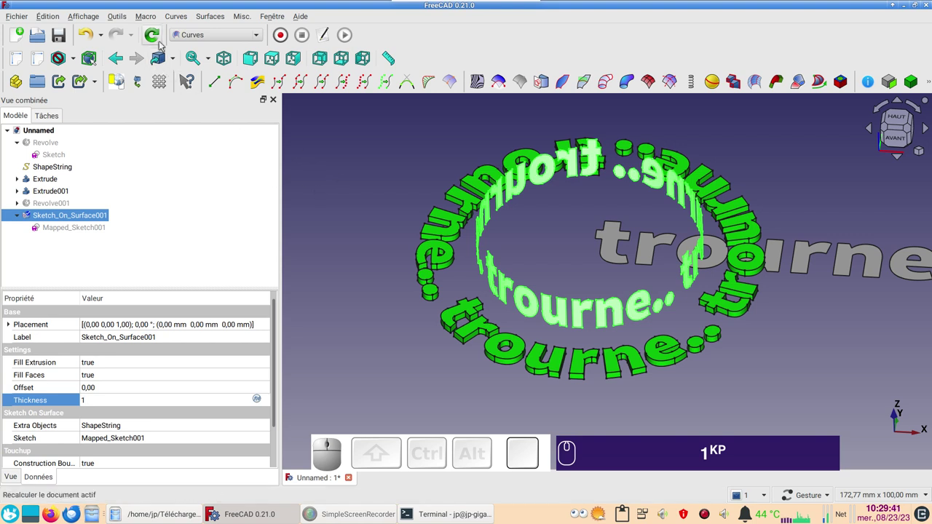
left_click(163, 40)
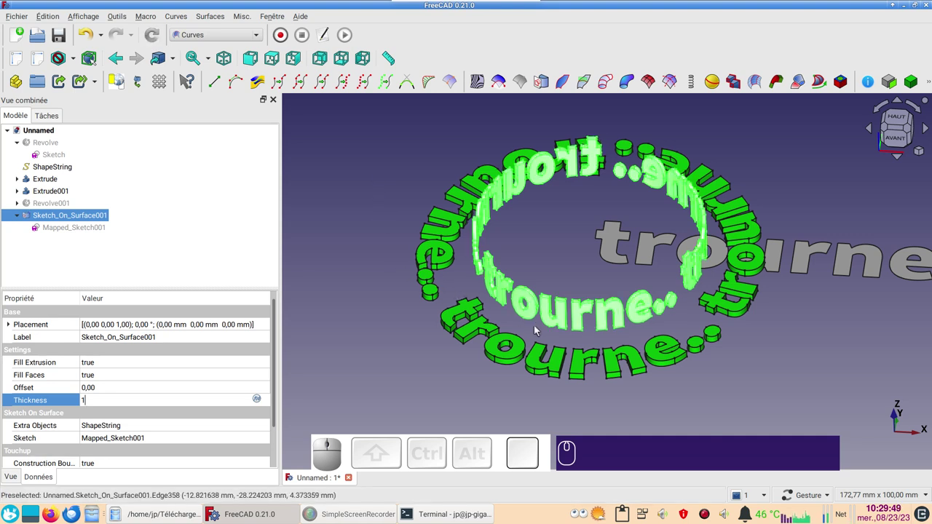
left_click(540, 340)
left_click(554, 324)
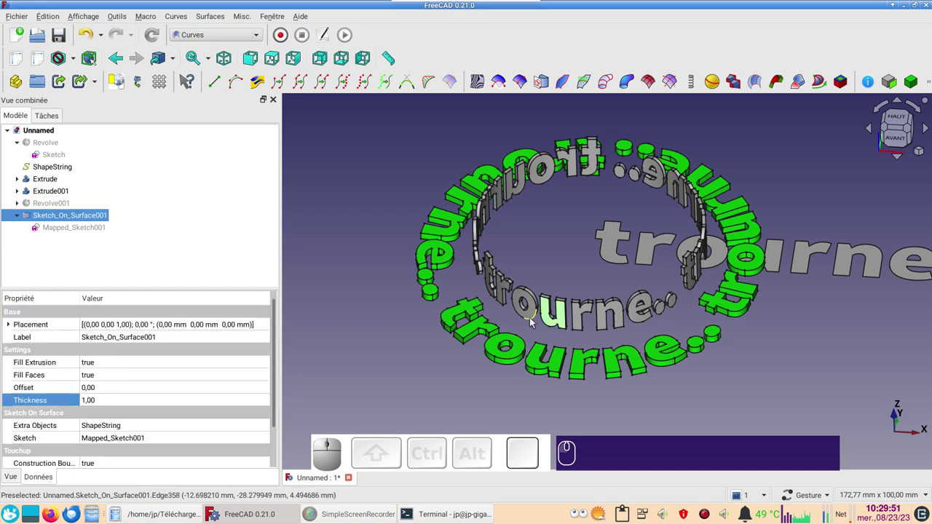
key("ctrl+d")
- Set the band lettering's Shape color to cyan (#00ffff) and close the Display properties
left_click(209, 270)
left_click(415, 181)
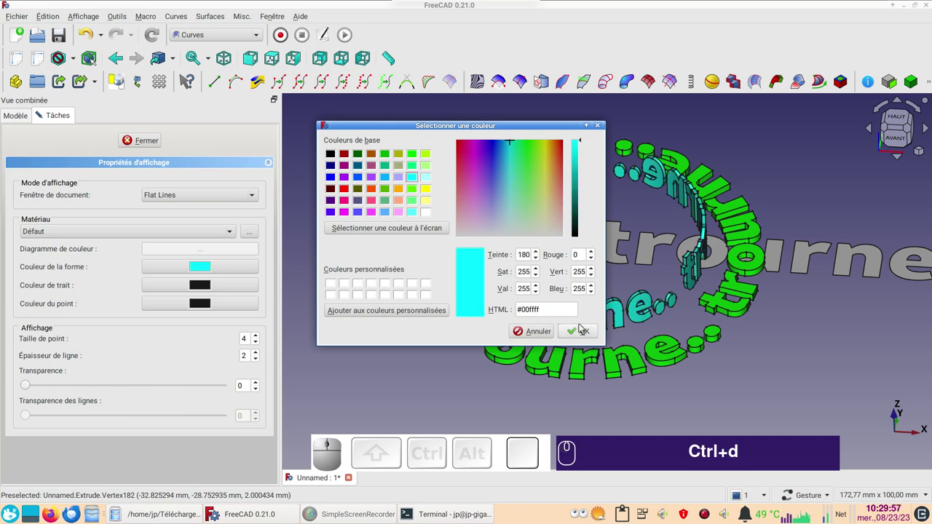
left_click(584, 333)
left_click(637, 422)
left_click_drag(620, 425, 671, 400)
left_click_drag(679, 397, 734, 380)
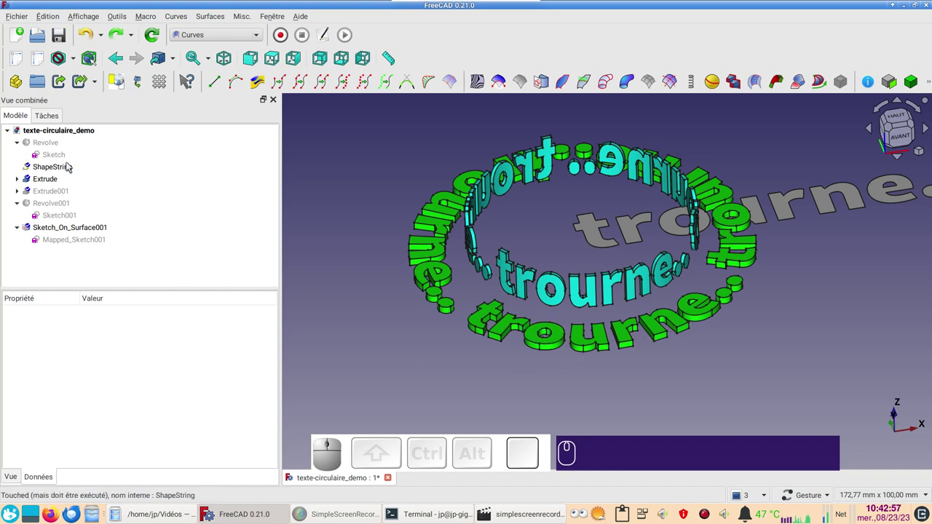
- Set ShapeString's String to 'tourne... tourne... tourne...' and recompute so ring and band update
left_click(52, 168)
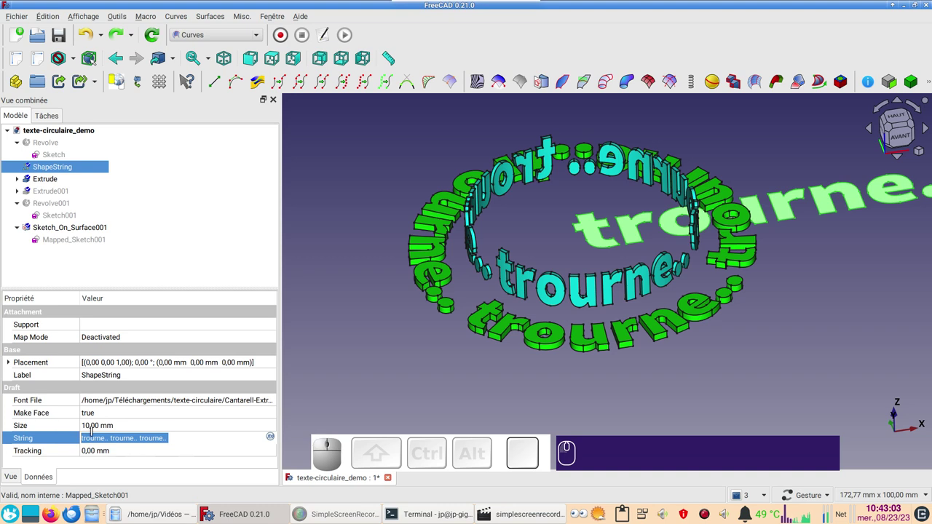
type("to")
type("urn")
type("e")
type(".")
key("KP_Decimal")
type("..")
key("KP_Decimal")
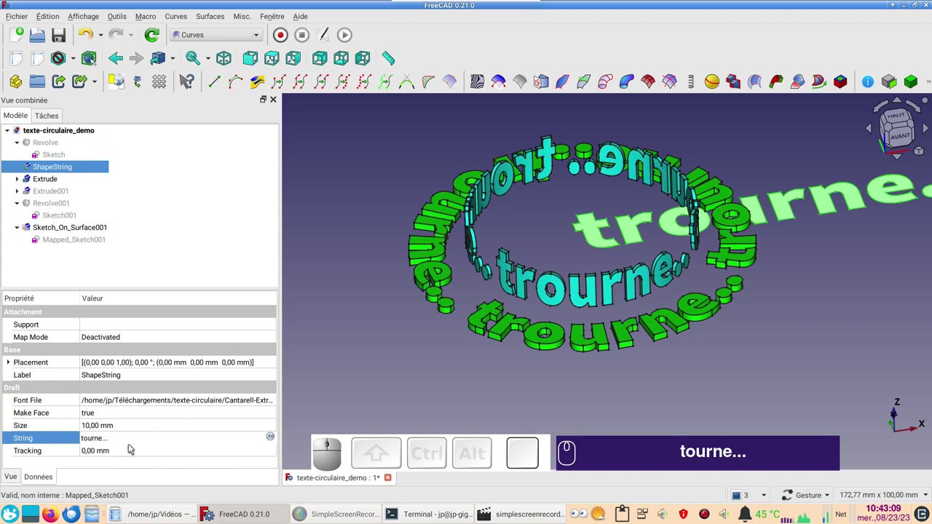
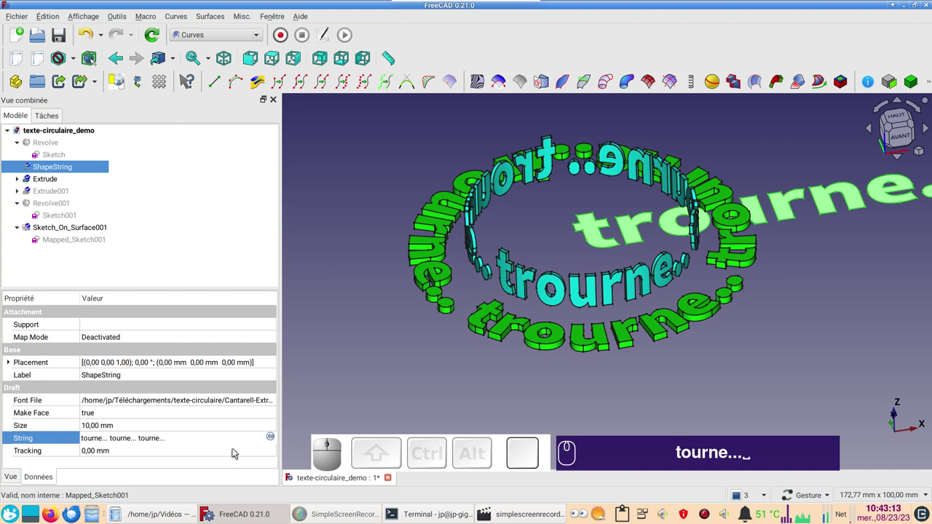
key("Return")
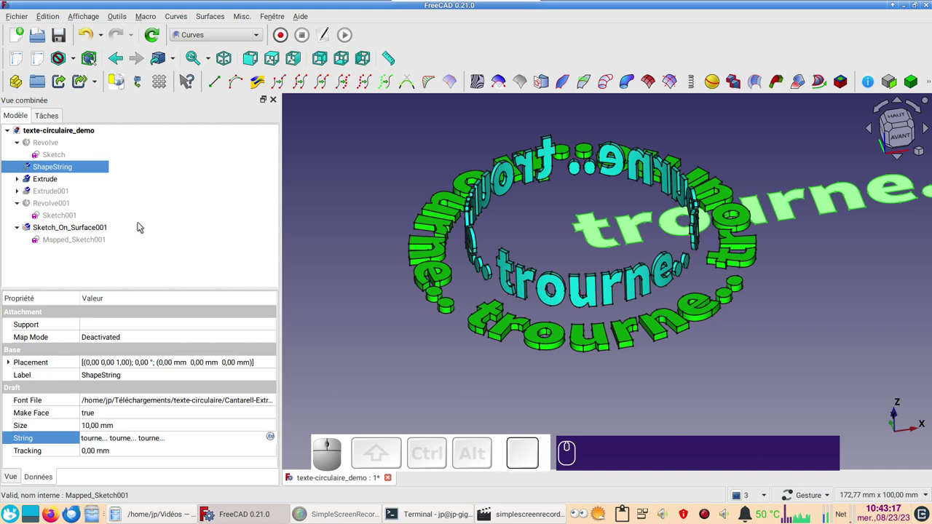
left_click(156, 36)
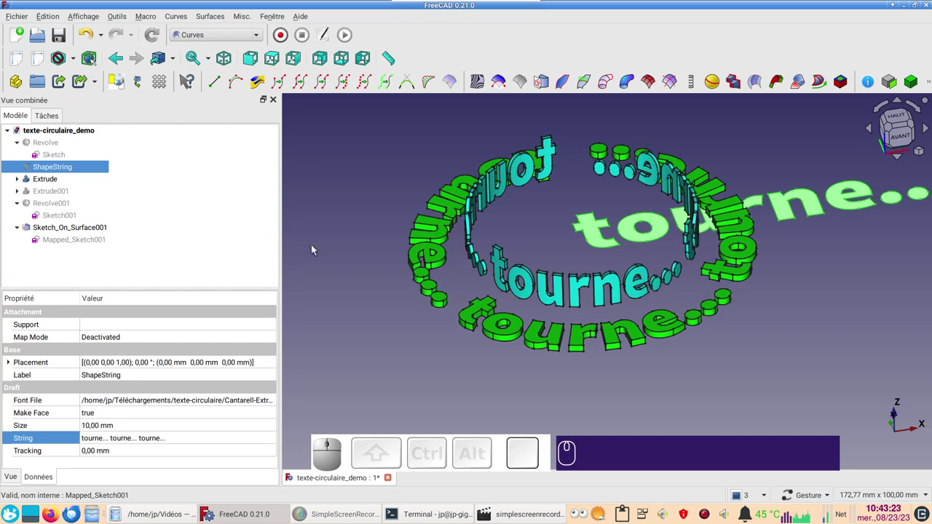
left_click_drag(596, 194, 592, 130)
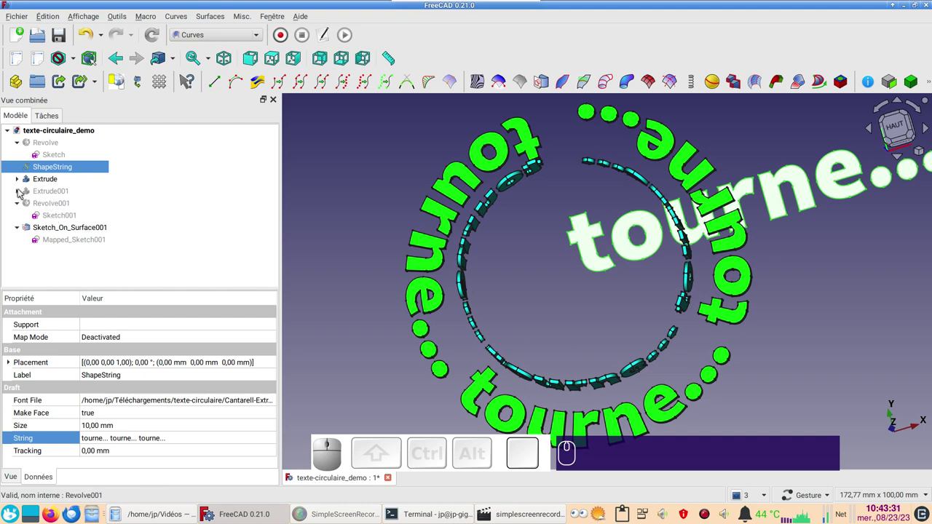
- Expand Extrude and its Sketch_On_Surface, inspect Mapped_Sketch in Sketcher, then leave it
left_click(23, 191)
left_click(31, 201)
double_click(63, 214)
scroll("down", 3)
left_click_drag(744, 379, 798, 321)
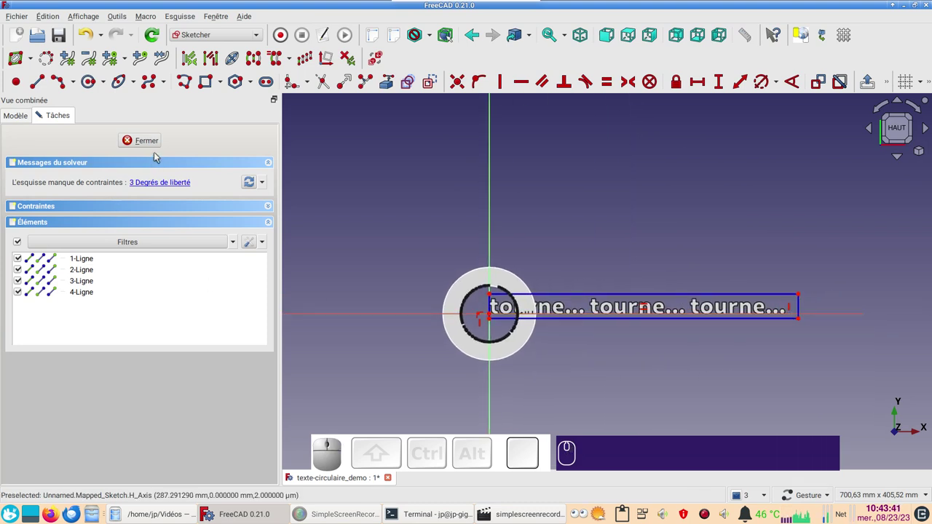
left_click(161, 145)
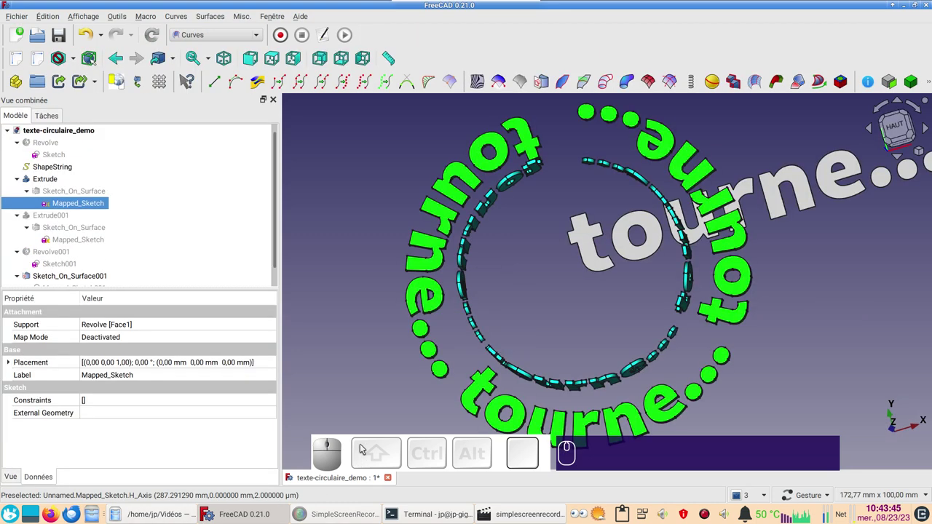
- Orbit the model to an angled view of the green ring and cyan band lettering
scroll("down", 3)
left_click_drag(547, 380, 575, 363)
scroll("up", 3)
left_click_drag(683, 363, 669, 358)
left_click_drag(626, 374, 602, 339)
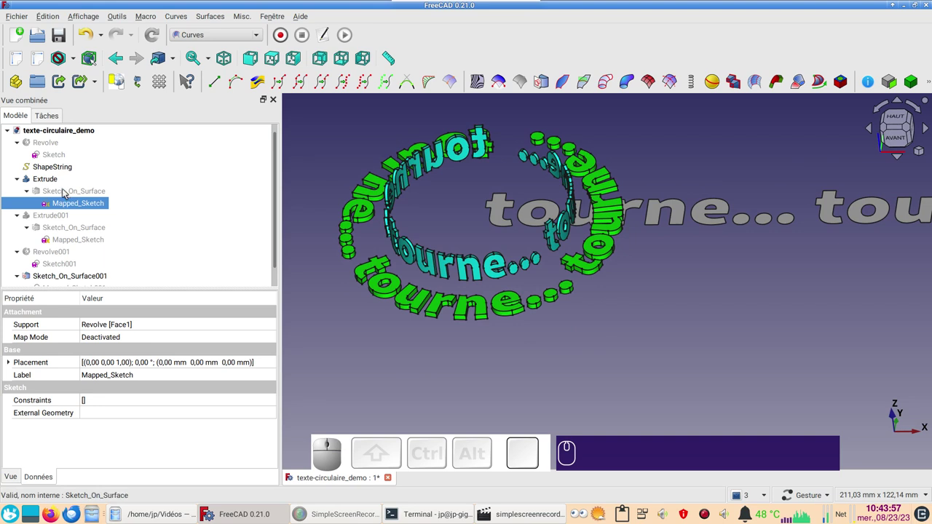
left_click_drag(509, 346, 200, 200)
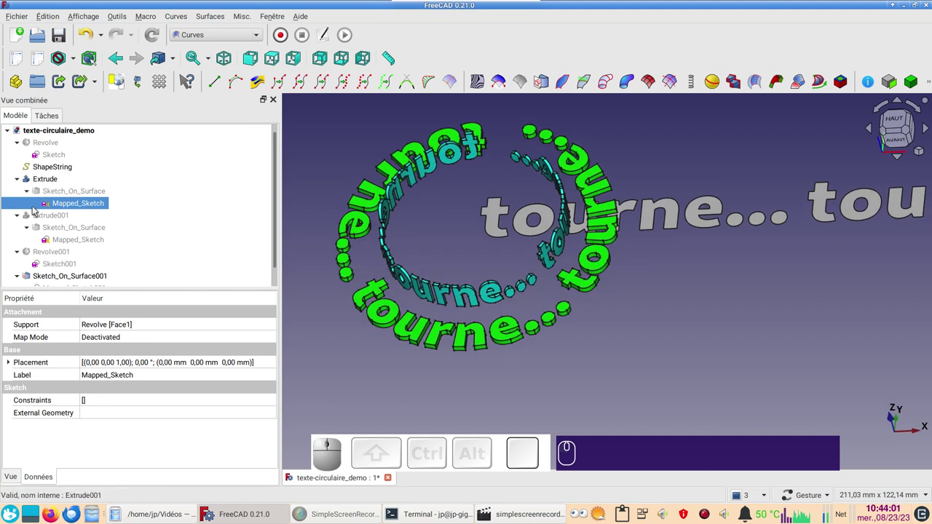
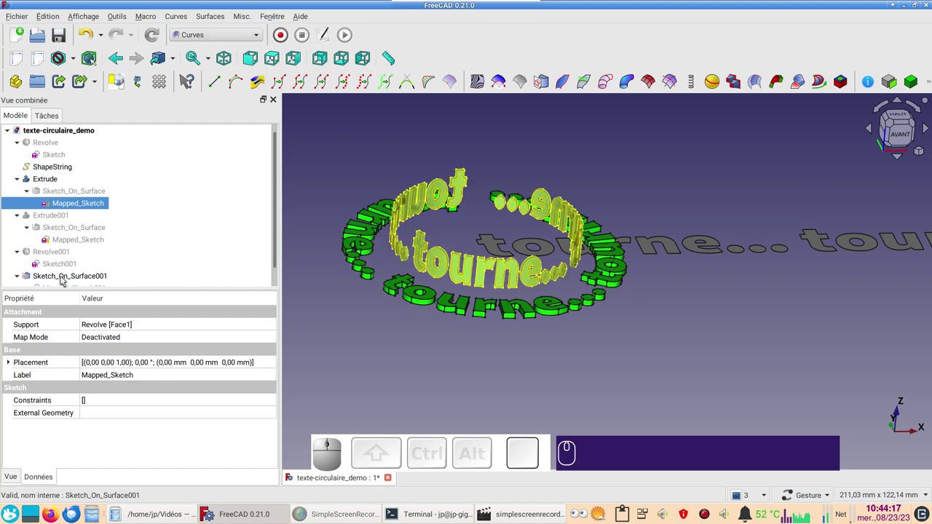
scroll("down", 3)
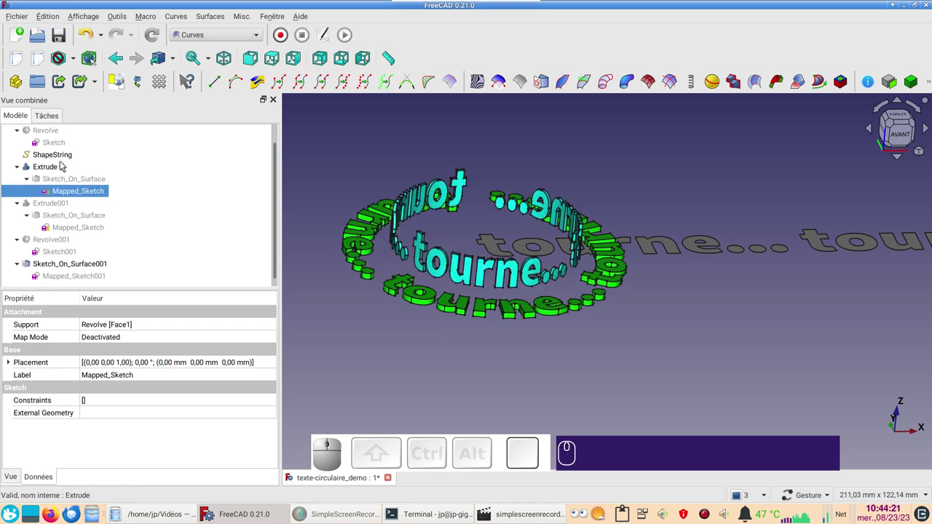
left_click(59, 168)
right_click(58, 168)
left_click(86, 174)
left_click_drag(494, 170, 228, 144)
left_click(159, 137)
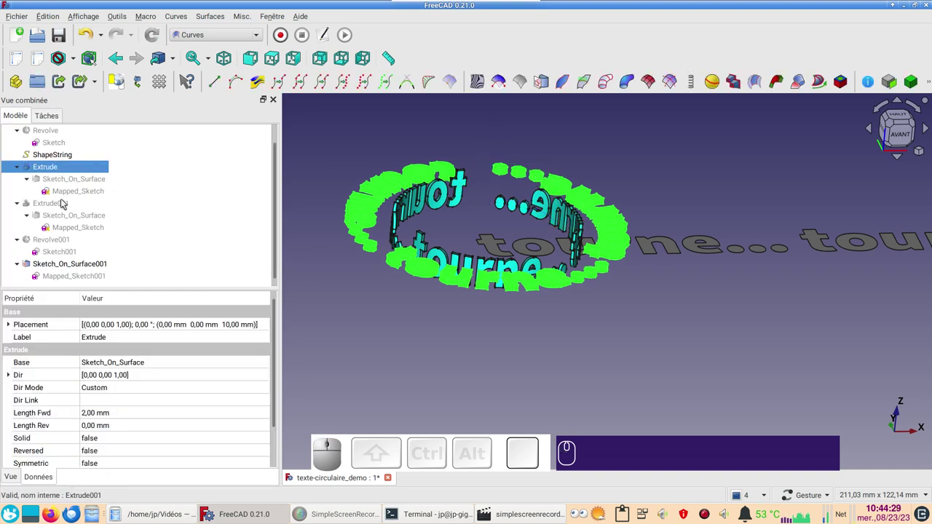
left_click(68, 136)
key("space")
left_click(576, 349)
left_click_drag(639, 364, 619, 369)
key("space")
left_click(474, 318)
key("space")
key("space")
left_click_drag(631, 334, 629, 356)
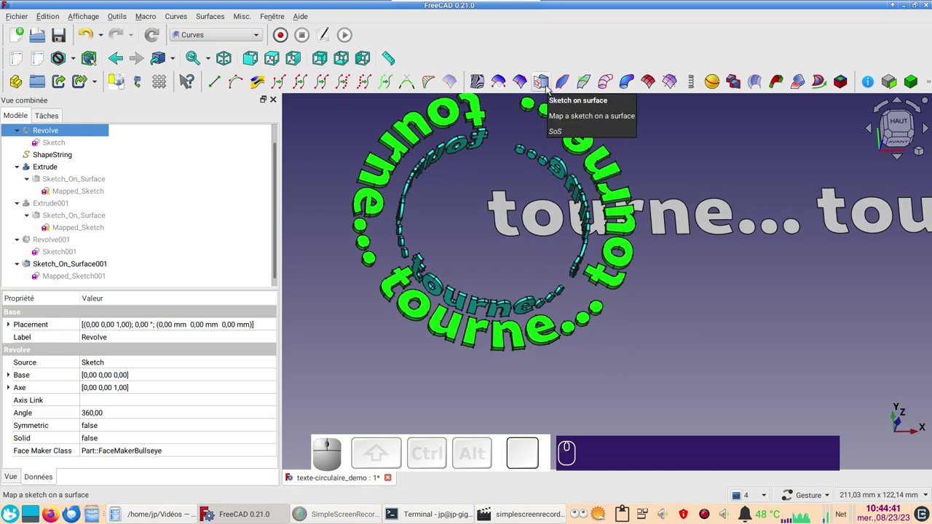
left_click_drag(676, 149, 642, 256)
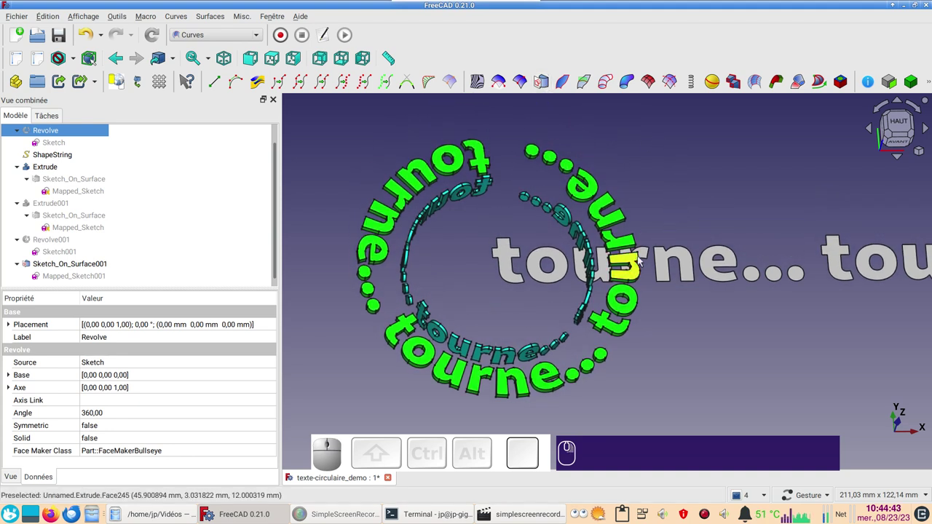
left_click(712, 469)
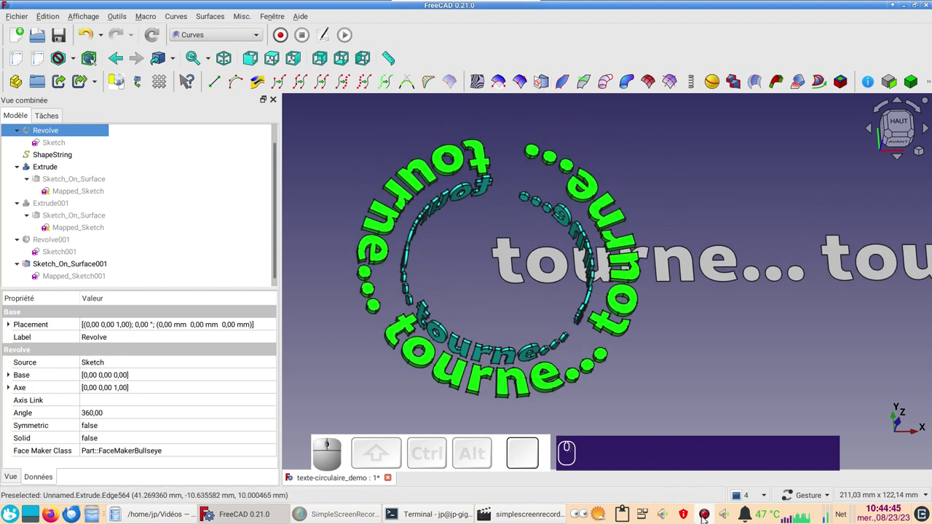